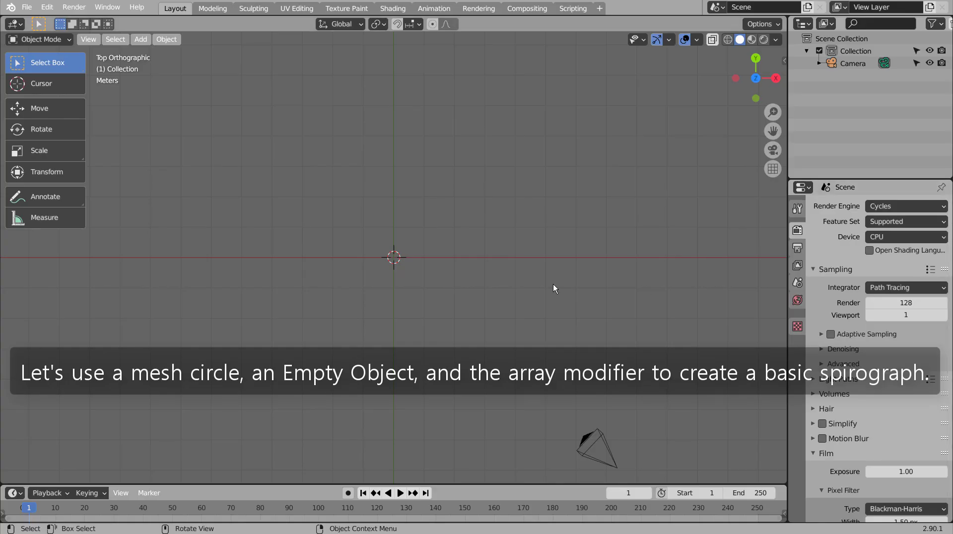
Step: Add a circle, raise it along Y until its edge meets the origin, and set its origin to the 3D cursor
click(557, 287)
key(shift+a)
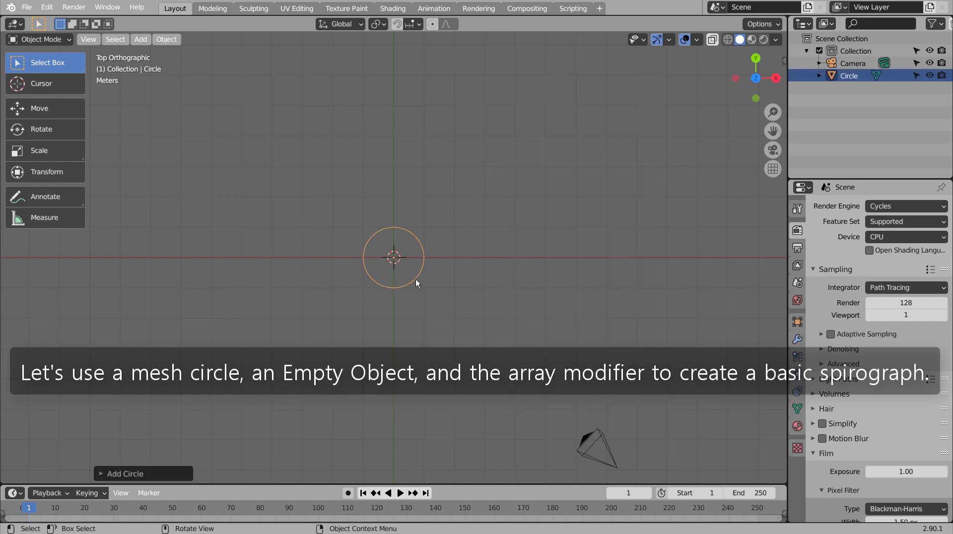
scroll(up, 3)
key(Tab)
key(Tab)
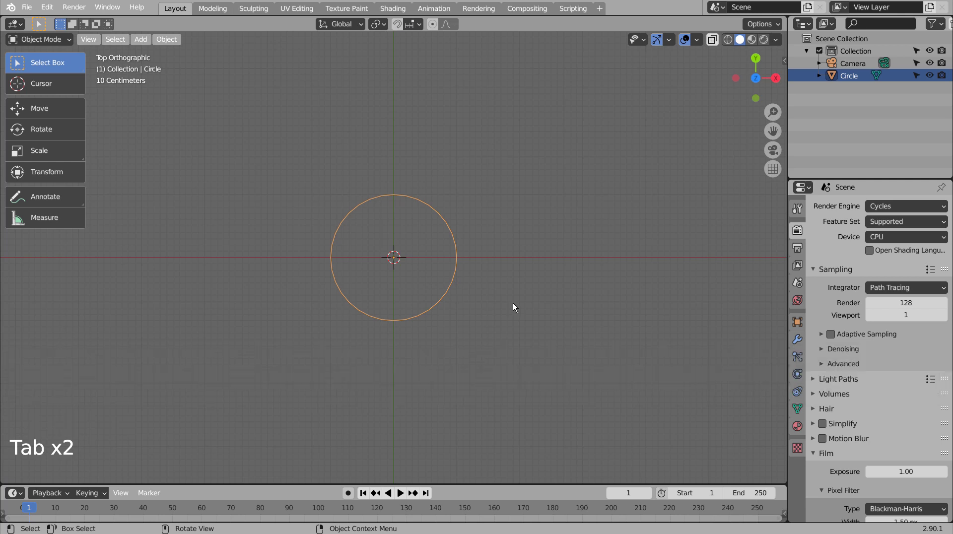
key(g)
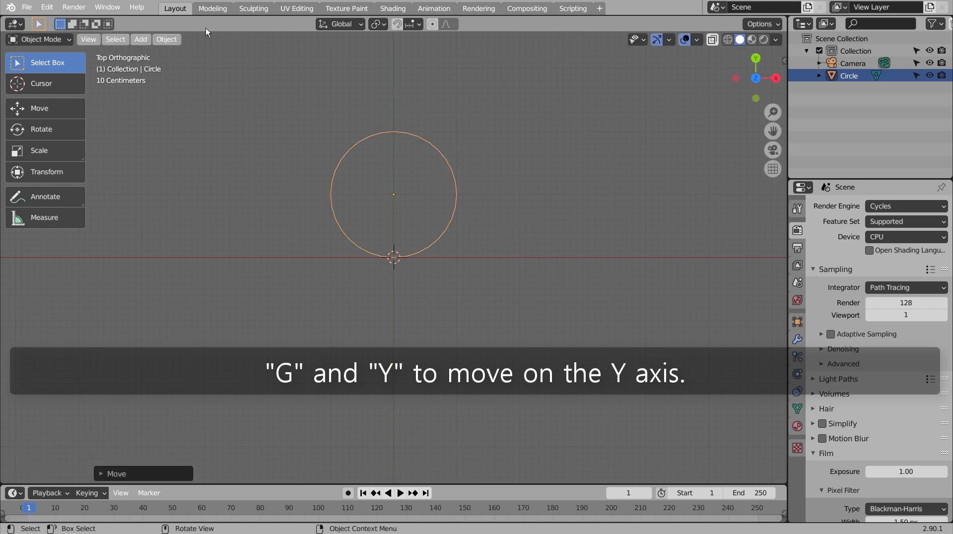
click(183, 44)
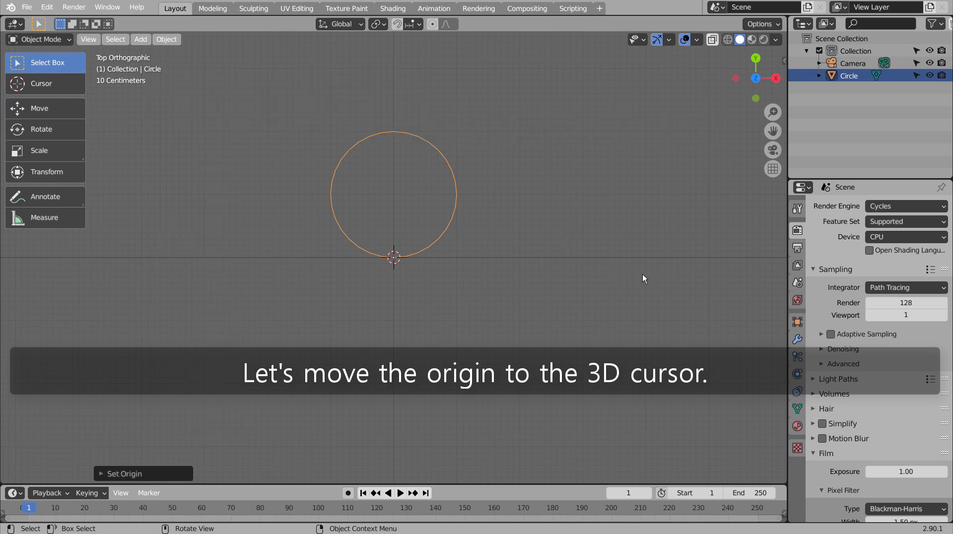
Step: Add an Empty at the world origin
key(shift+a)
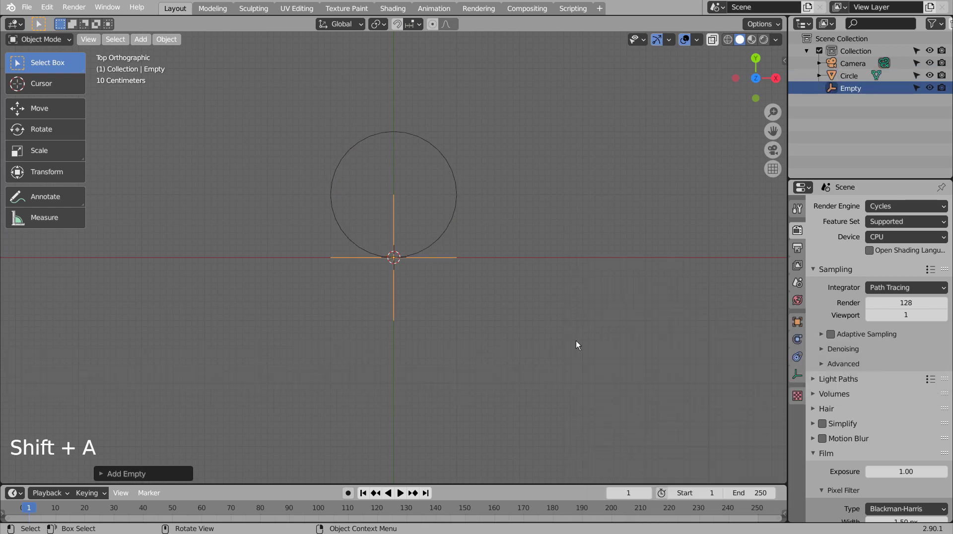
Step: Give the circle an Array modifier with Relative Offset off and Object Offset driven by the Empty
click(454, 230)
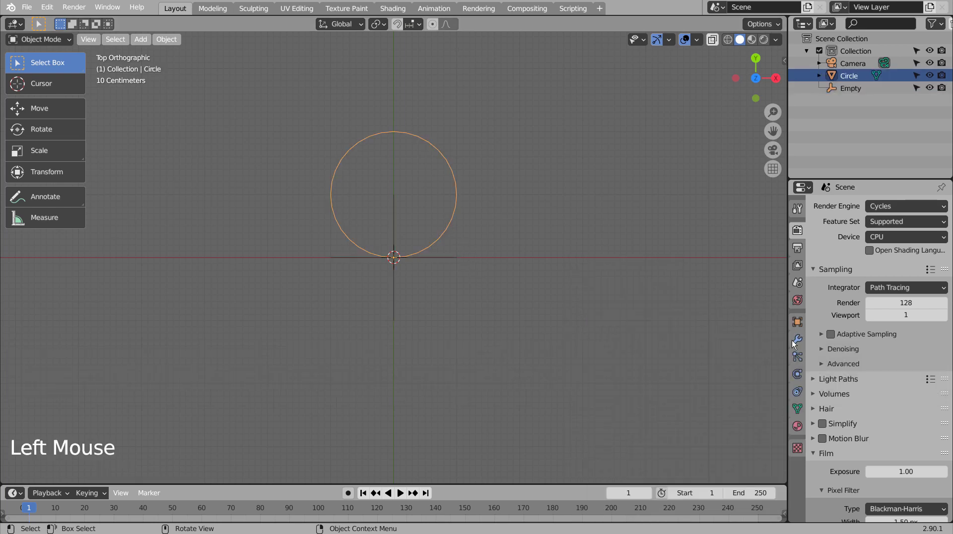
click(797, 341)
click(871, 216)
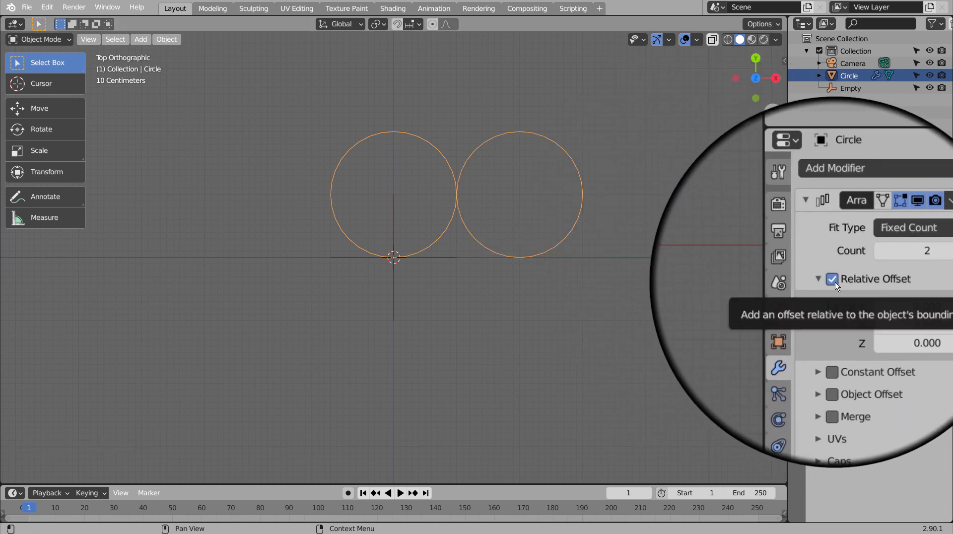
click(839, 285)
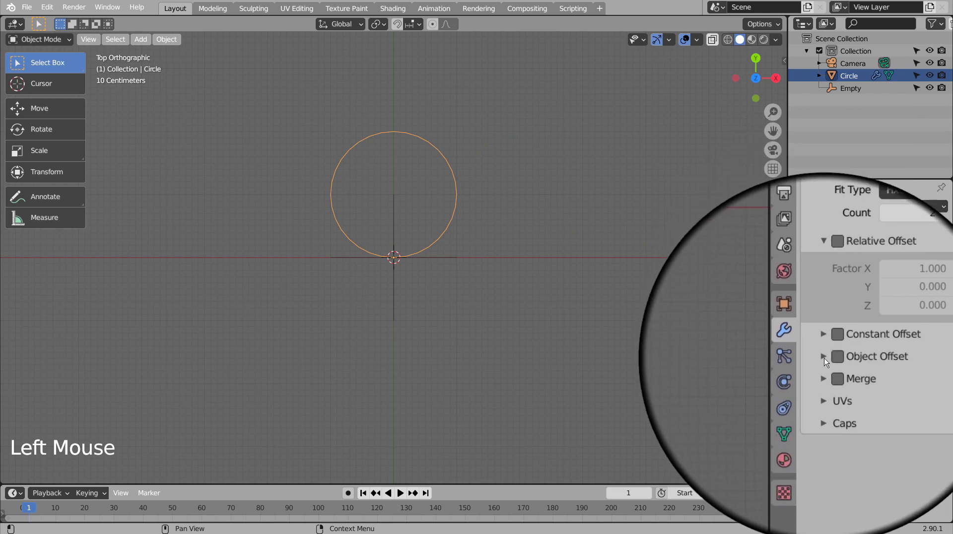
click(827, 362)
click(836, 361)
click(878, 381)
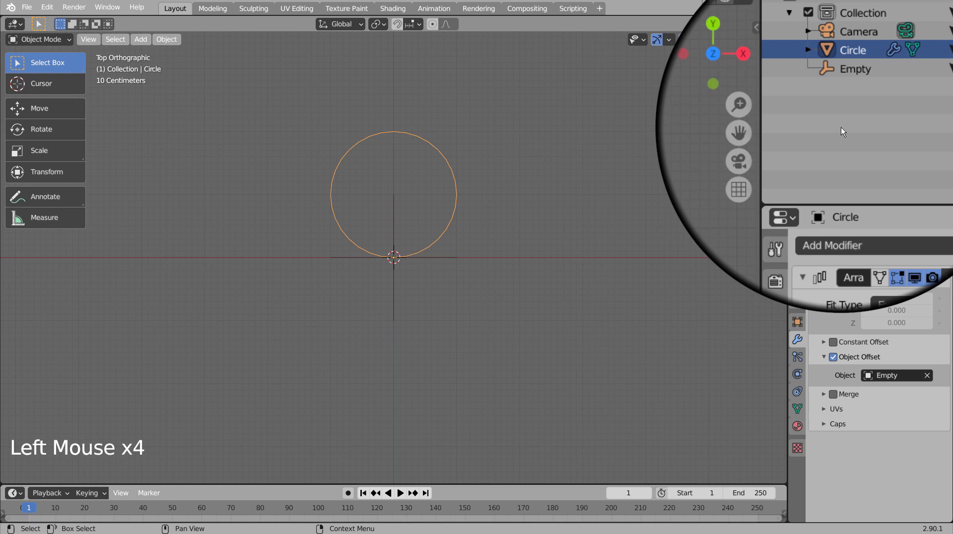
click(846, 90)
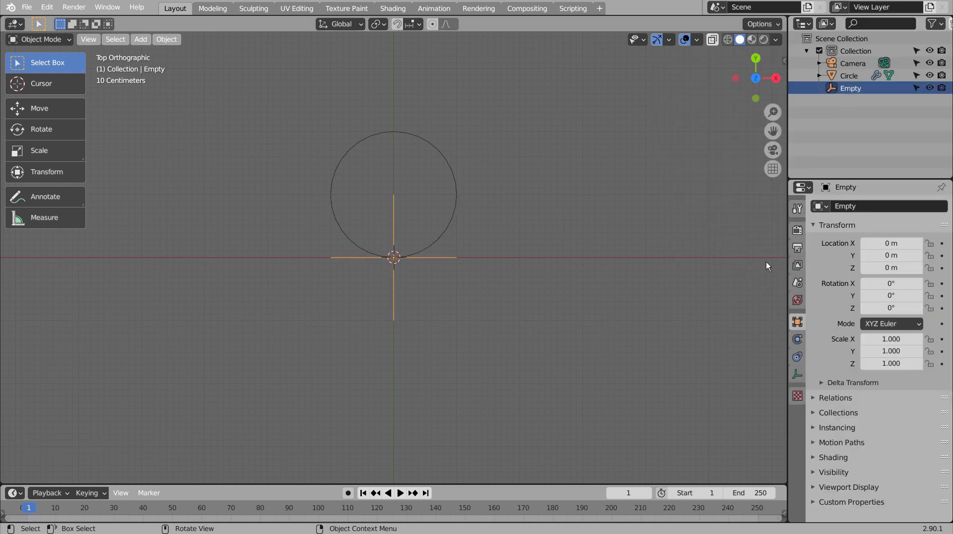
Step: Rotate the Empty 20° on Z and set the circle's Array Count to 18 for a rosette
key(n)
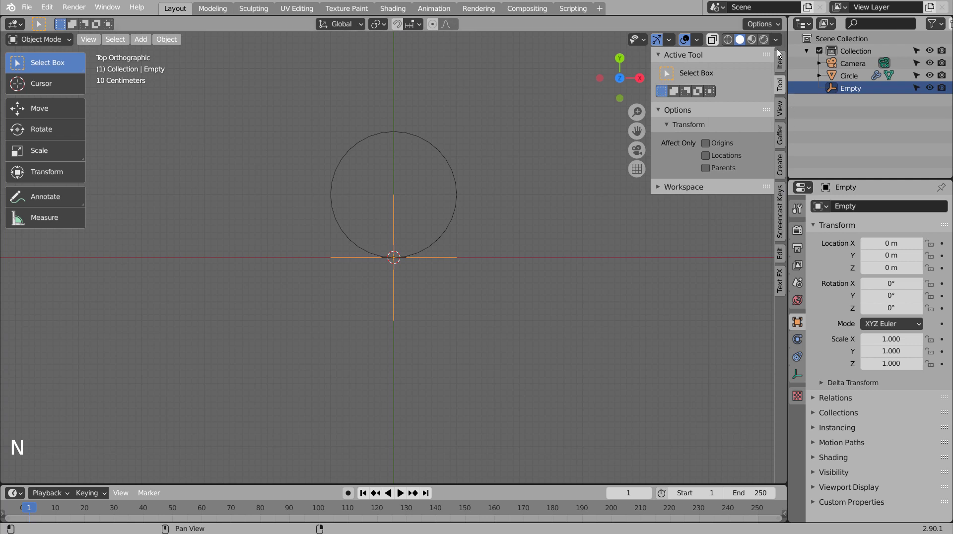
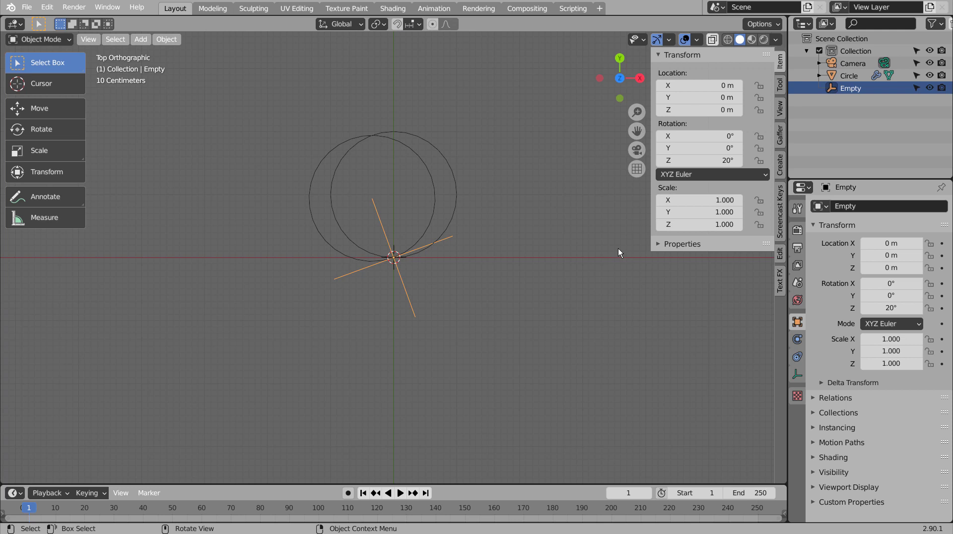
click(461, 217)
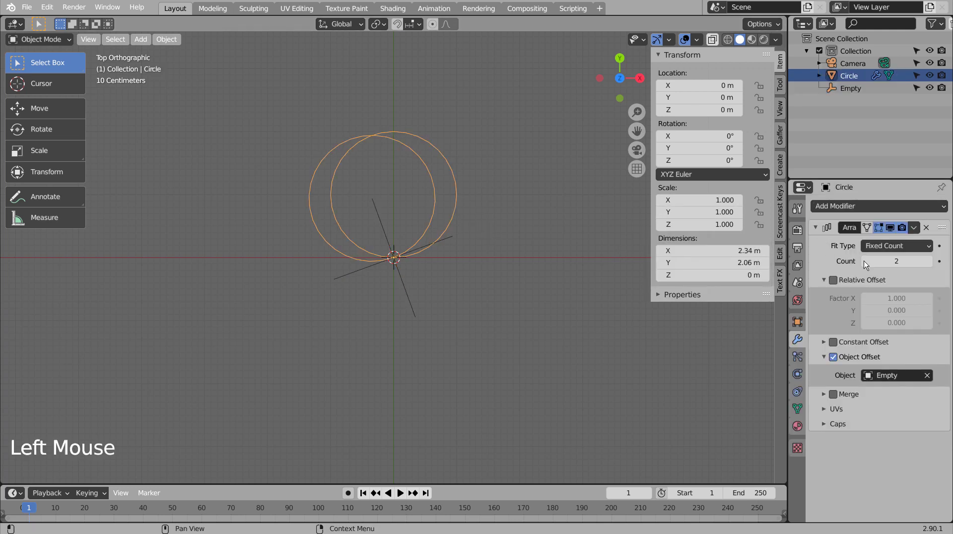
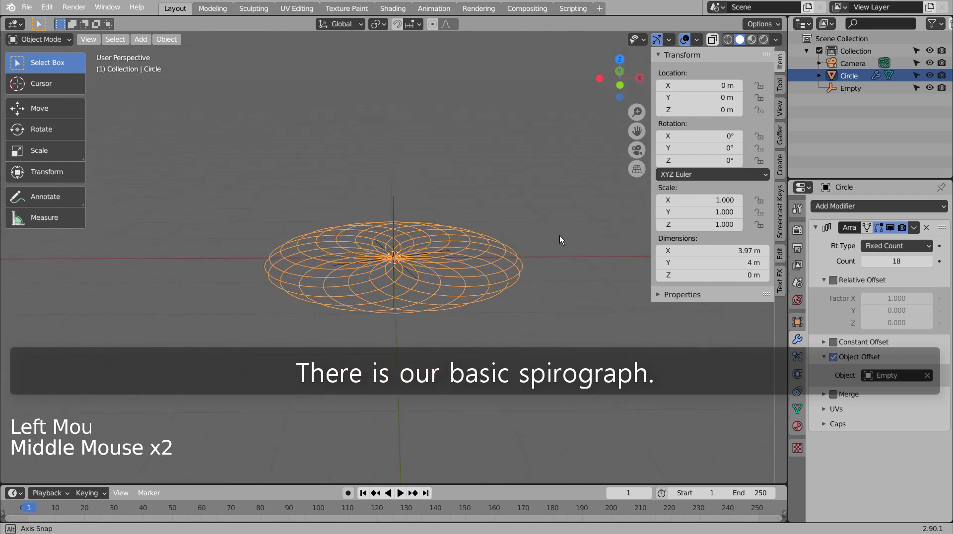
middle_click(581, 338)
key(KP_1)
key(KP_7)
scroll(down, 3)
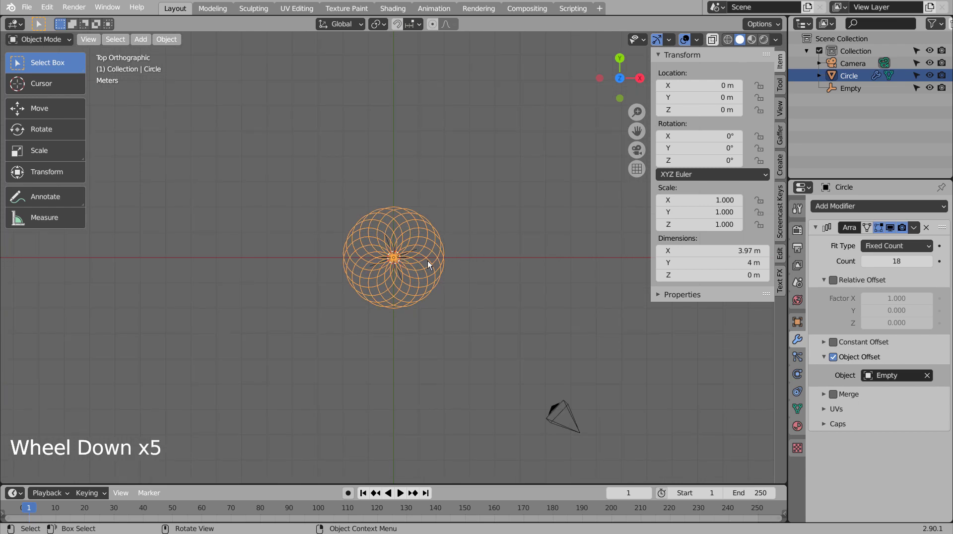
Step: Duplicate the circle with its Empty, drop the copy to the left, and enter Edit Mode on the original
click(856, 90)
key(shift+d)
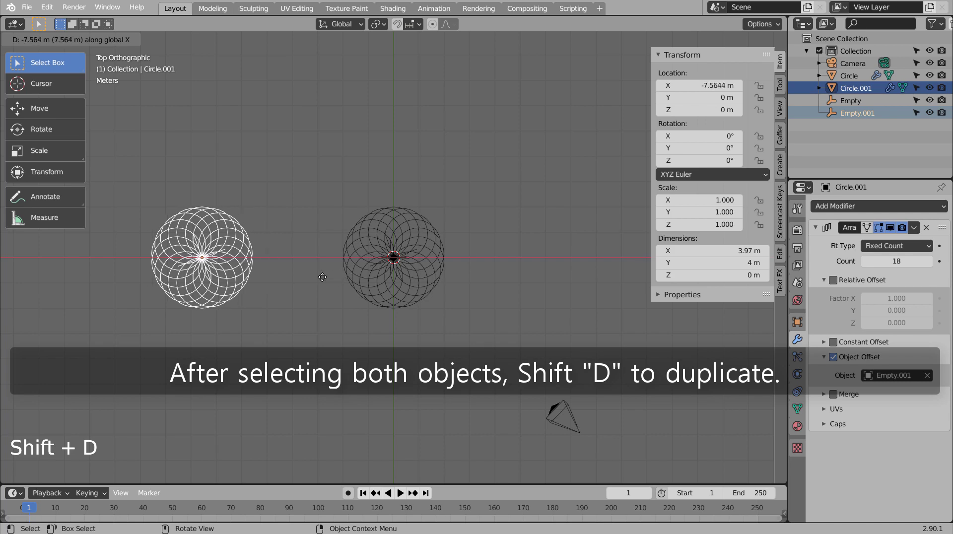
click(425, 264)
scroll(up, 3)
key(Tab)
Step: Pull the circle's top vertex up along Y and skew it along X with proportional falloff into long petals
scroll(up, 3)
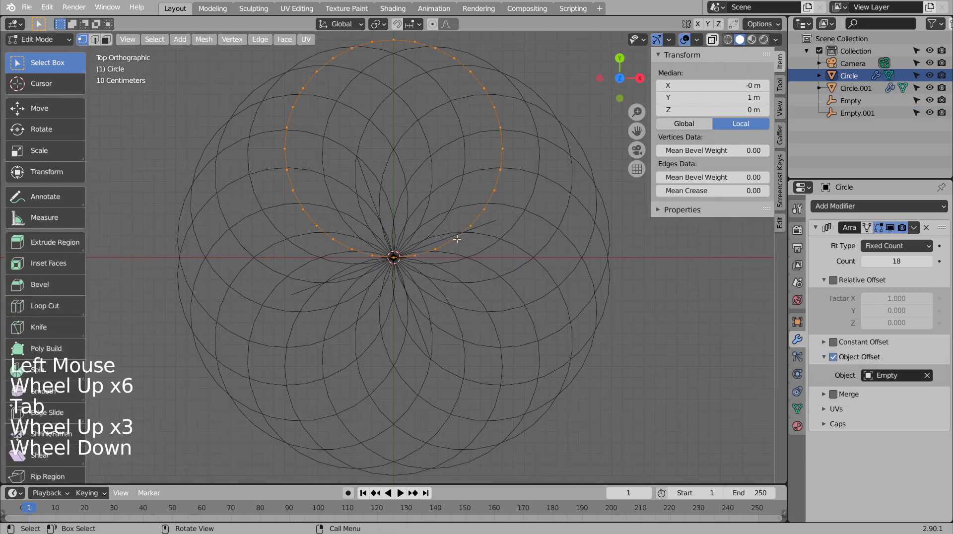
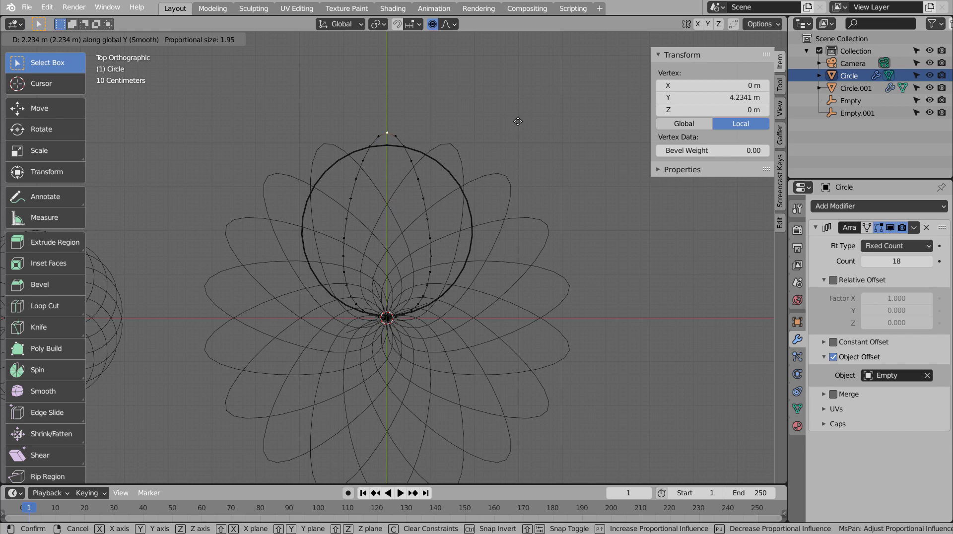
key(g)
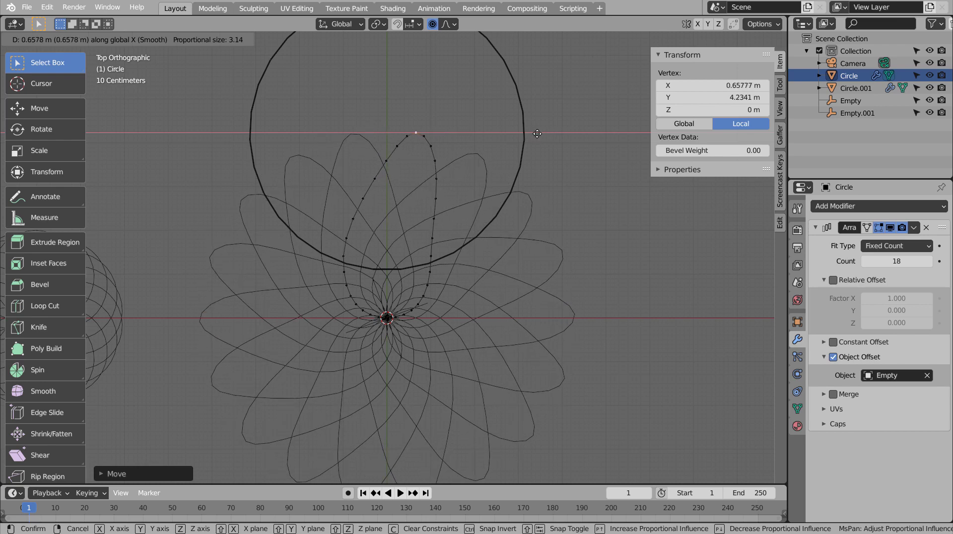
key(r)
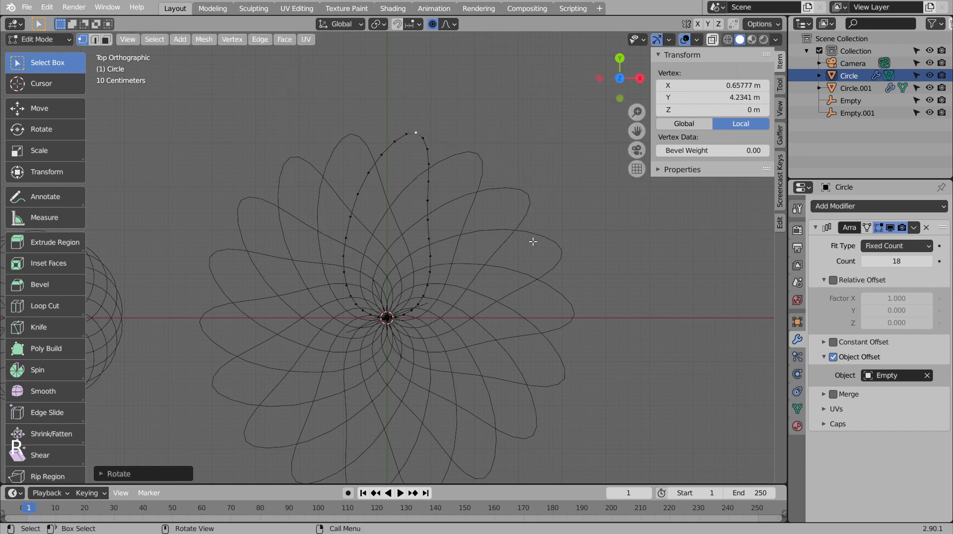
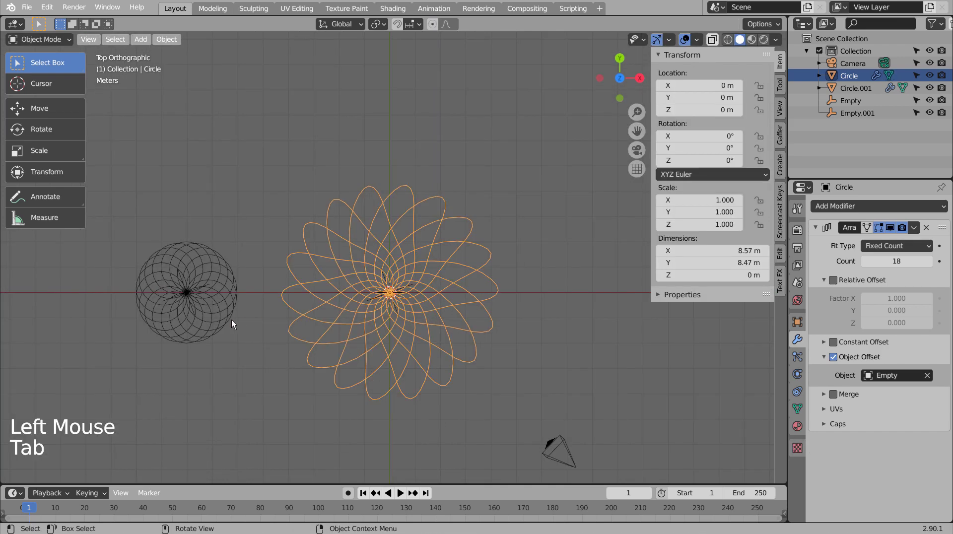
Step: Move the petal flower and its Empty 9 m left along X
click(231, 324)
click(390, 324)
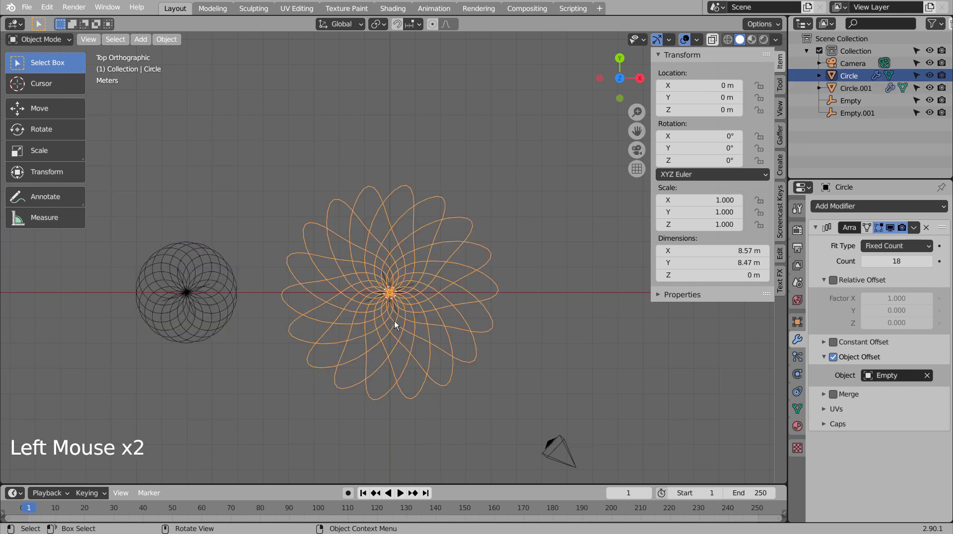
click(560, 365)
key(b)
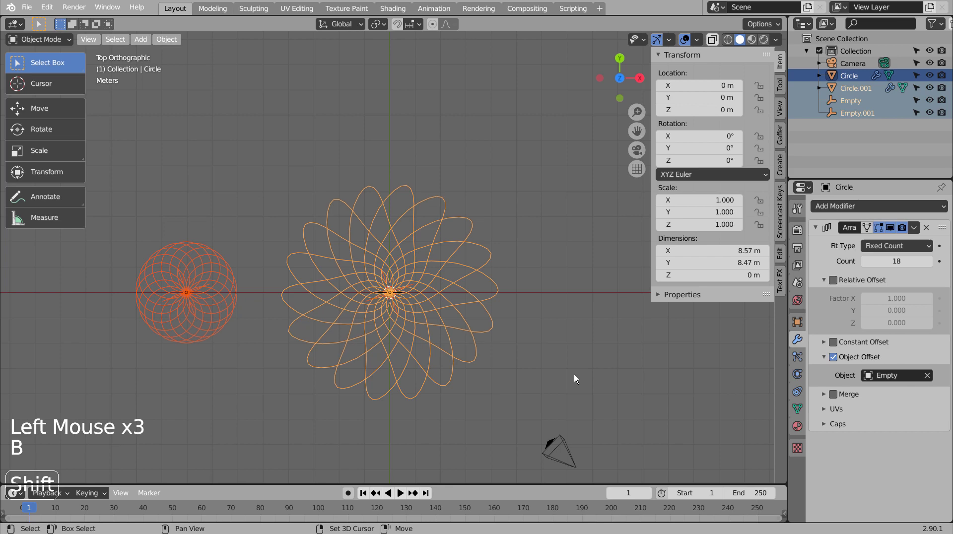
key(g)
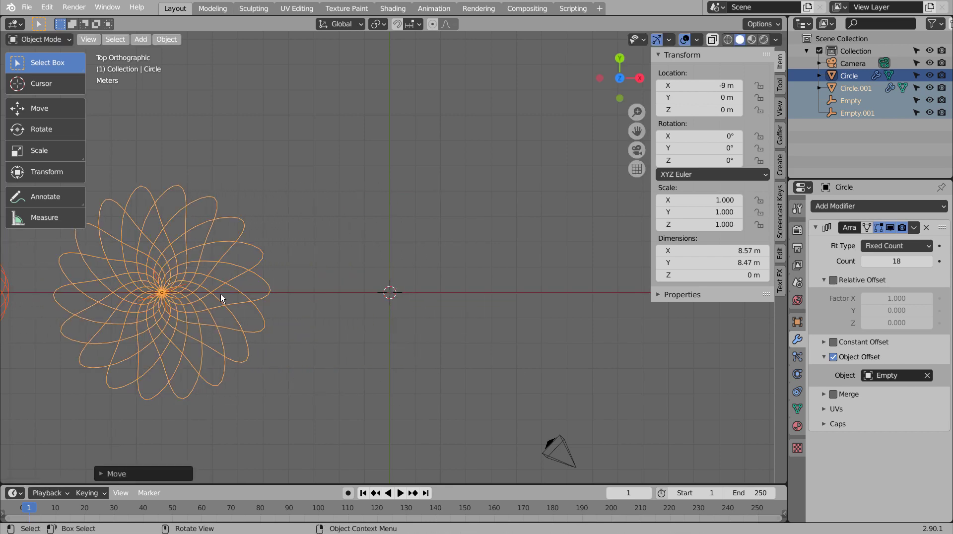
Step: Box-select the plain rosette and its Empty, duplicate them and move the copy 17 m right along X
click(344, 292)
key(b)
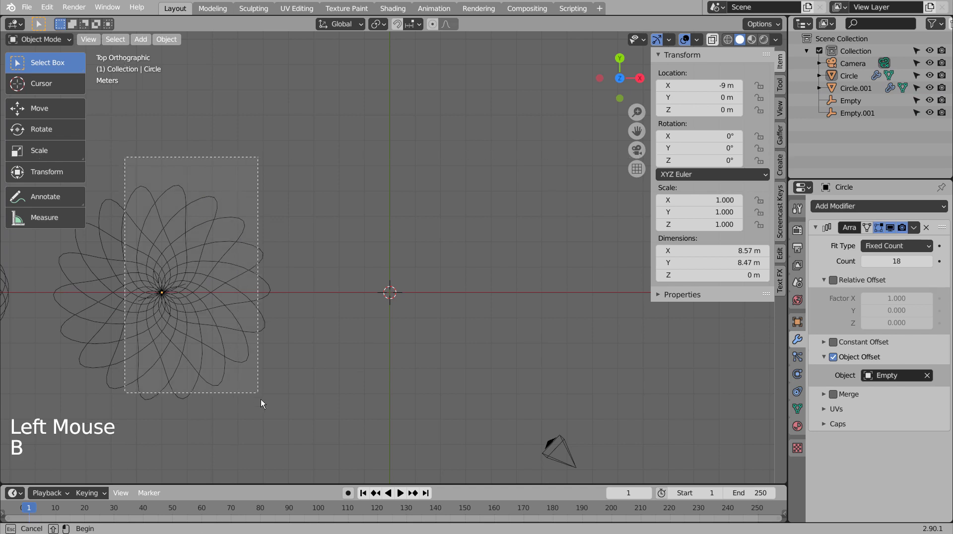
middle_click(324, 380)
middle_click(318, 365)
click(225, 403)
key(b)
key(shift+d)
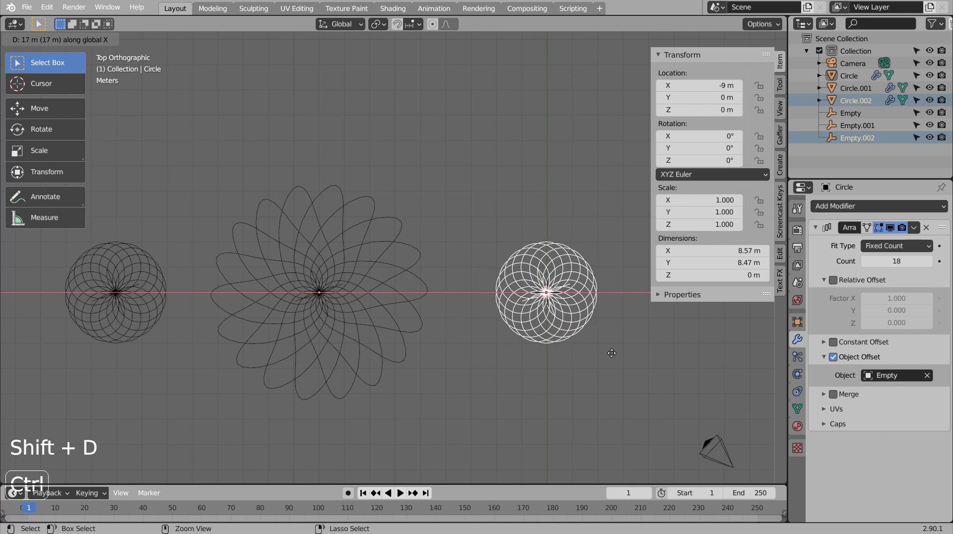
Step: Scale the copied circle down in Edit Mode into a ring of small circles and inspect it
middle_click(607, 371)
scroll(up, 3)
scroll(up, 3)
middle_click(402, 220)
key(Tab)
key(s)
key(g)
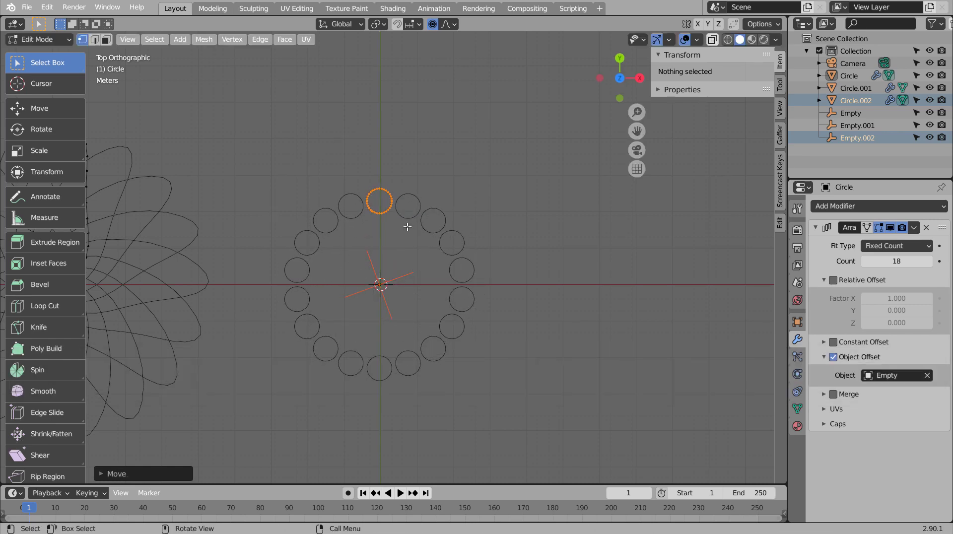
key(Tab)
middle_click(463, 390)
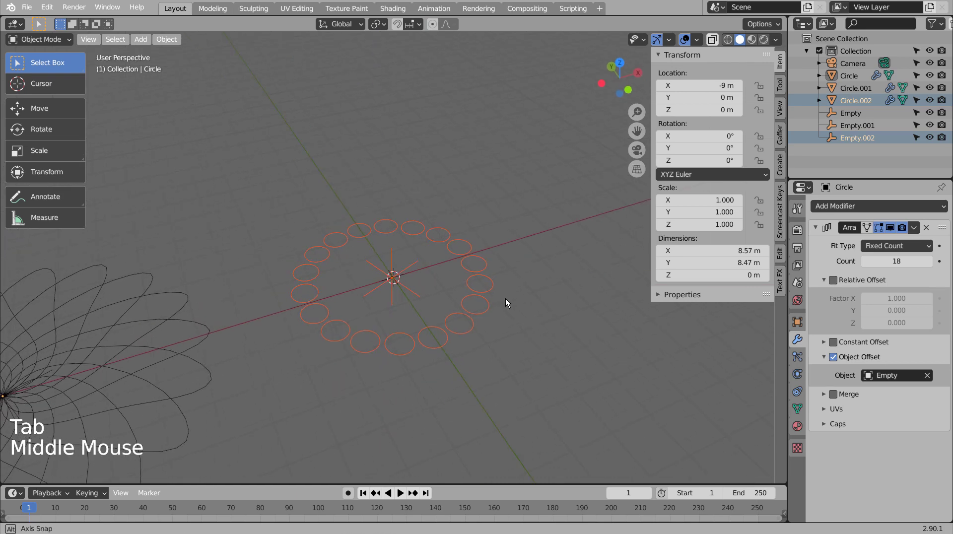
middle_click(494, 322)
middle_click(483, 336)
middle_click(470, 353)
middle_click(464, 364)
middle_click(463, 364)
Step: Delete the copied circle and Empty, then add an Ico Sphere at the origin
key(x)
key(KP_1)
key(KP_7)
key(shift+a)
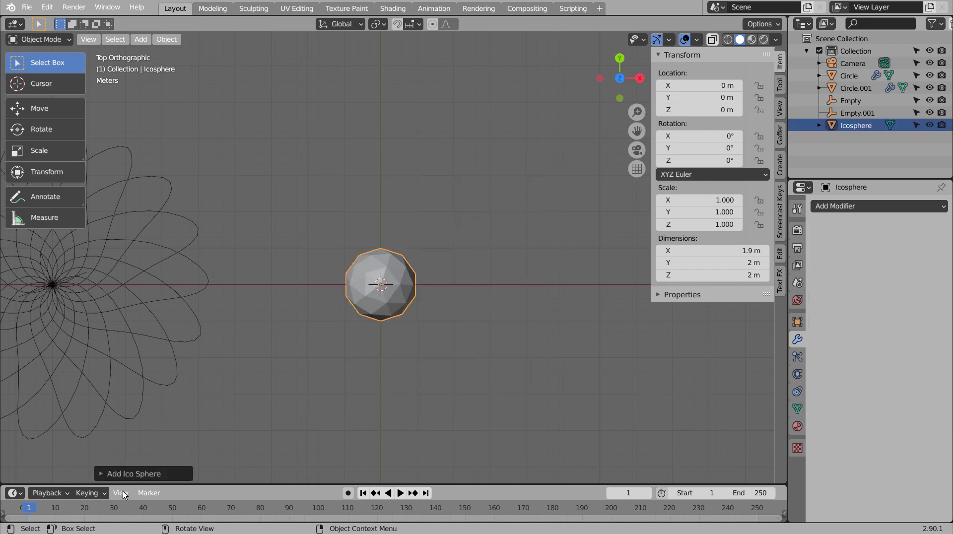
Step: Raise the new icosphere's Subdivisions for more, smaller faces, checking it from top and front
click(133, 477)
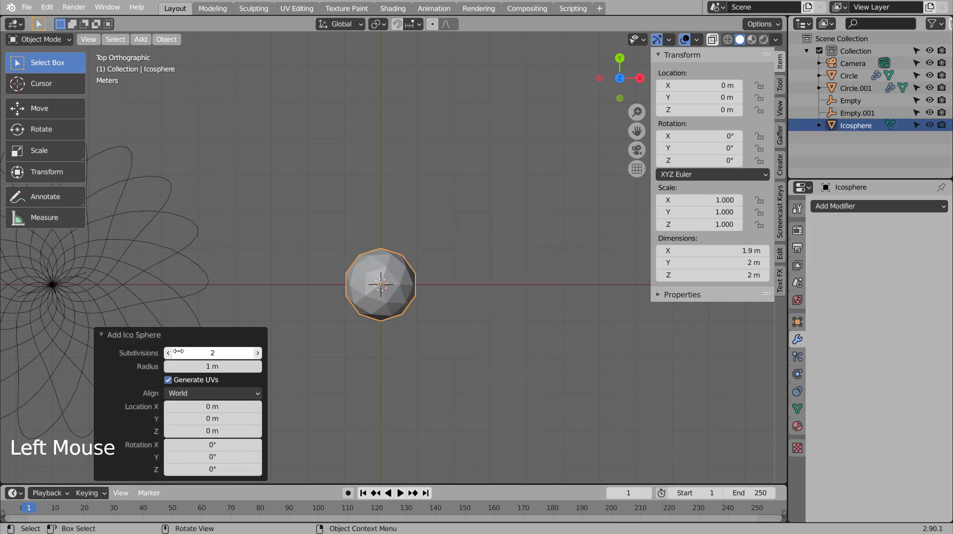
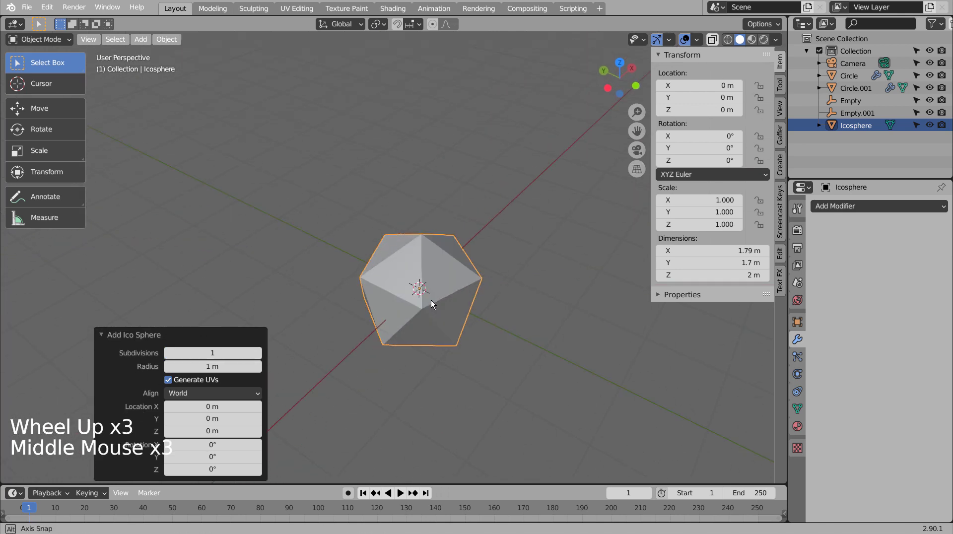
middle_click(377, 344)
key(KP_1)
key(KP_7)
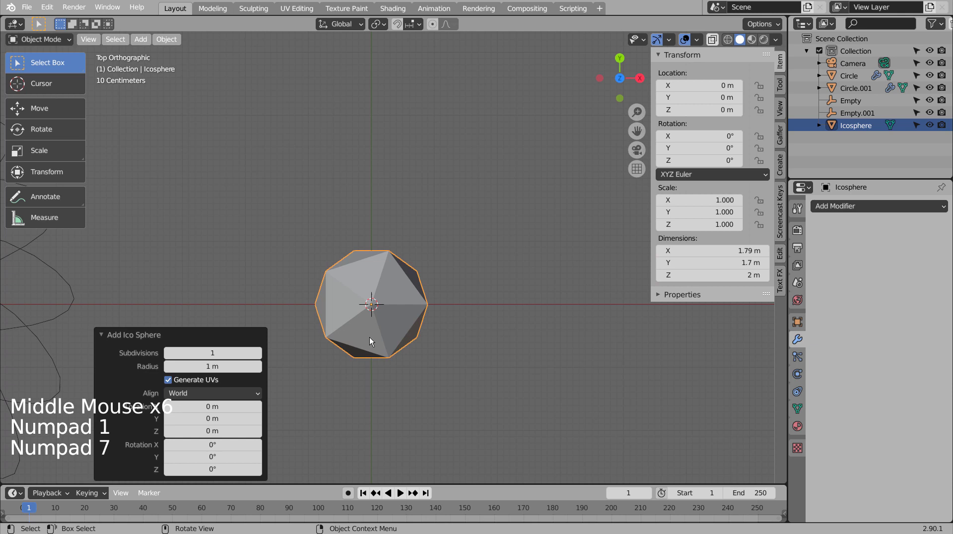
key(KP_1)
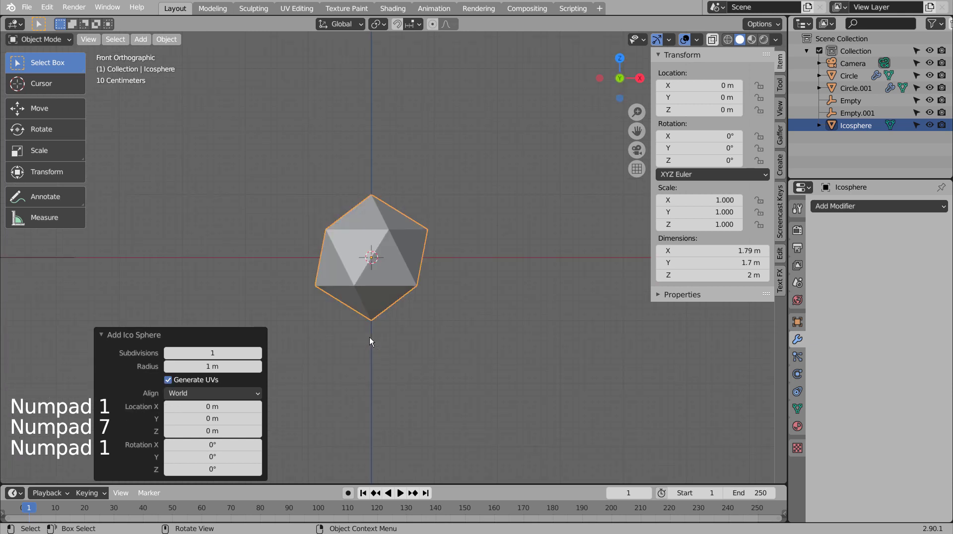
click(266, 357)
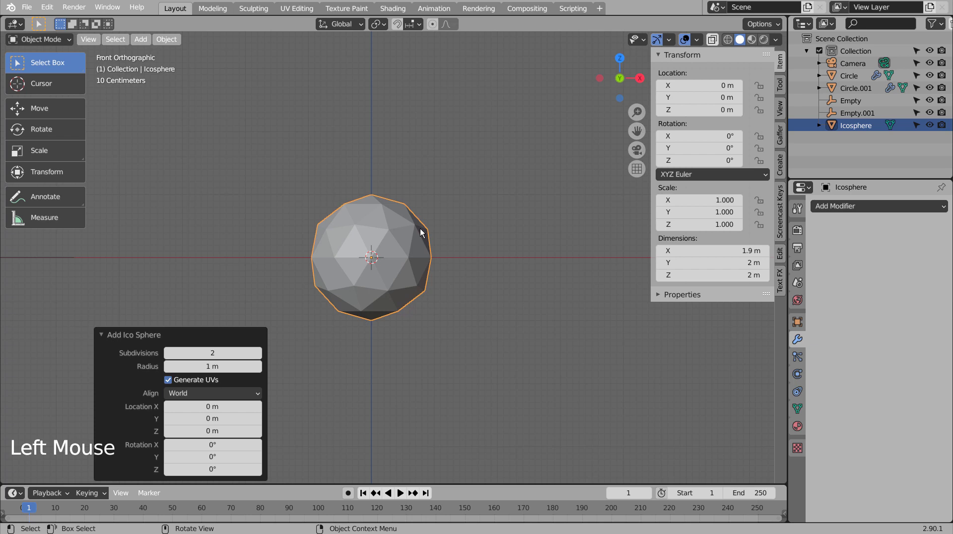
Step: Inspect the icosphere's mesh in Edit Mode, return to Object Mode and view the scene from above
key(Tab)
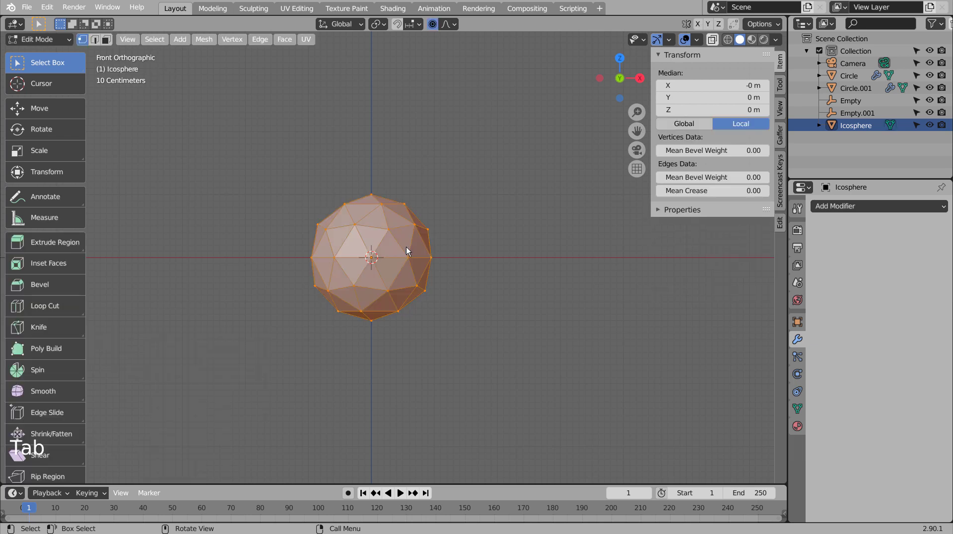
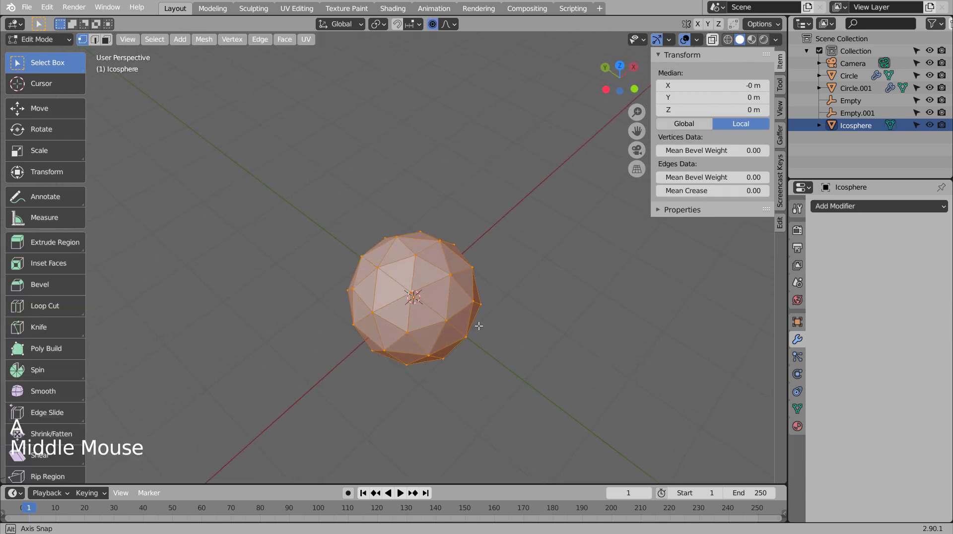
key(Tab)
middle_click(428, 304)
middle_click(399, 286)
key(KP_1)
key(KP_7)
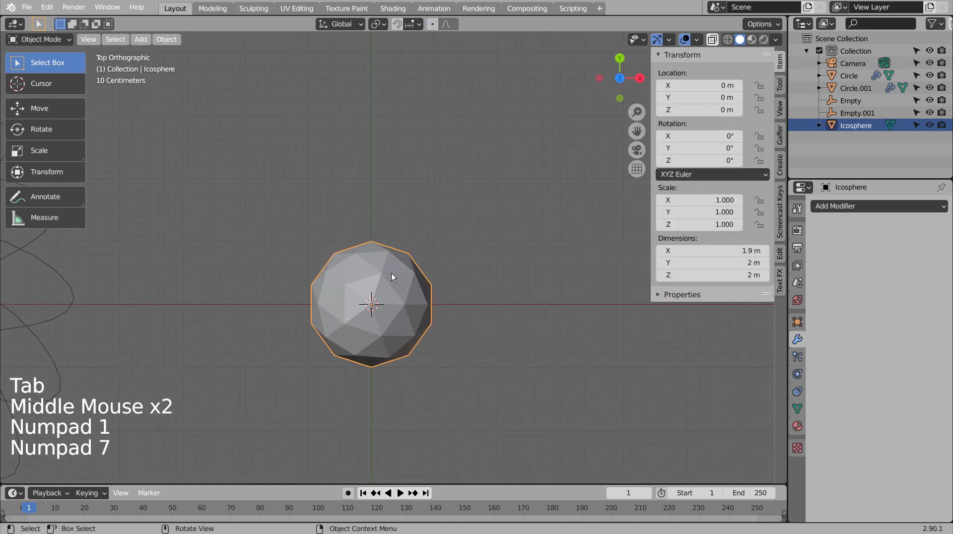
scroll(down, 3)
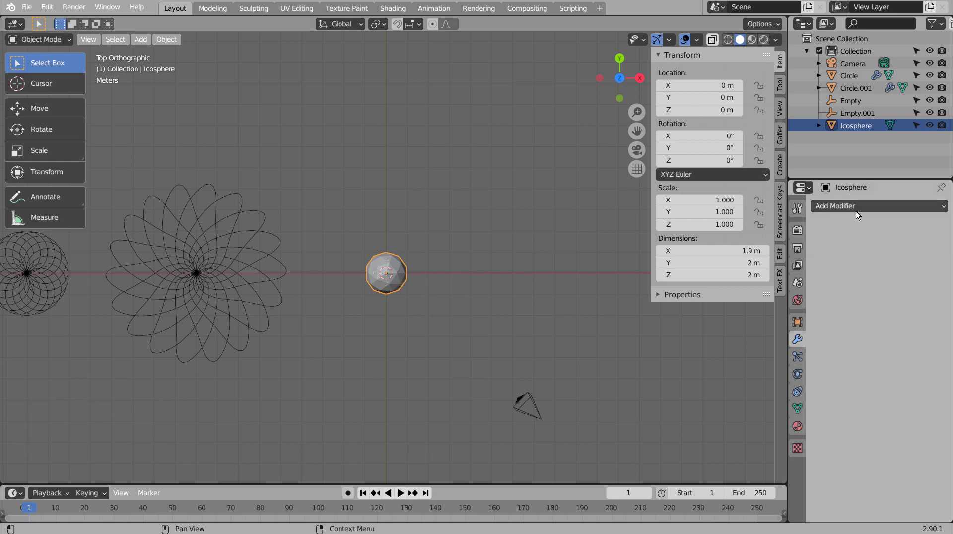
Step: Give the icosphere an Array modifier and add a new Empty at the origin
click(842, 212)
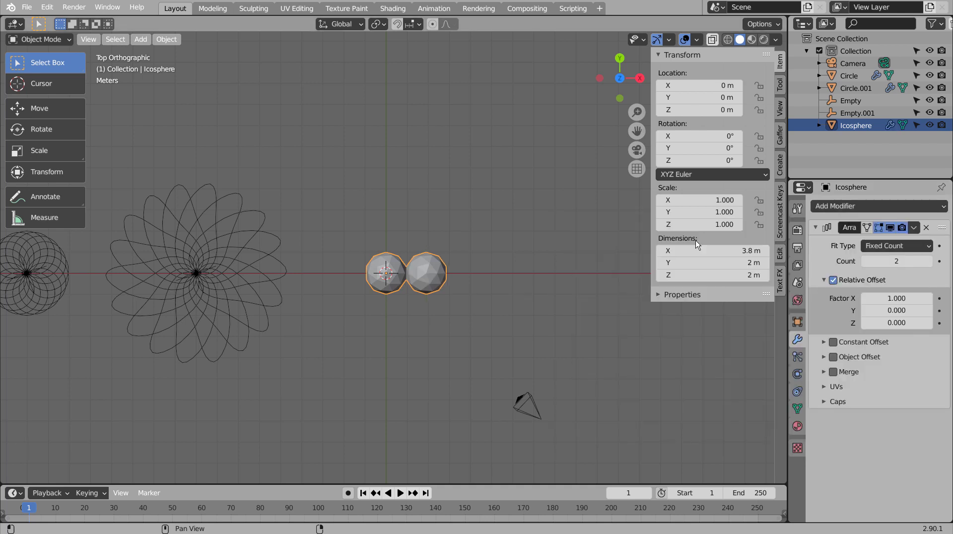
key(shift+a)
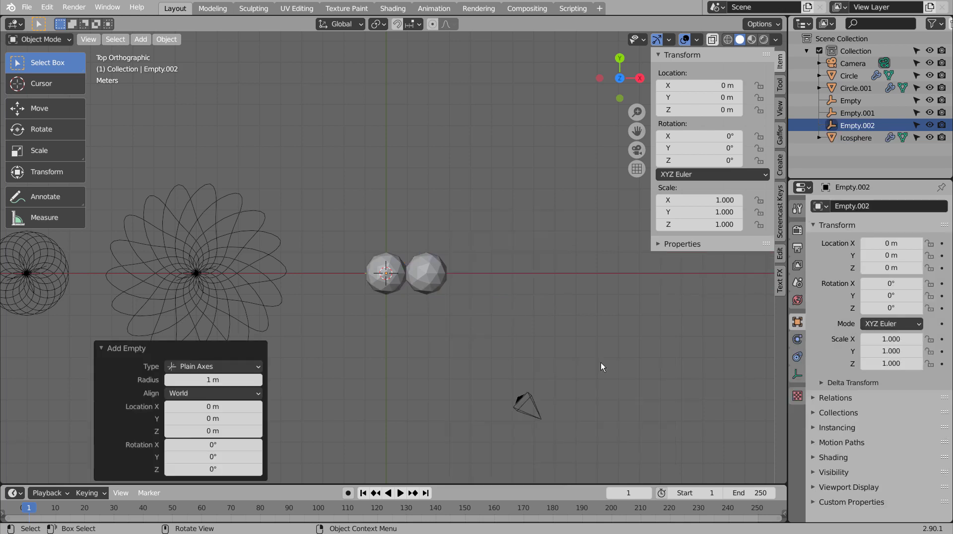
Step: Hide the spirograph curves and old empties with H and make the icosphere active again
click(360, 322)
middle_click(346, 336)
key(b)
key(h)
middle_click(600, 423)
click(412, 258)
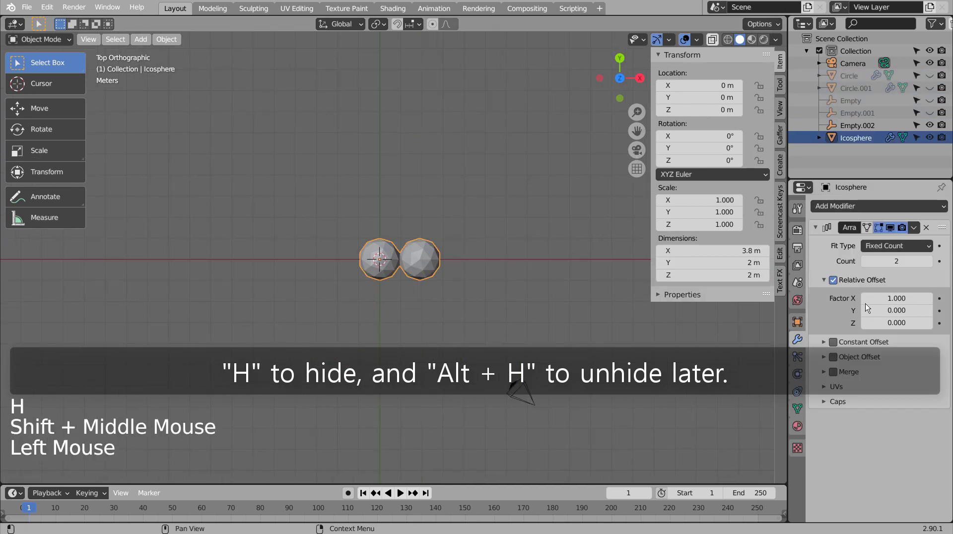
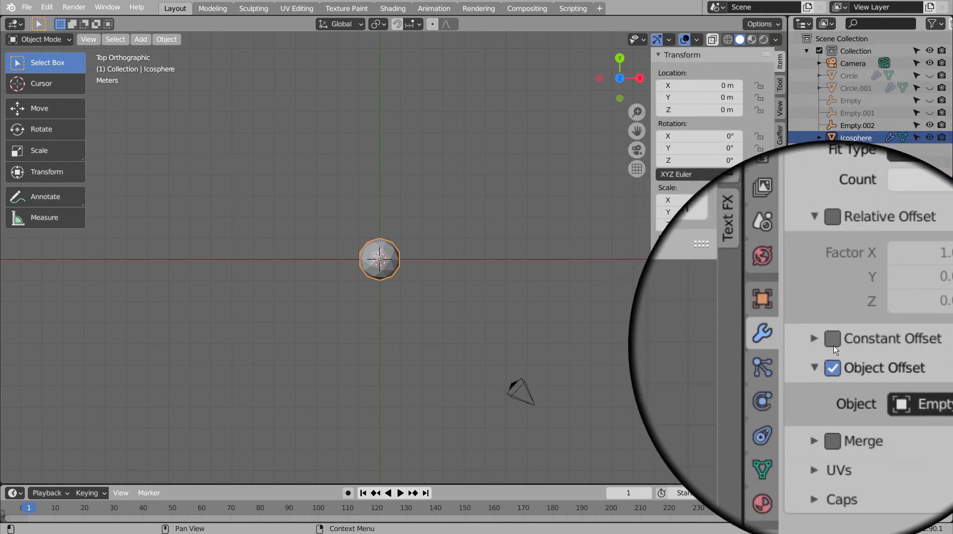
Step: Set the array to Constant and Object Offset via Empty.002 with Count 6, and scale the icosphere to 0.9 in X and Y
click(838, 352)
click(826, 349)
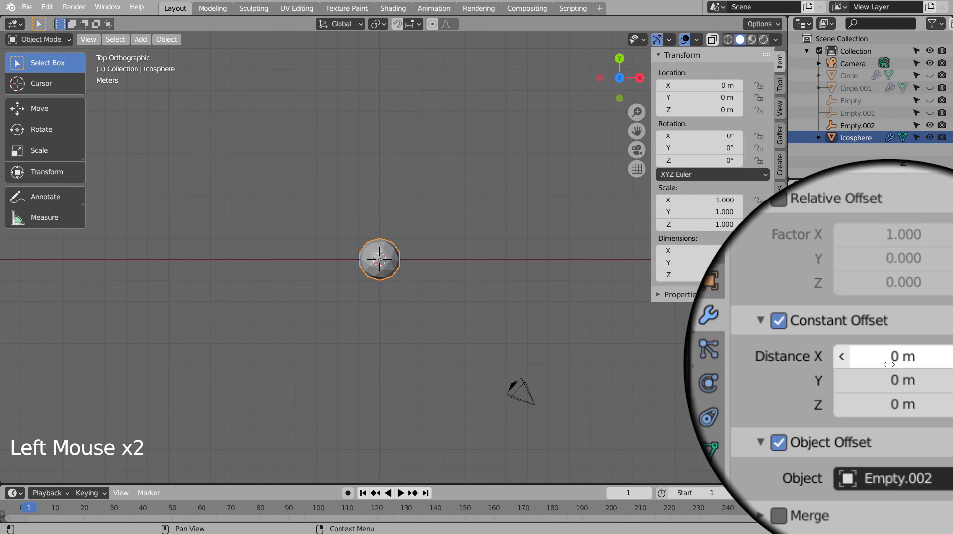
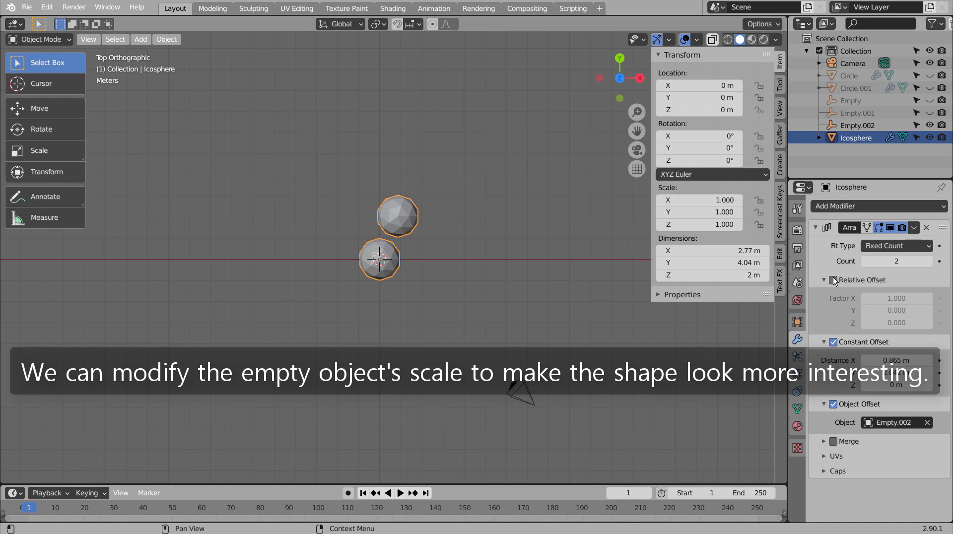
click(932, 262)
click(932, 262)
double_click(932, 262)
middle_click(523, 235)
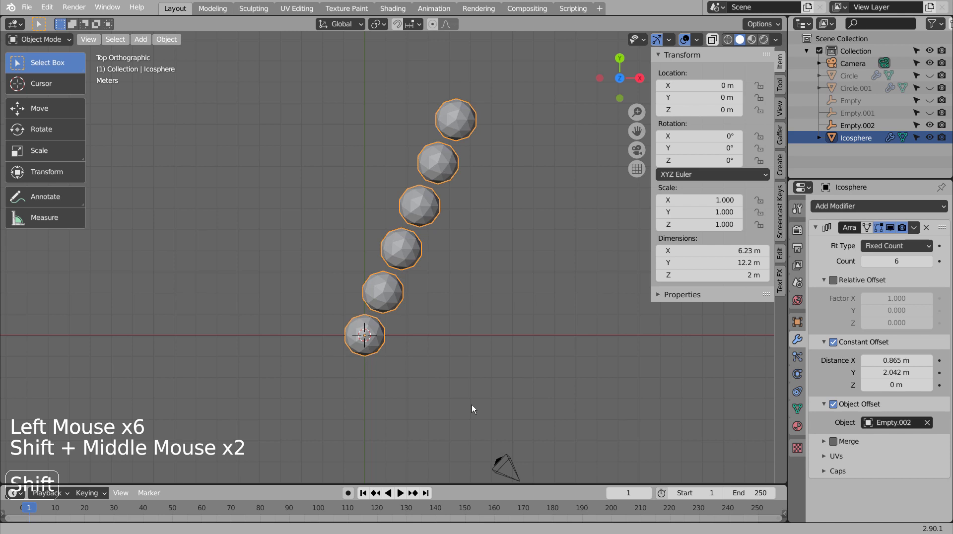
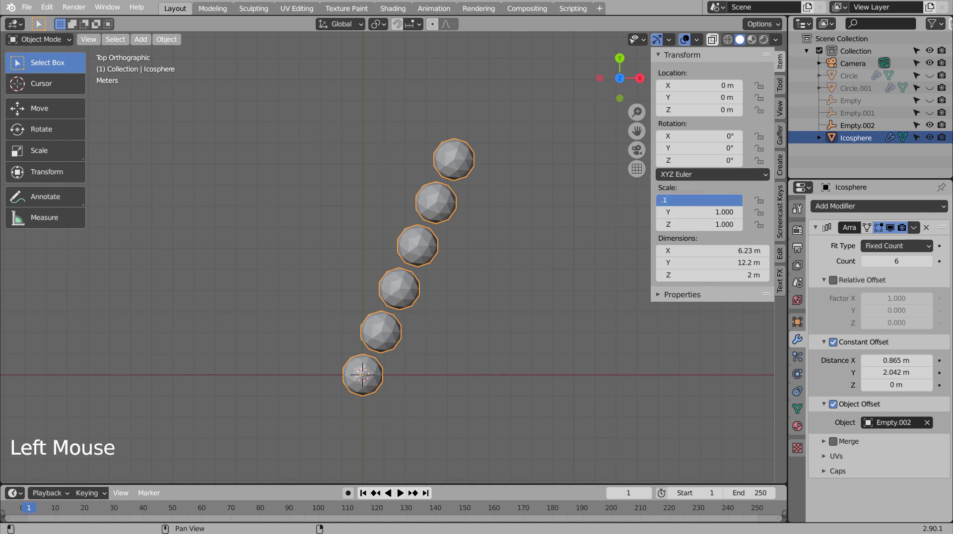
key(Tab)
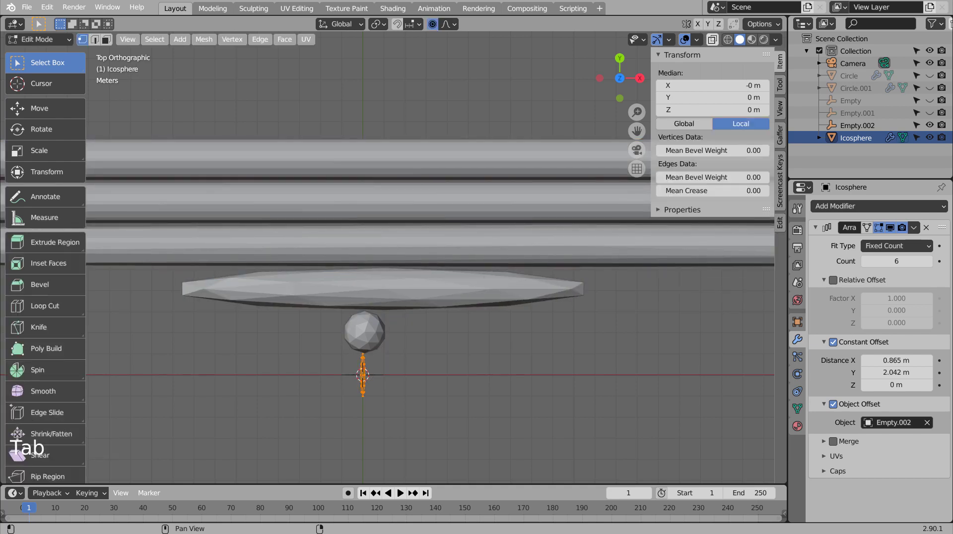
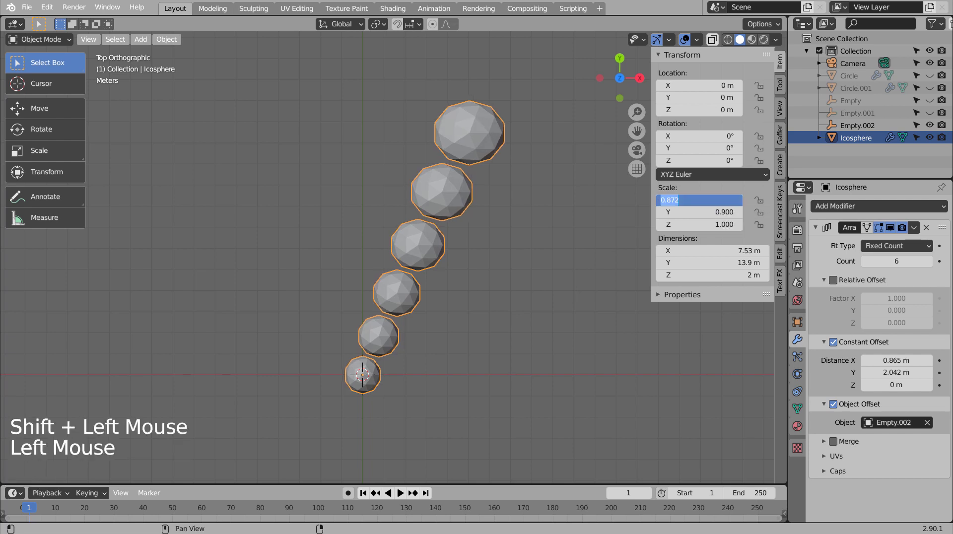
key(BackSpace)
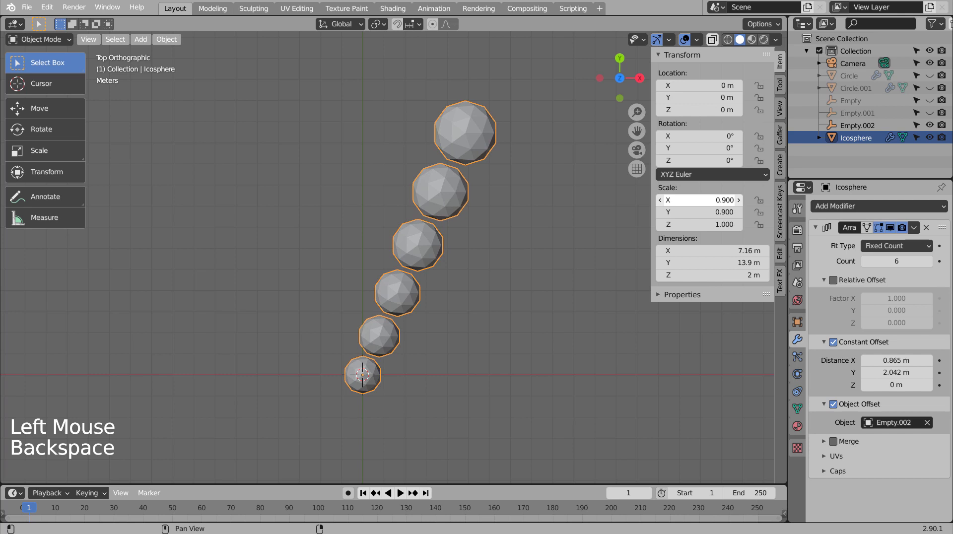
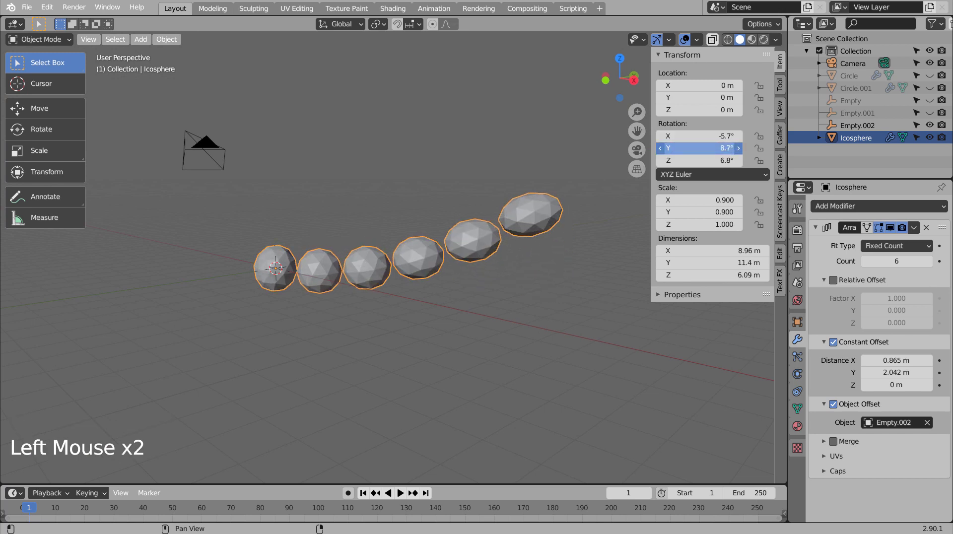
Step: Raise Array Count to 9 and Constant Offset to 2.435 m X and 5.692 m Y, undoing a stray Y stretch
middle_click(470, 197)
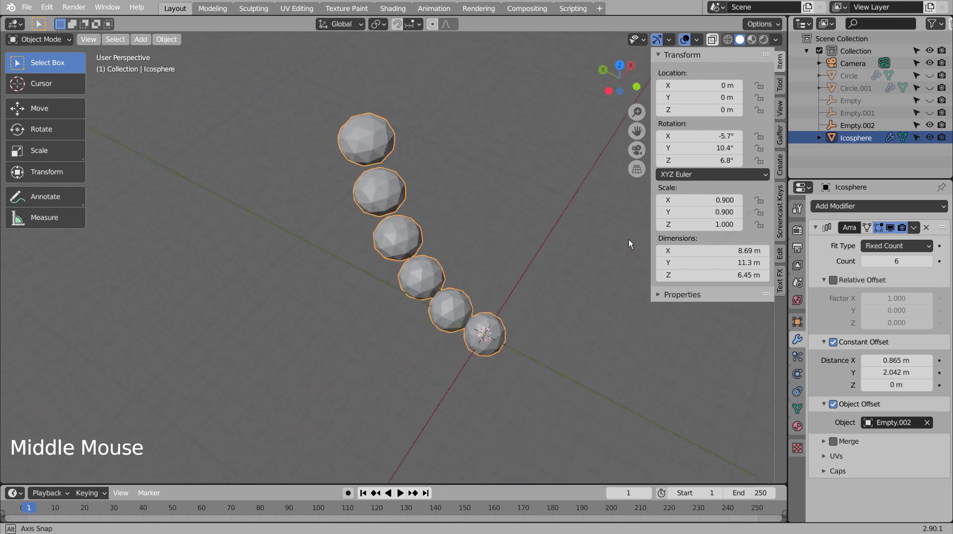
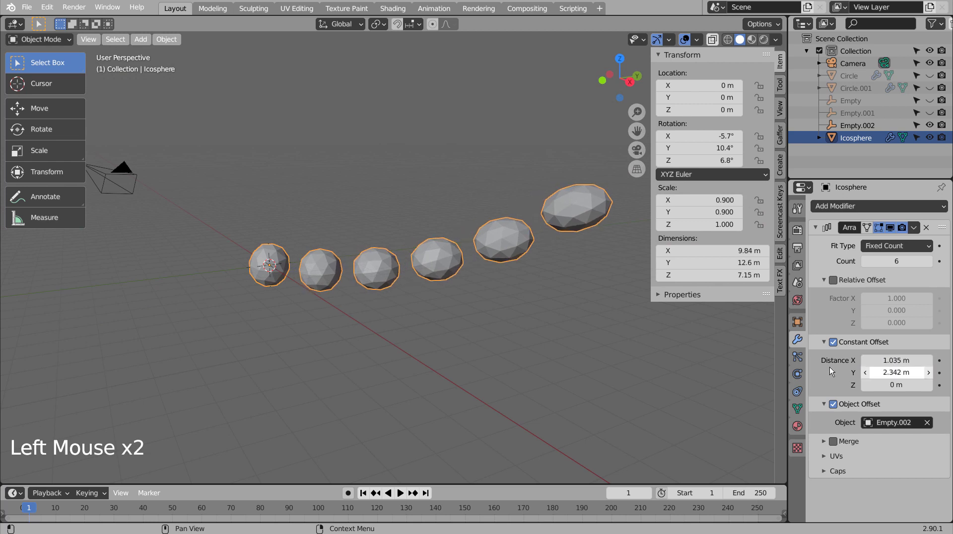
key(KP_1)
key(KP_7)
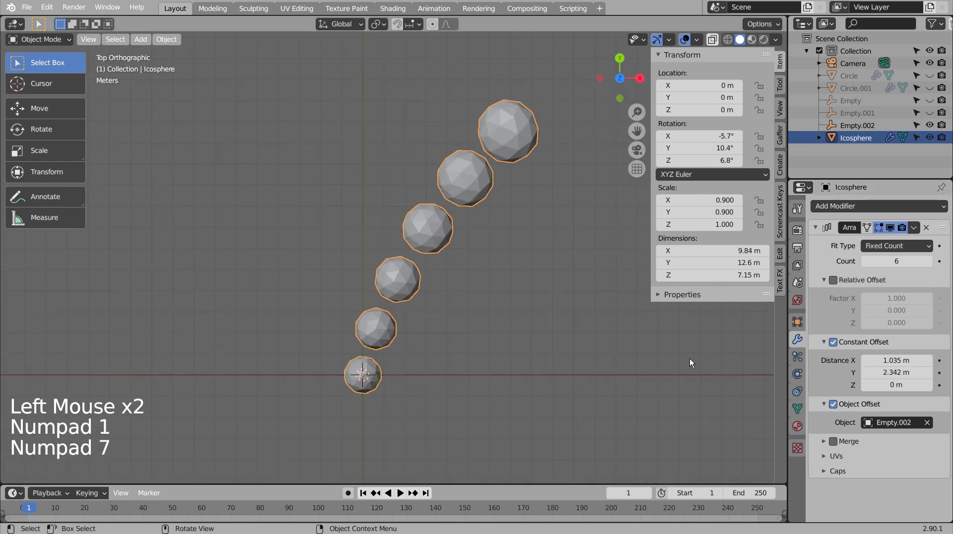
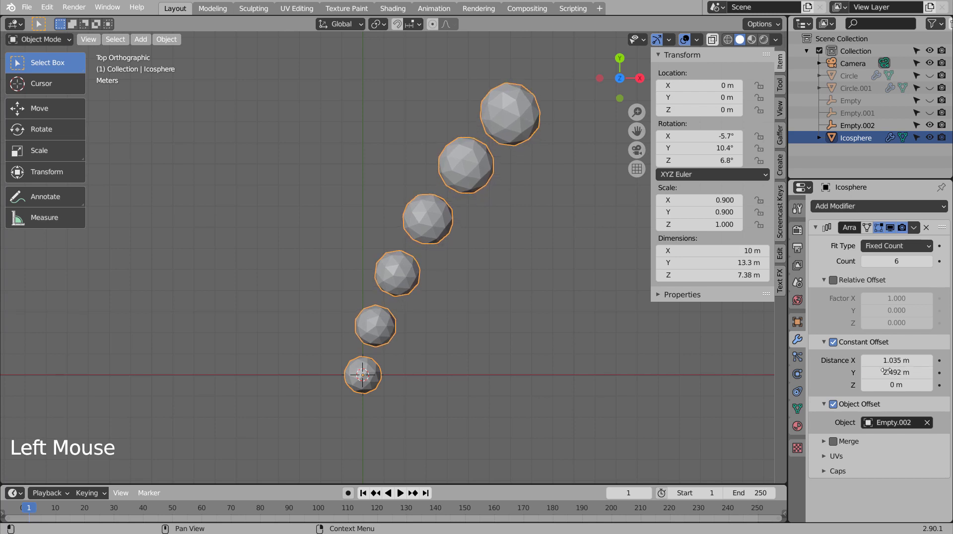
middle_click(579, 397)
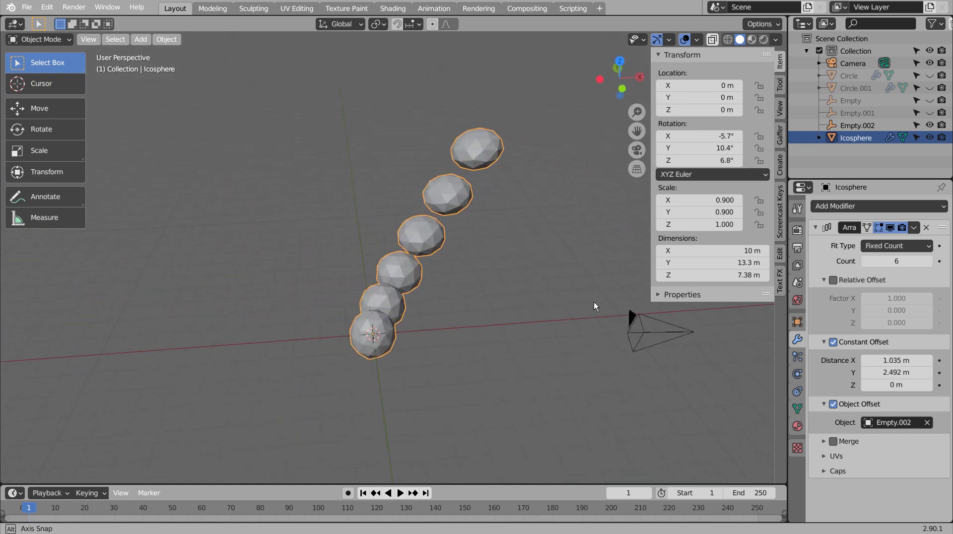
click(399, 330)
key(KP_1)
key(KP_7)
scroll(down, 3)
click(935, 263)
double_click(935, 263)
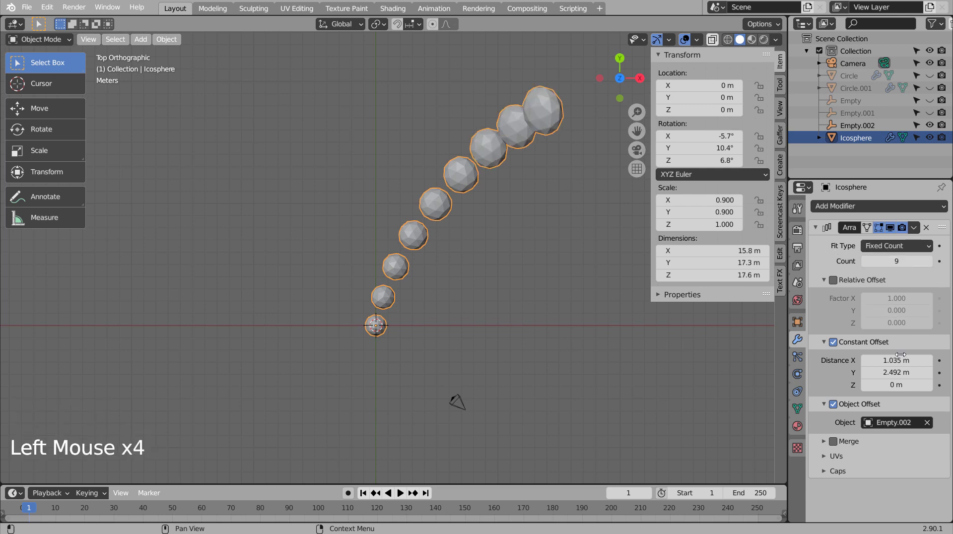
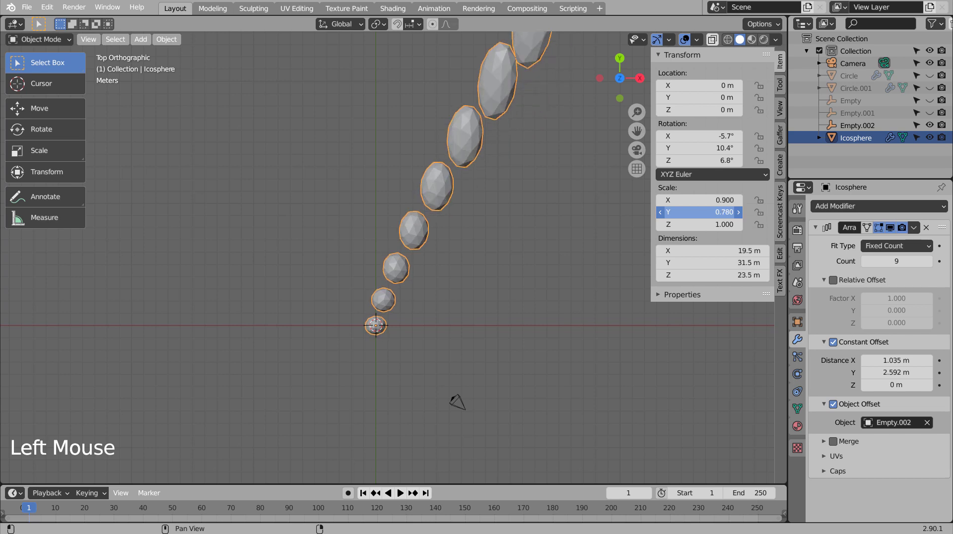
key(ctrl+z)
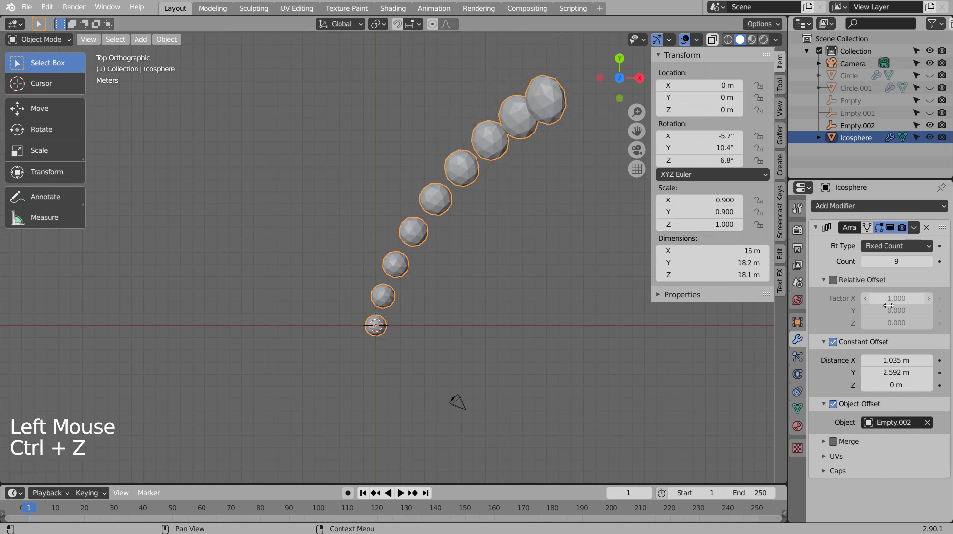
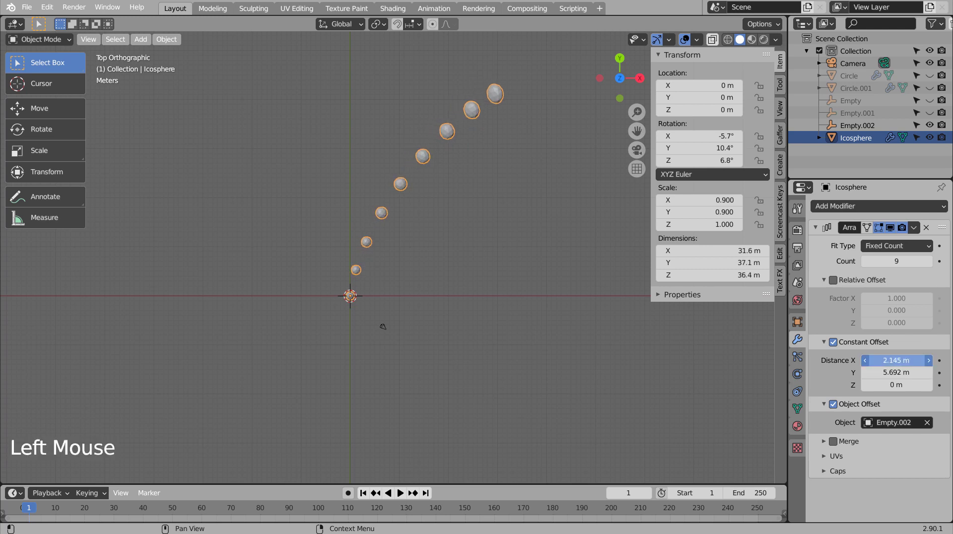
Step: Orbit around the nine-sphere arc to inspect it from several angles
middle_click(549, 282)
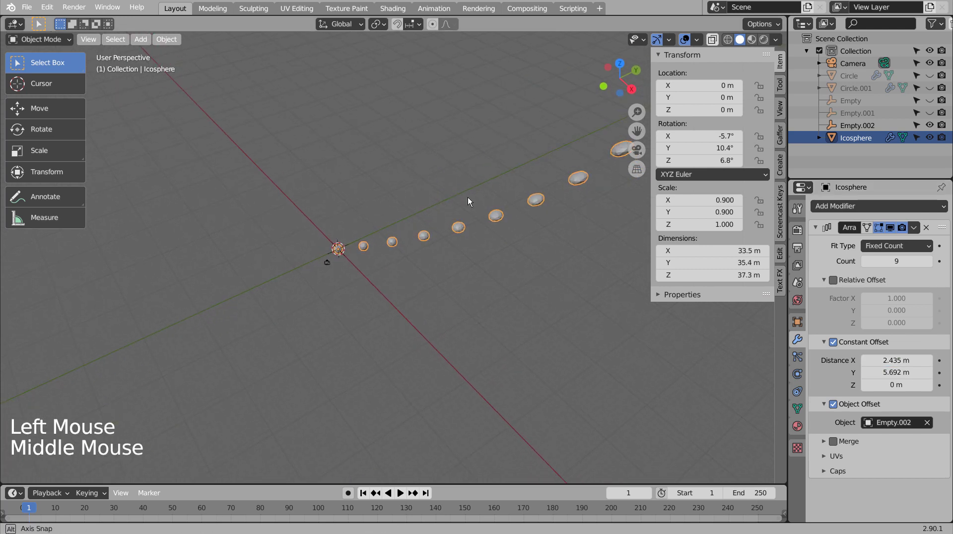
middle_click(470, 179)
middle_click(470, 178)
scroll(down, 3)
middle_click(431, 261)
scroll(down, 3)
middle_click(542, 228)
middle_click(558, 228)
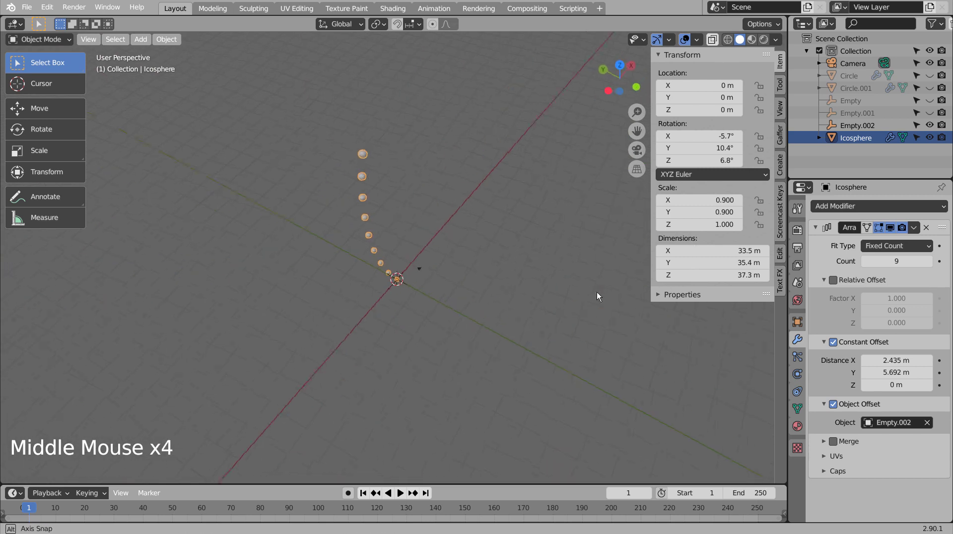
middle_click(508, 306)
Step: Apply the icosphere's Array modifier and add a new empty (Empty.003) to the scene
key(KP_1)
key(KP_7)
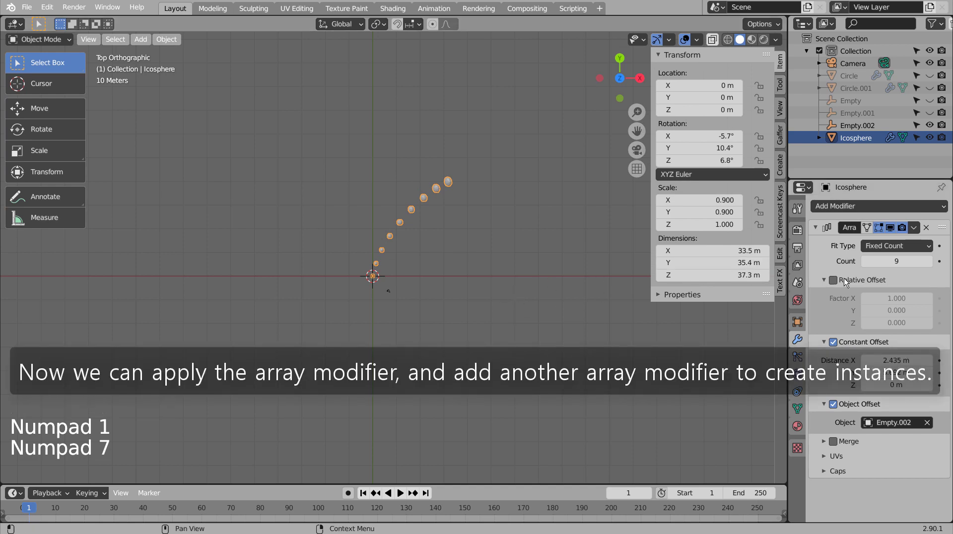
key(ctrl+a)
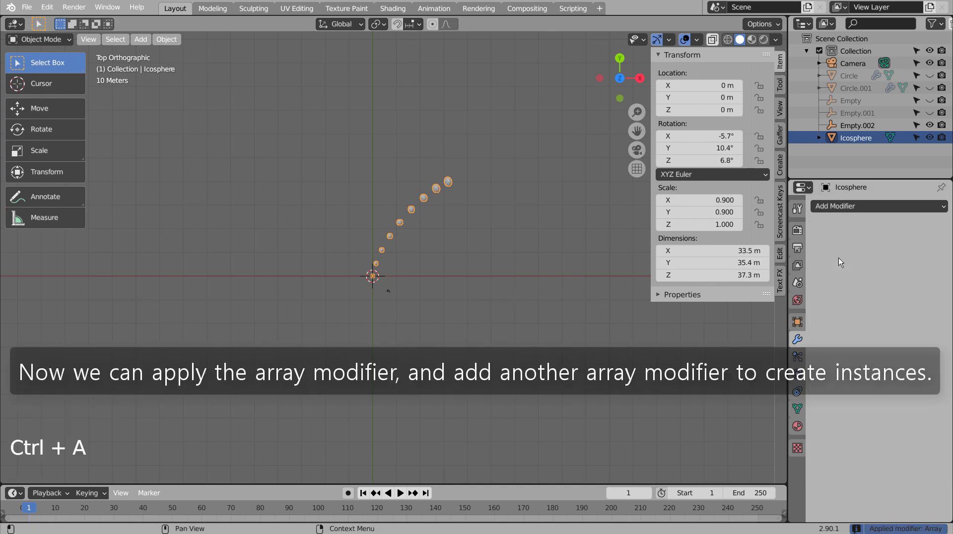
click(493, 271)
key(shift+a)
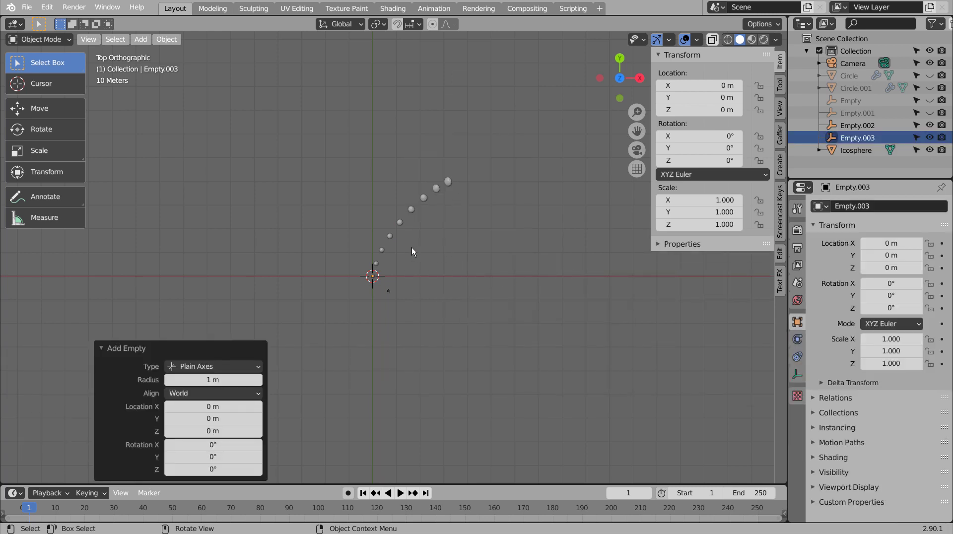
Step: Give the icosphere a second Array using Object Offset by Empty.003 instead of relative offset
click(391, 243)
click(854, 208)
click(842, 283)
click(841, 344)
click(841, 344)
click(839, 368)
click(831, 364)
click(870, 378)
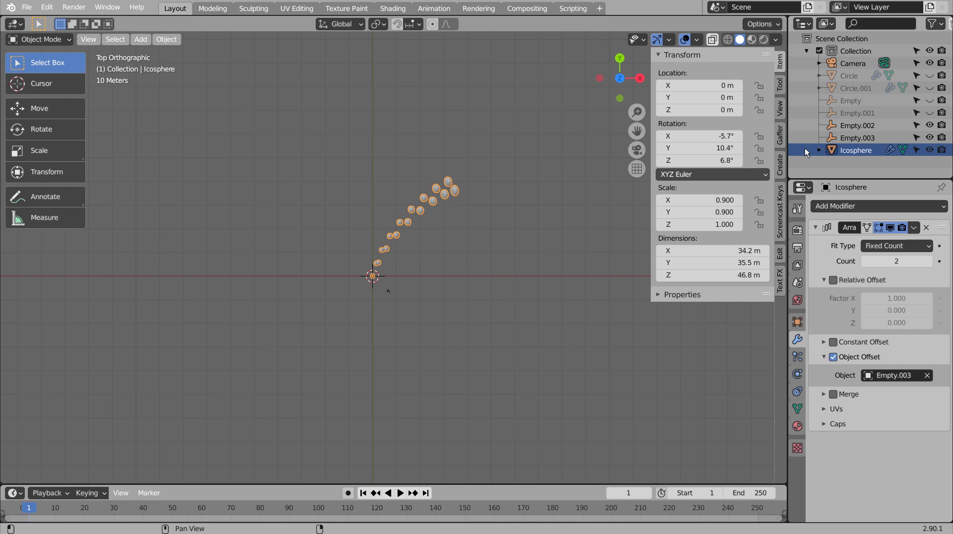
click(860, 142)
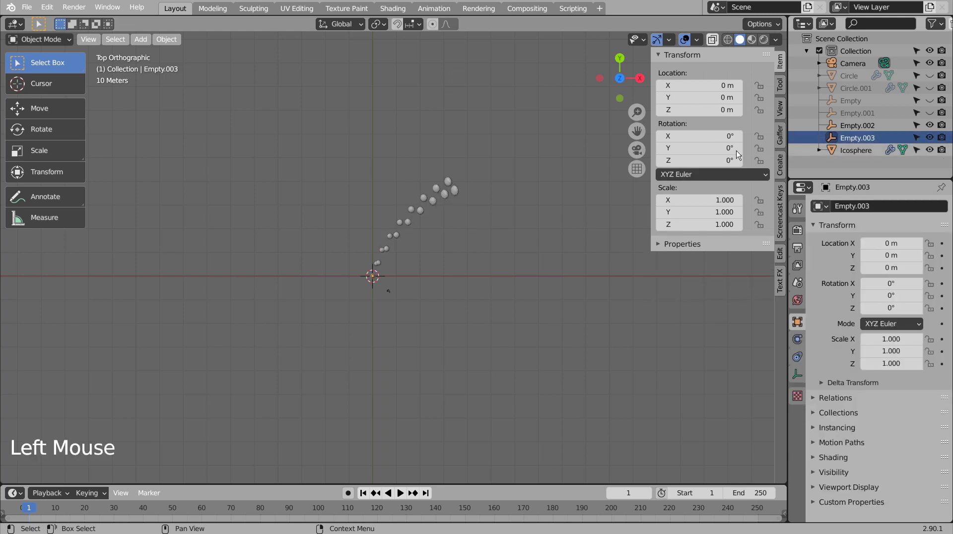
click(456, 188)
scroll(up, 3)
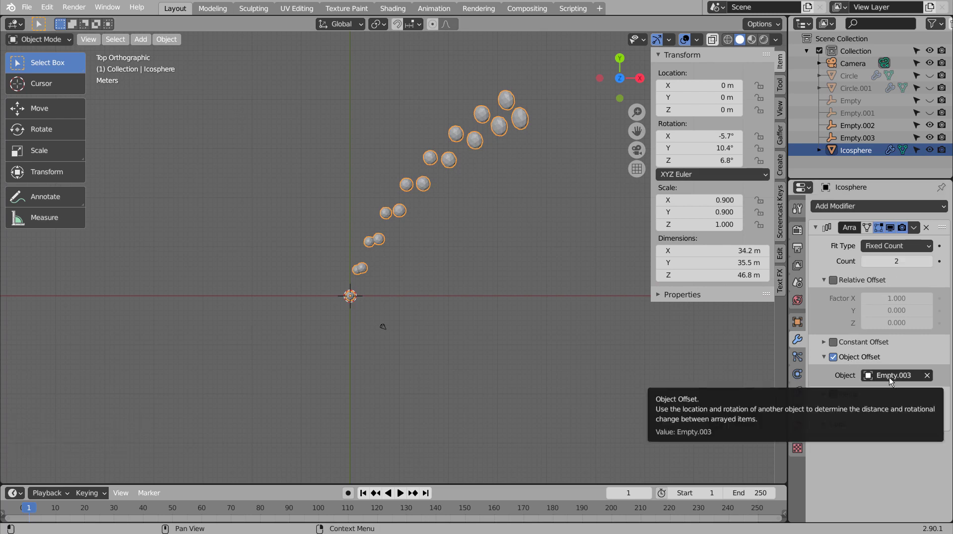
Step: Apply all transforms on the icosphere, set the Array count to 14 and inspect the radial swirl
key(ctrl+a)
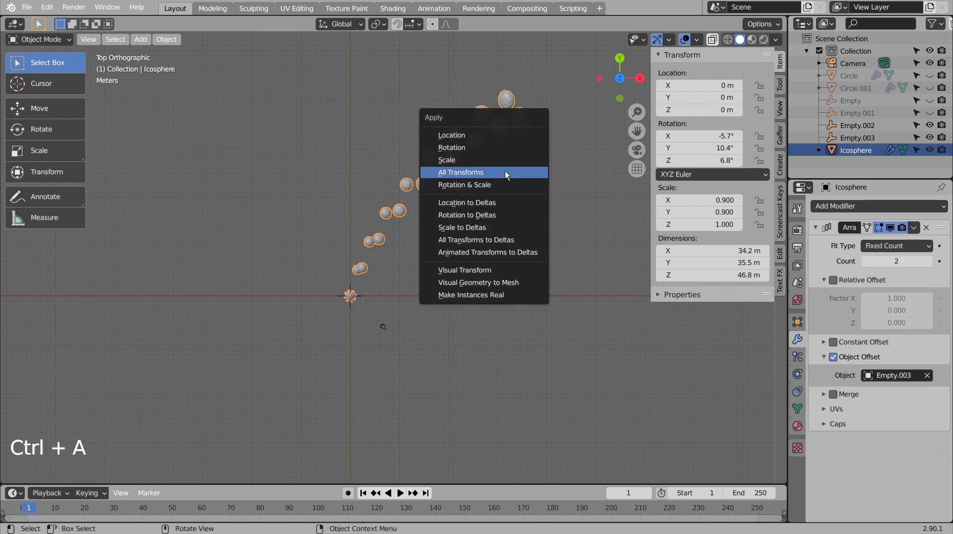
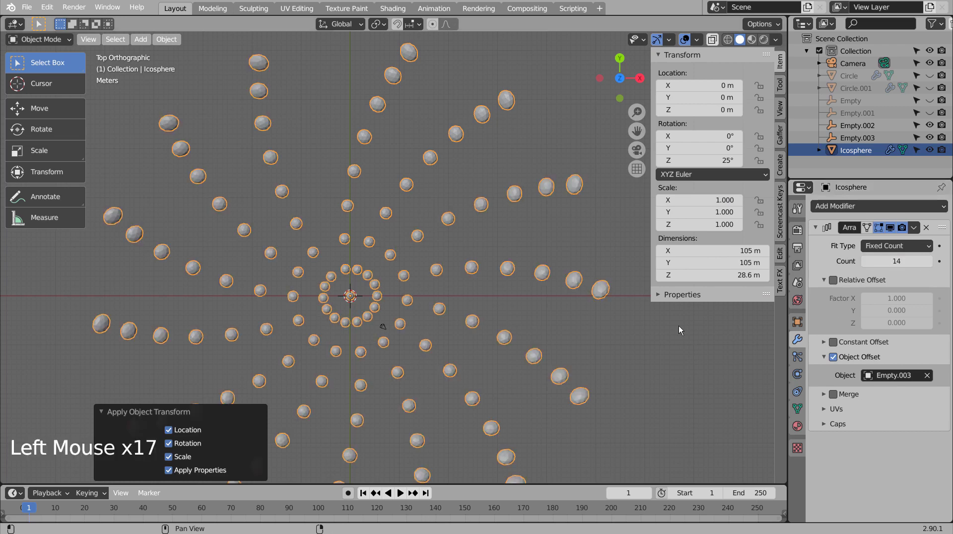
middle_click(613, 381)
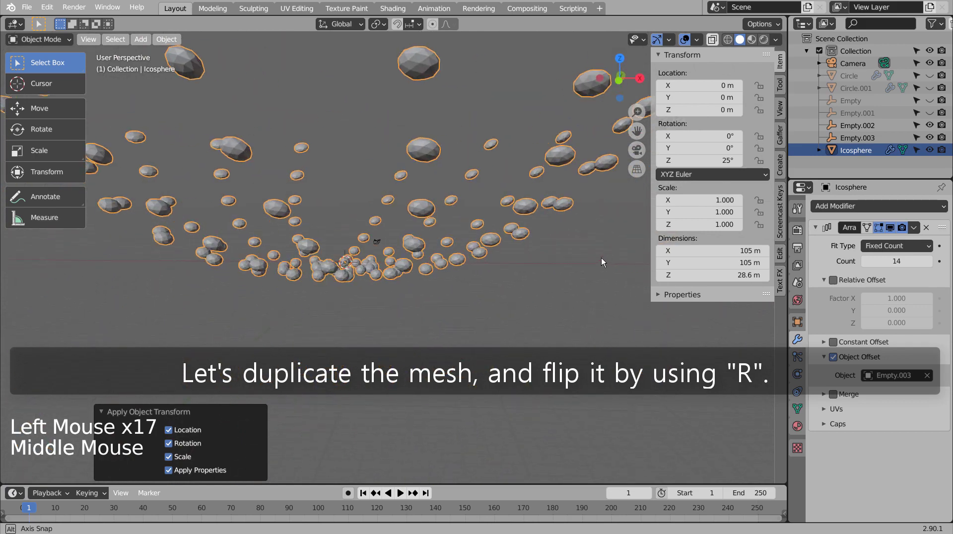
middle_click(497, 314)
scroll(down, 3)
middle_click(516, 337)
middle_click(566, 312)
middle_click(581, 309)
scroll(up, 3)
middle_click(519, 324)
middle_click(418, 301)
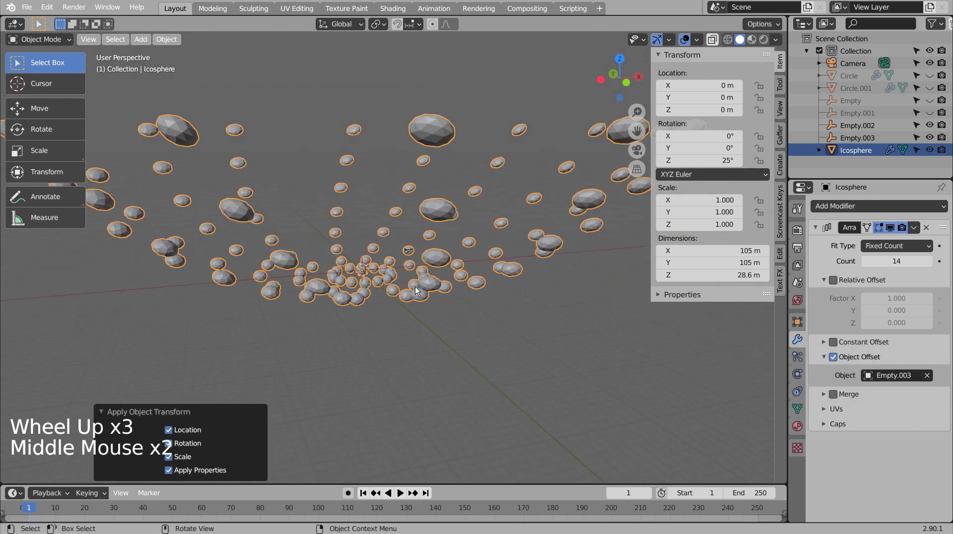
key(KP_1)
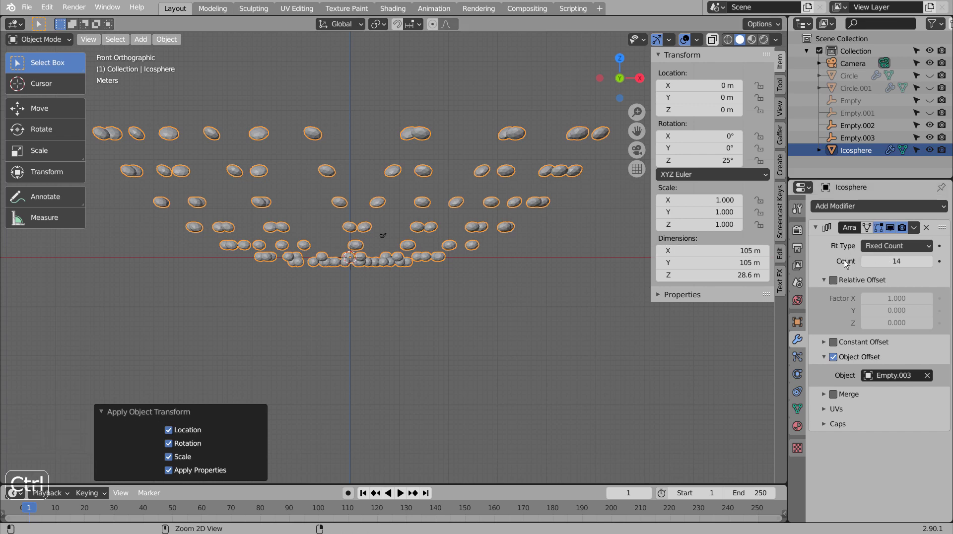
Step: Apply the swirl's Array, duplicate it flipped 180° on X and start lifting the copy on Z
key(ctrl+a)
key(shift+d)
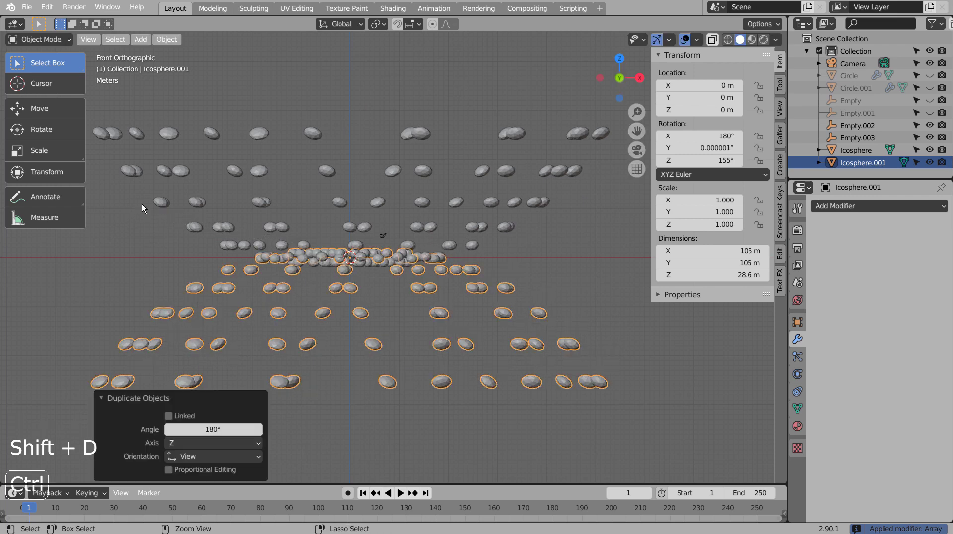
key(g)
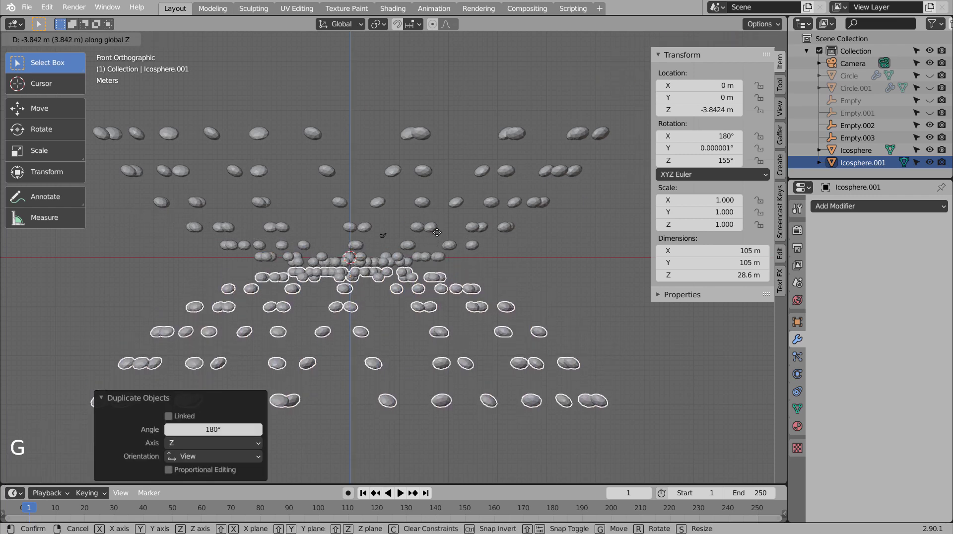
middle_click(438, 264)
middle_click(473, 310)
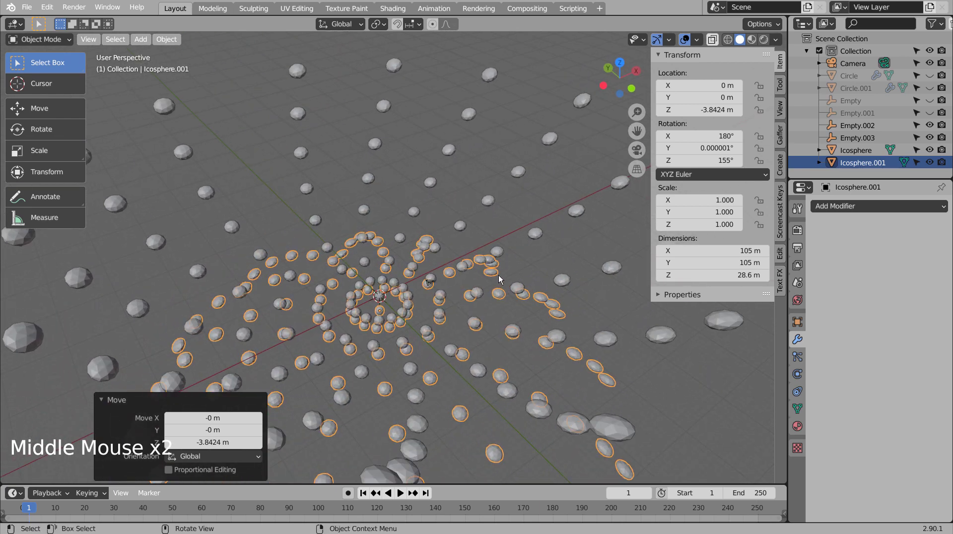
scroll(down, 3)
middle_click(501, 291)
middle_click(497, 280)
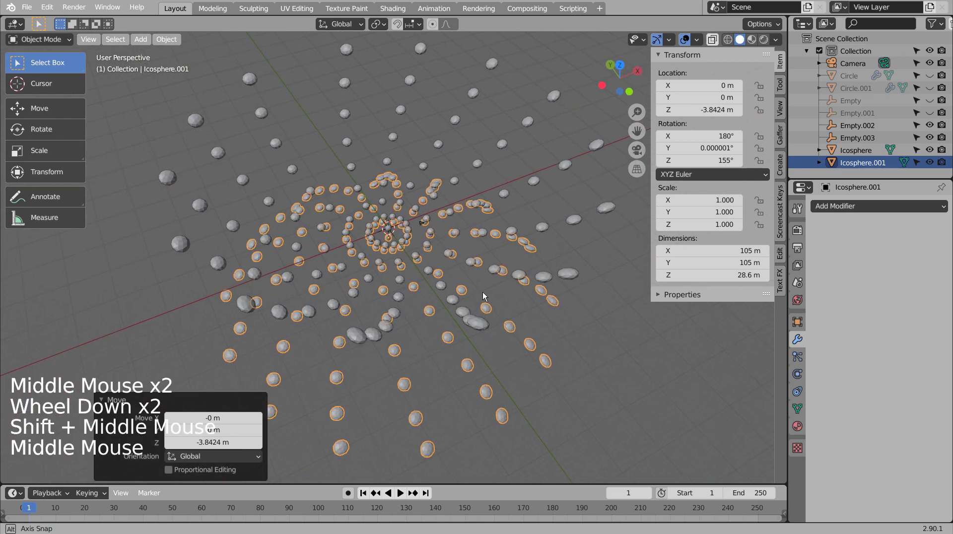
click(590, 385)
middle_click(587, 373)
middle_click(583, 341)
Step: Raise the flipped copy about 27 m above the original and unhide the rosette curves
key(b)
key(KP_1)
key(g)
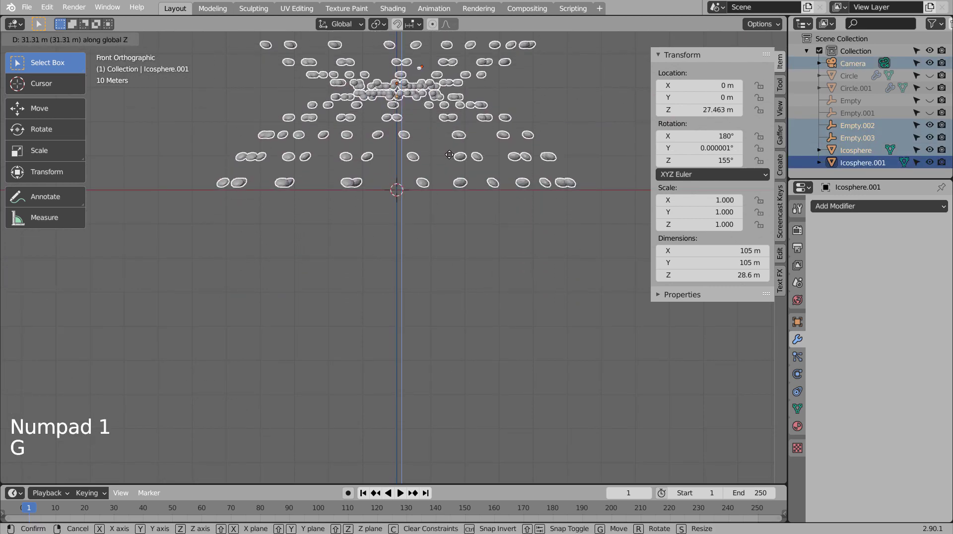
middle_click(439, 190)
middle_click(437, 303)
middle_click(421, 295)
middle_click(445, 355)
scroll(down, 3)
click(254, 339)
scroll(down, 3)
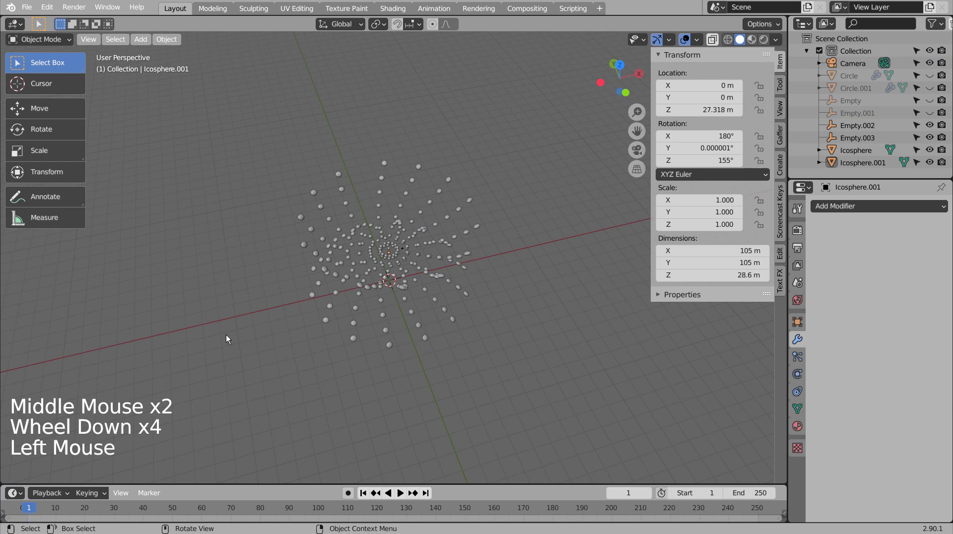
key(alt+h)
scroll(up, 3)
scroll(up, 3)
Step: Apply the Array modifiers on Circle.001 and the flower-shaped Circle, baking both into meshes
click(300, 359)
key(ctrl+a)
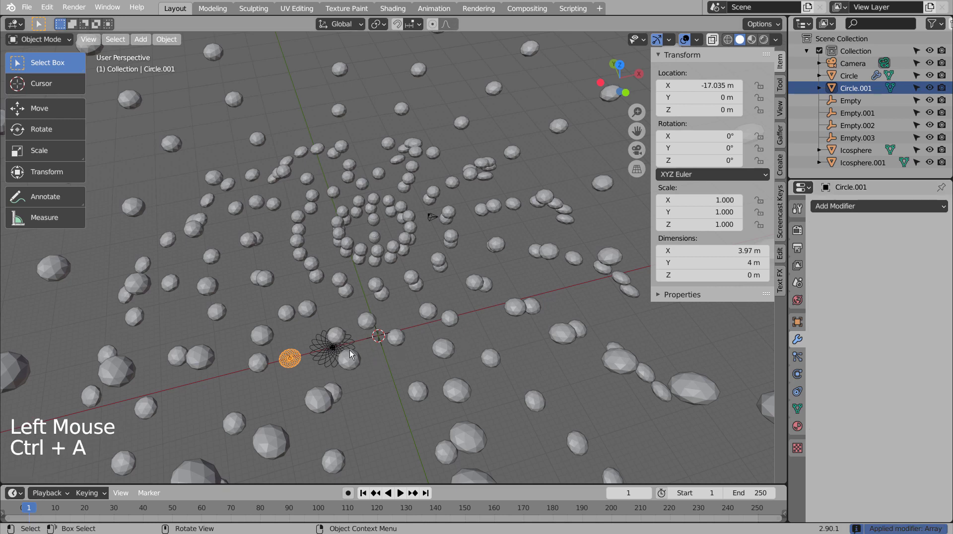
click(329, 353)
key(ctrl+a)
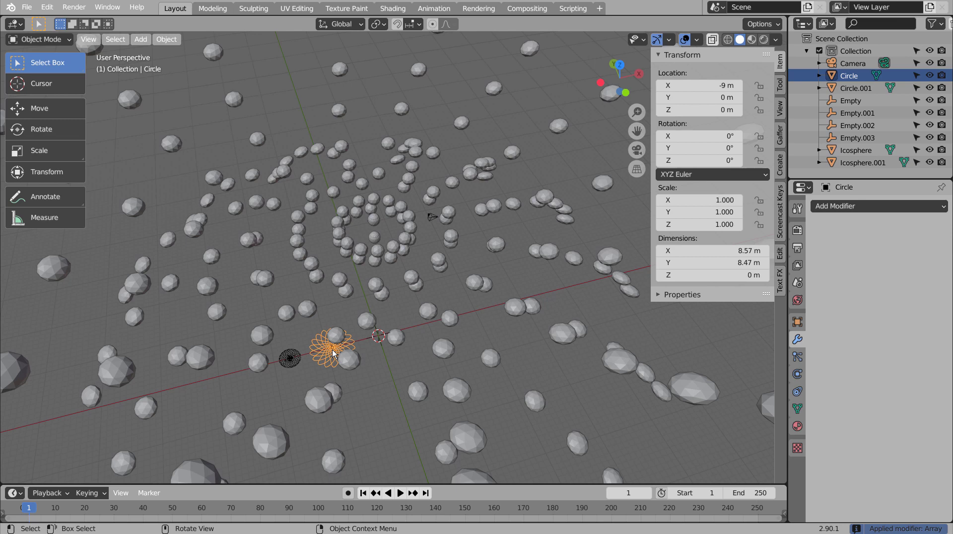
key(KP_7)
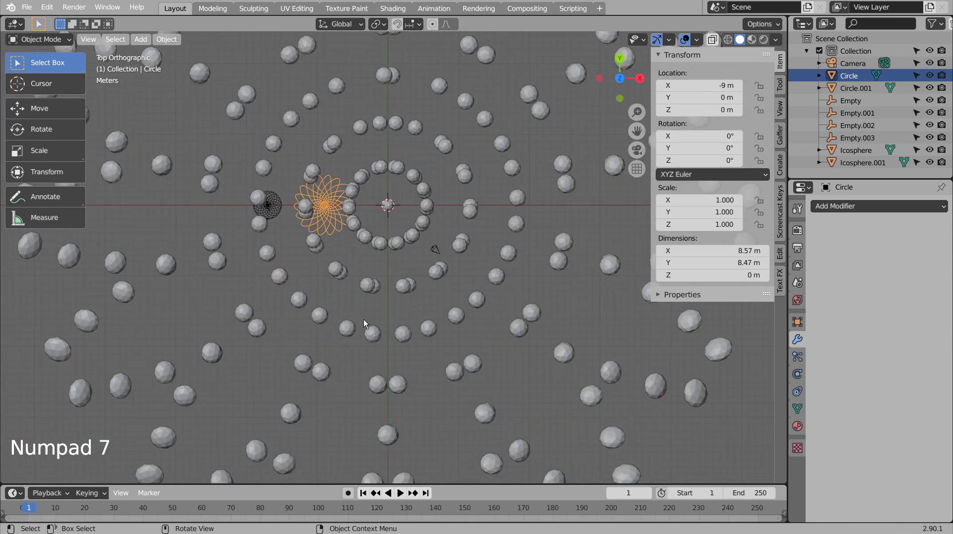
scroll(up, 3)
scroll(up, 3)
middle_click(406, 190)
middle_click(432, 342)
middle_click(430, 341)
scroll(up, 3)
Step: Move the flower curve to the origin and scale it about 23.6 to surround the dot swirl
key(g)
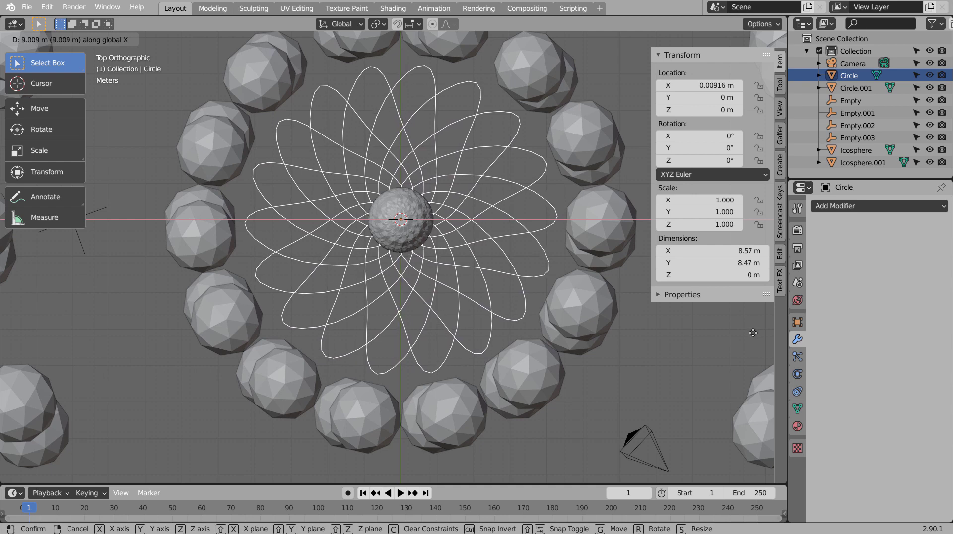
scroll(down, 3)
key(s)
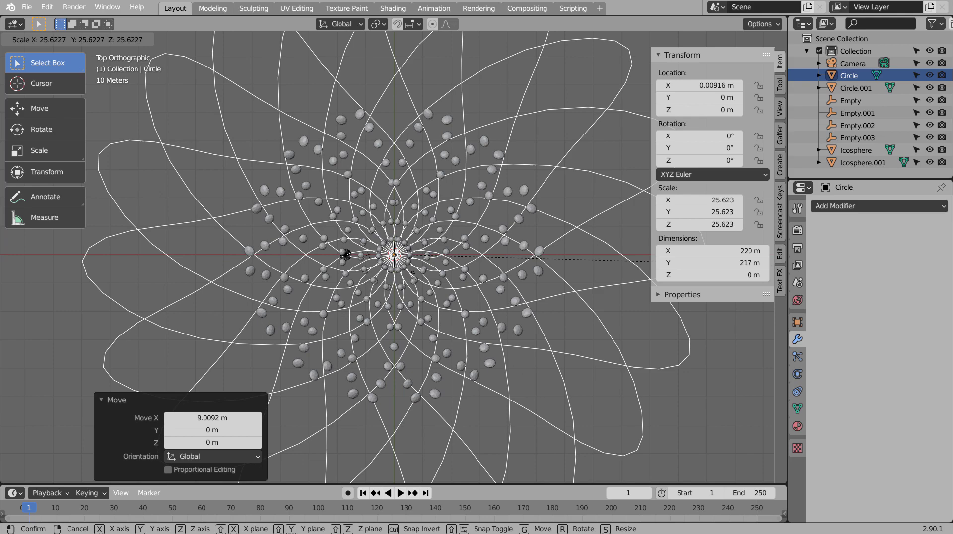
scroll(up, 3)
scroll(down, 3)
middle_click(452, 323)
scroll(down, 3)
middle_click(483, 231)
middle_click(512, 286)
middle_click(499, 308)
middle_click(499, 307)
middle_click(503, 315)
key(s)
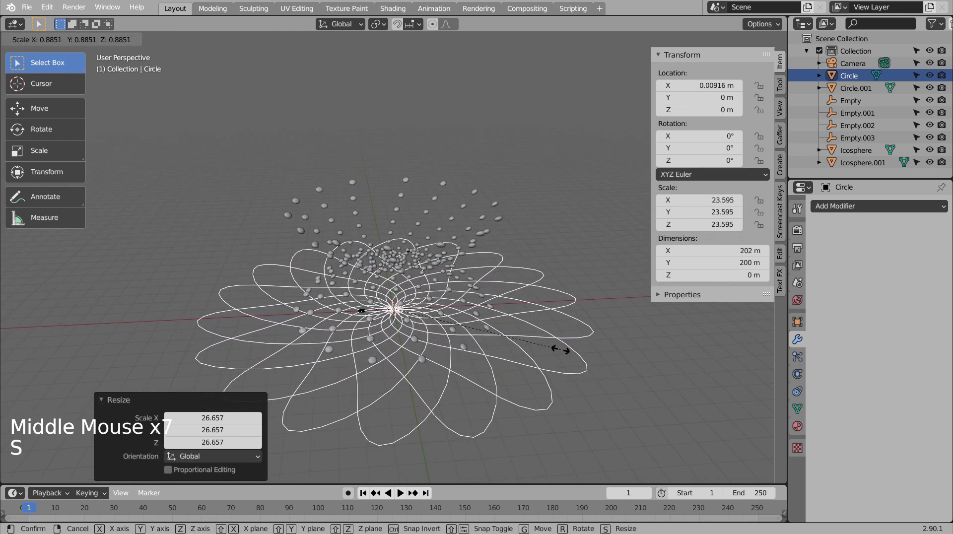
scroll(up, 3)
scroll(up, 3)
middle_click(351, 355)
scroll(up, 3)
Step: Move the small circle out along X, enlarge it, and rotate the flower curve slightly
click(317, 281)
scroll(down, 3)
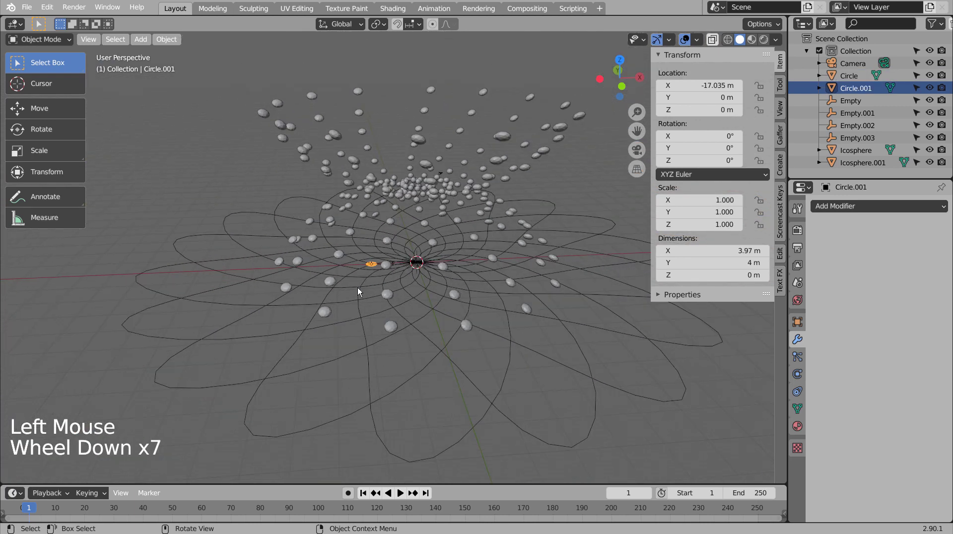
key(g)
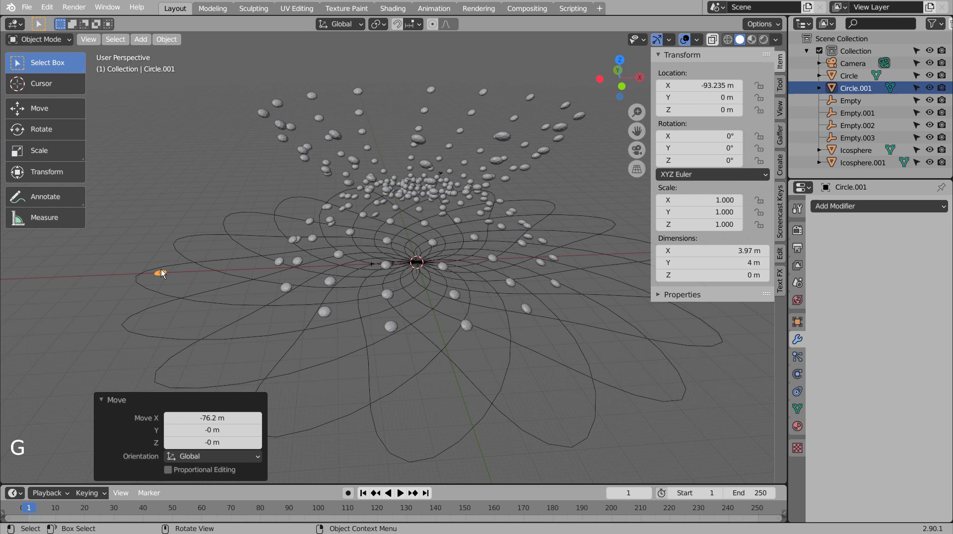
key(KP_7)
scroll(up, 3)
middle_click(163, 249)
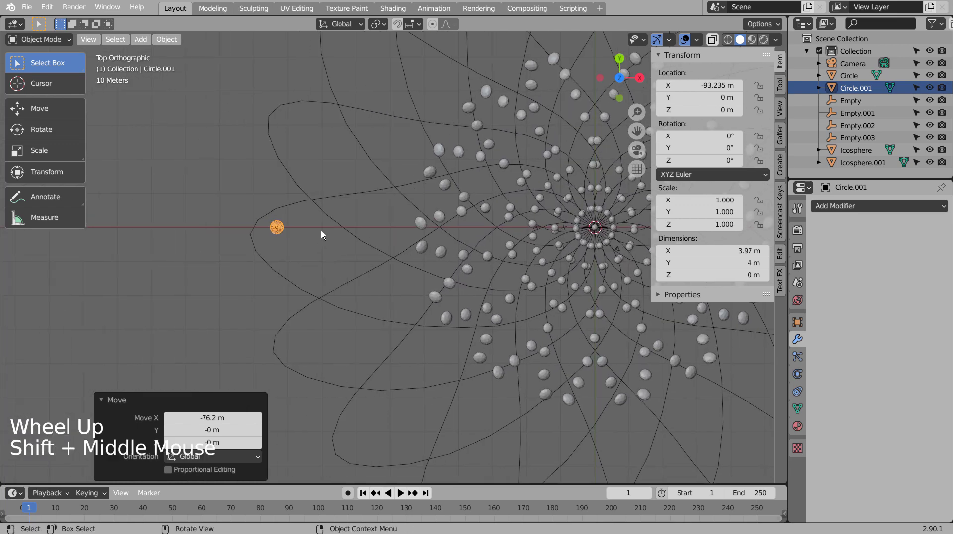
click(328, 225)
key(r)
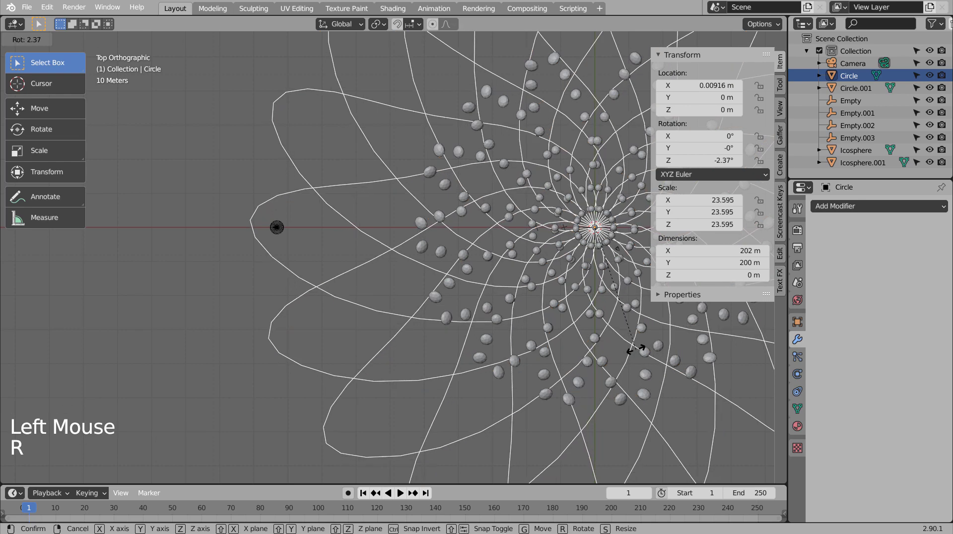
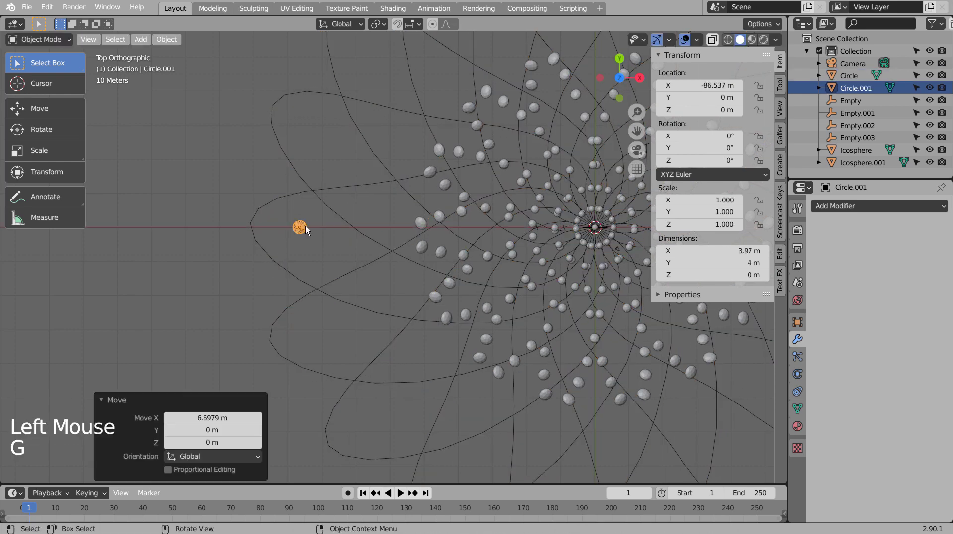
key(s)
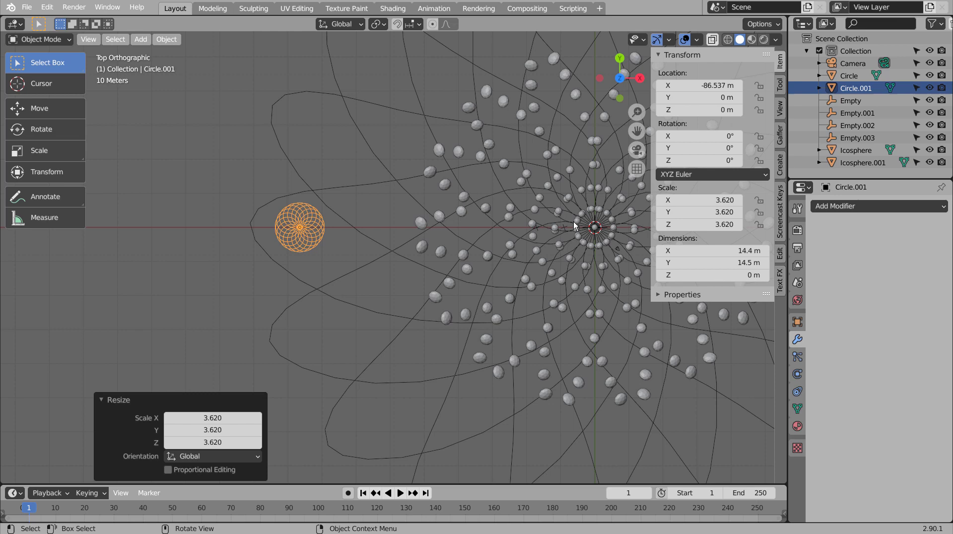
click(388, 181)
scroll(down, 3)
key(r)
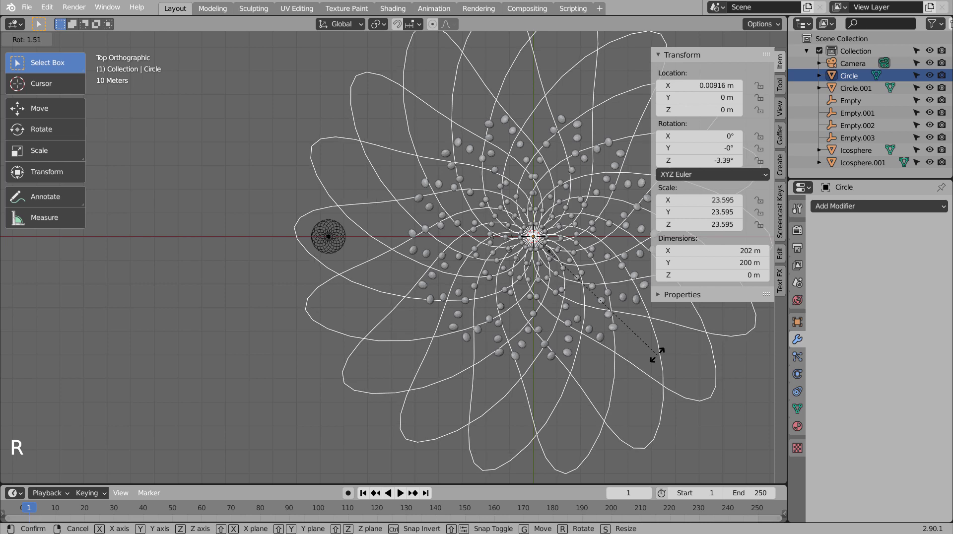
Step: Inspect the spirograph, then add a plain-axes empty (Empty.004) at the scene centre
click(326, 222)
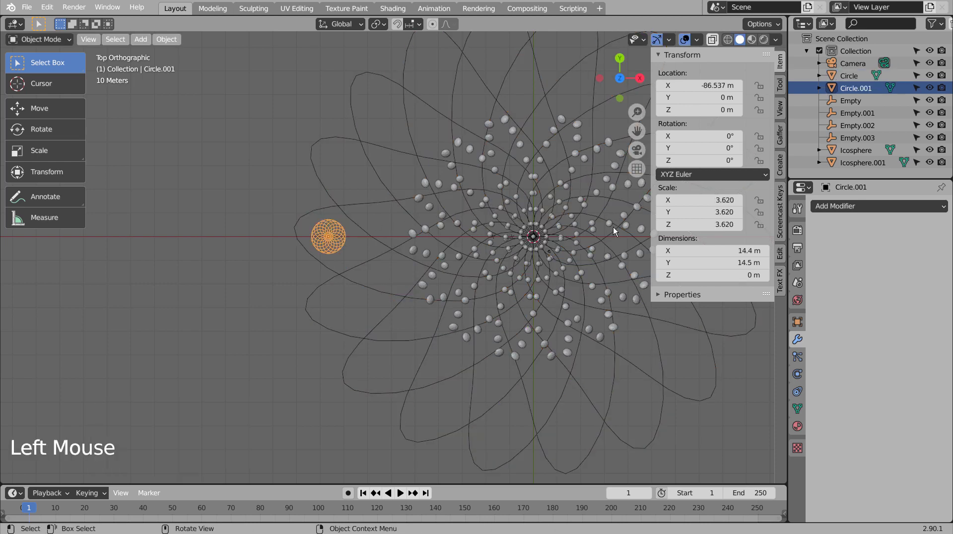
middle_click(448, 346)
middle_click(508, 335)
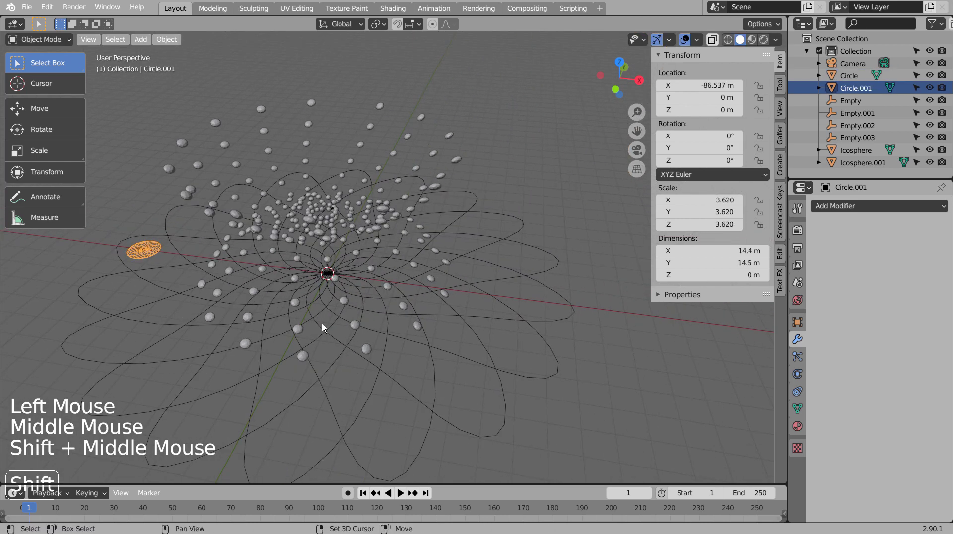
scroll(down, 3)
middle_click(355, 337)
middle_click(386, 318)
scroll(up, 3)
middle_click(395, 321)
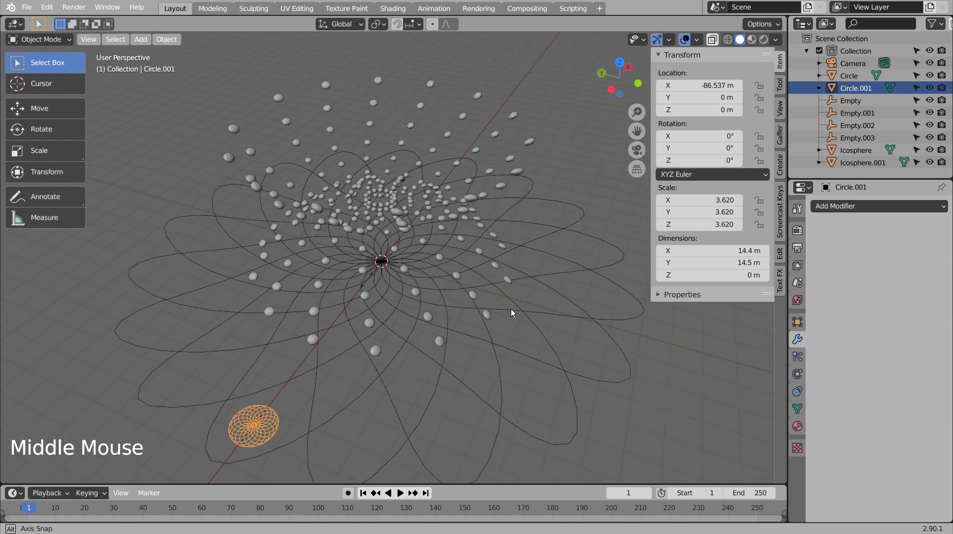
middle_click(474, 303)
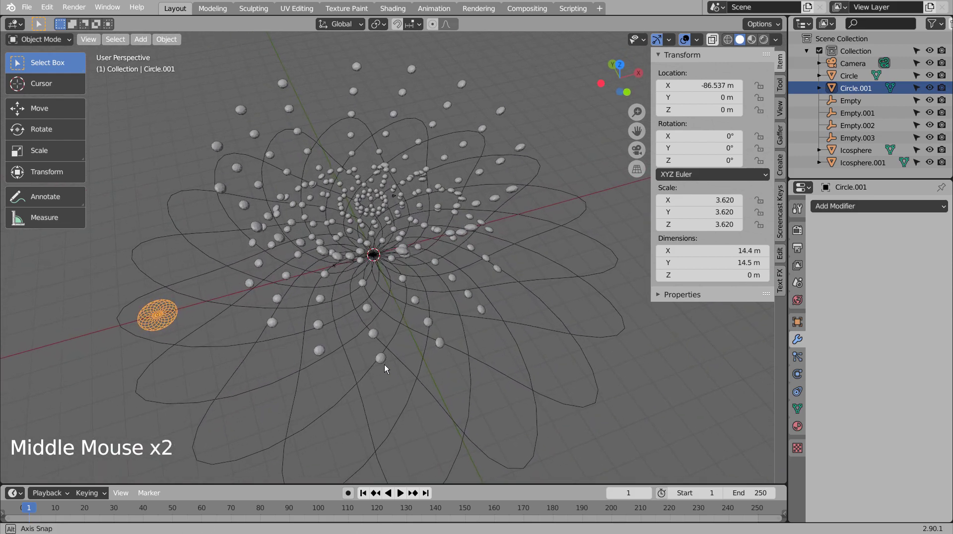
click(163, 330)
key(KP_1)
key(KP_7)
key(shift+a)
click(184, 267)
Step: Give the small circle an Array with Object Offset by Empty.004, no relative offset, and apply its transforms
click(898, 207)
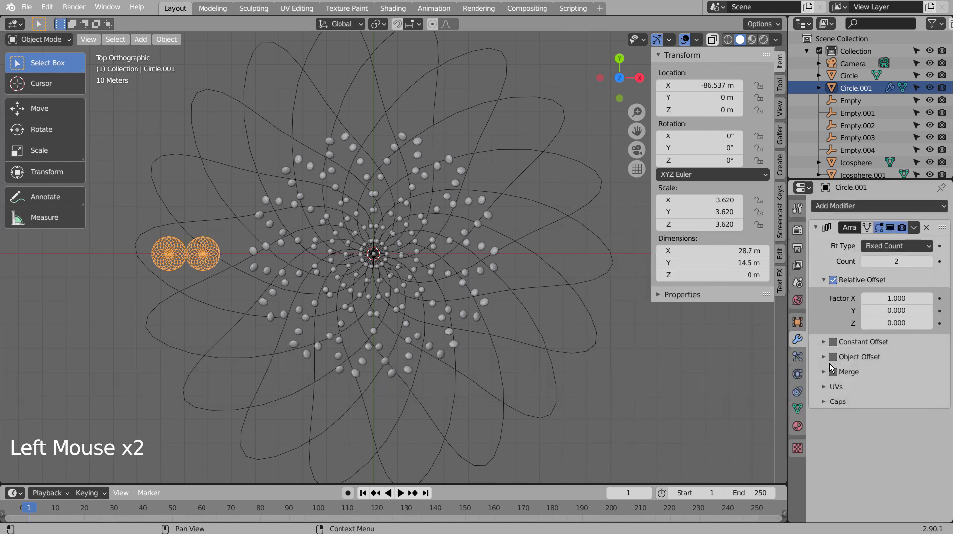
click(837, 358)
click(826, 357)
click(872, 375)
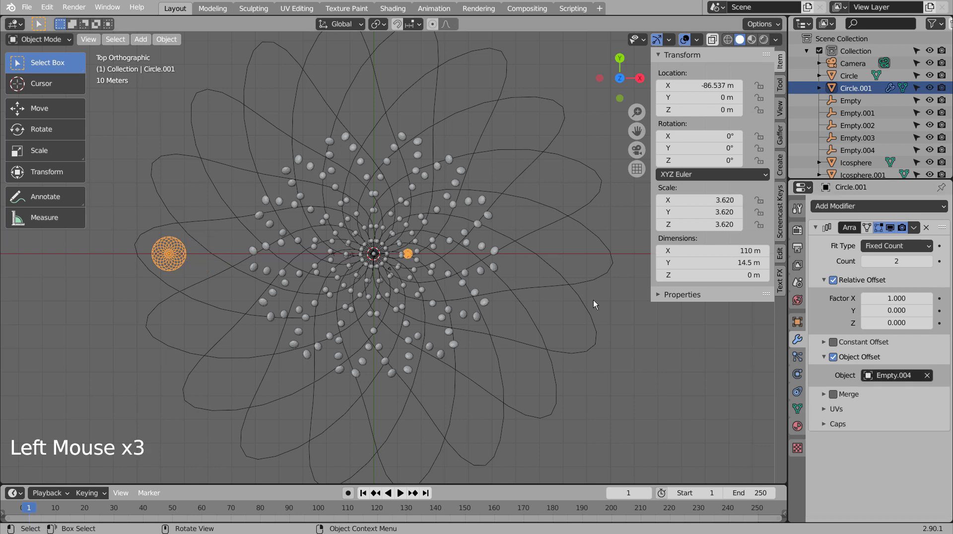
key(ctrl+a)
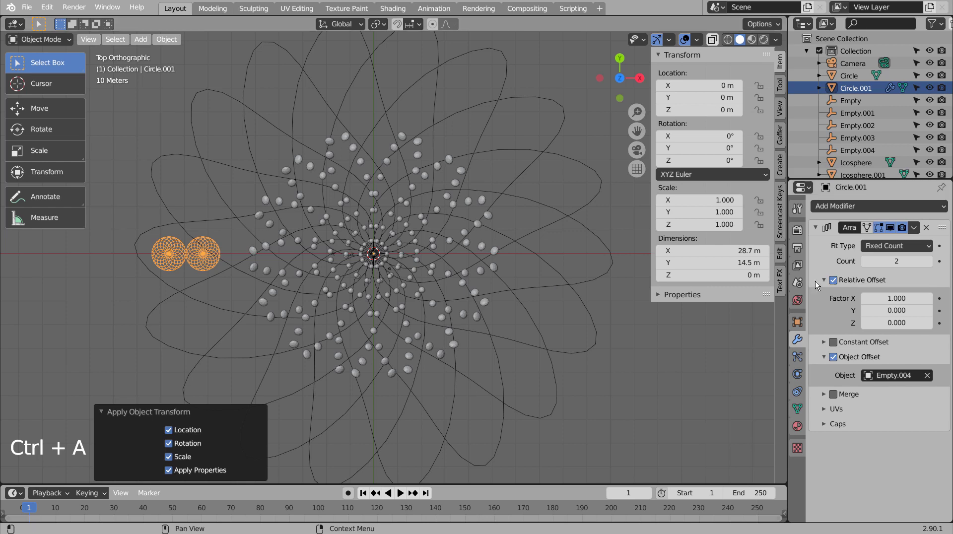
click(835, 281)
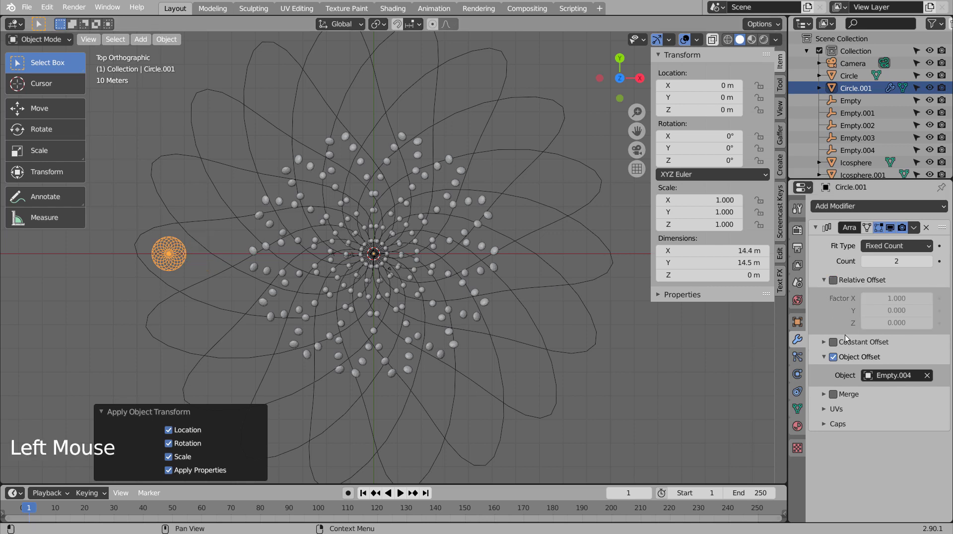
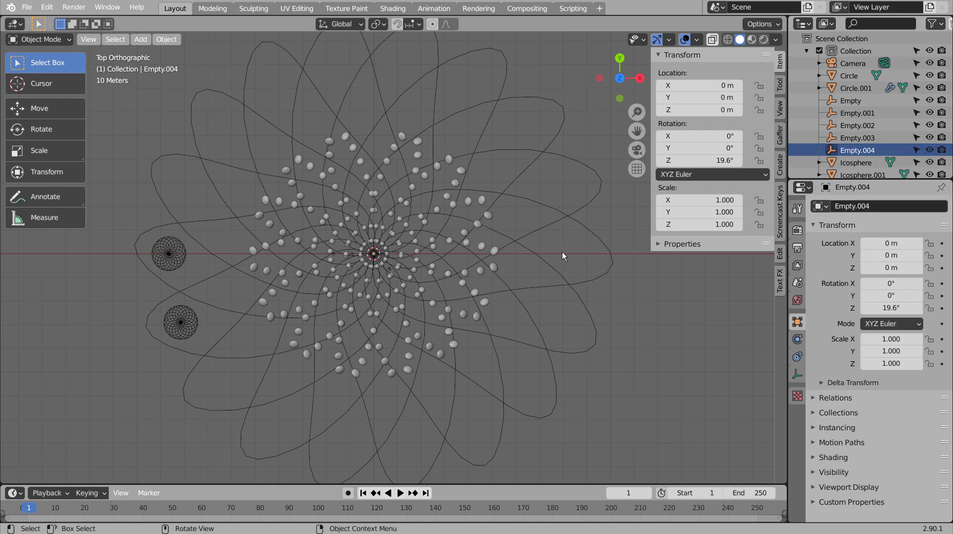
Step: Set the array count to 18 and rotate Empty.004 on Z to fan the circles into a ring
click(192, 330)
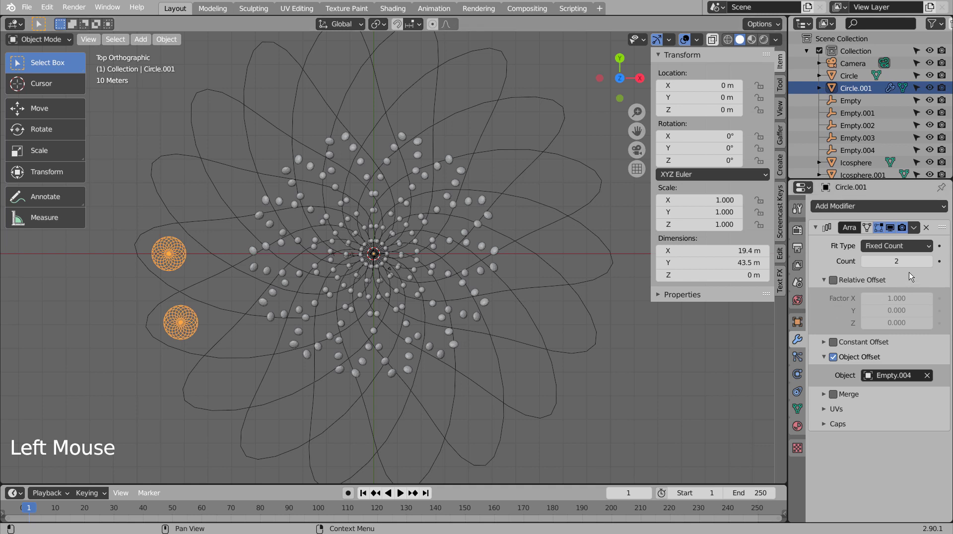
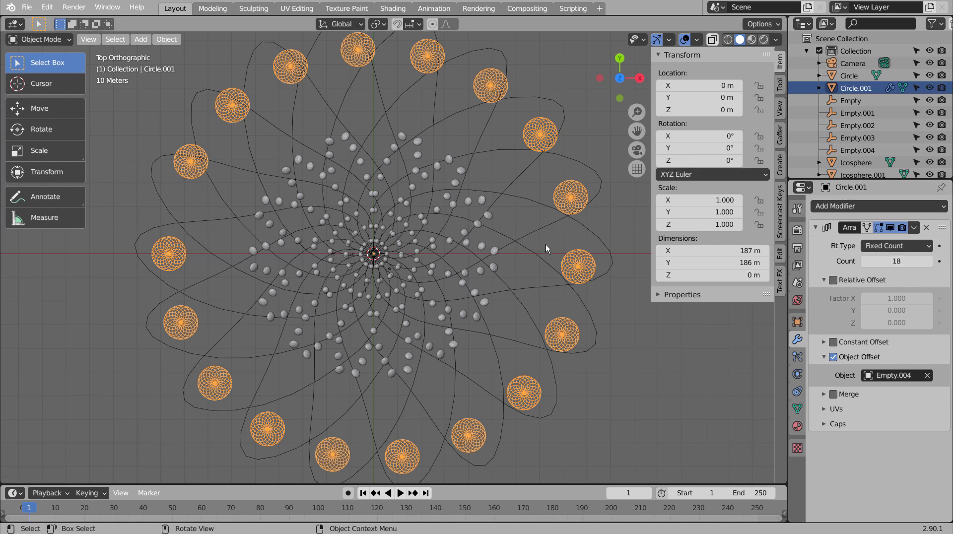
click(855, 151)
key(KP_7)
scroll(down, 3)
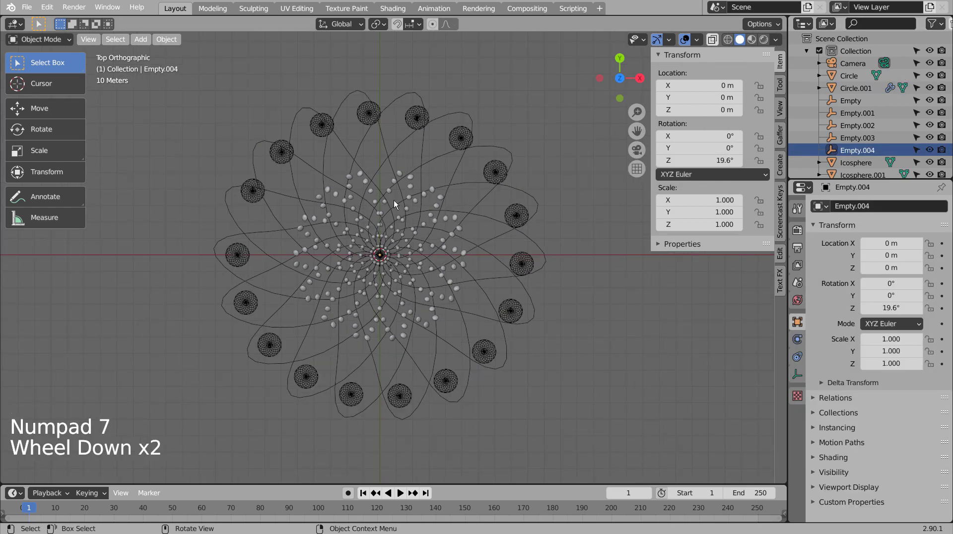
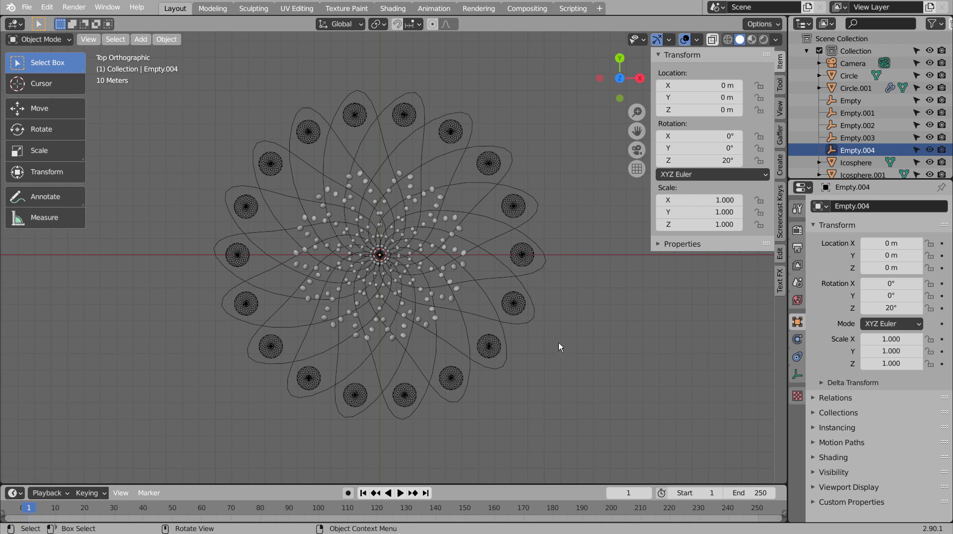
Step: Orbit and zoom around the ring of circles to check their even spacing
middle_click(585, 364)
middle_click(585, 352)
scroll(up, 3)
click(624, 353)
scroll(up, 3)
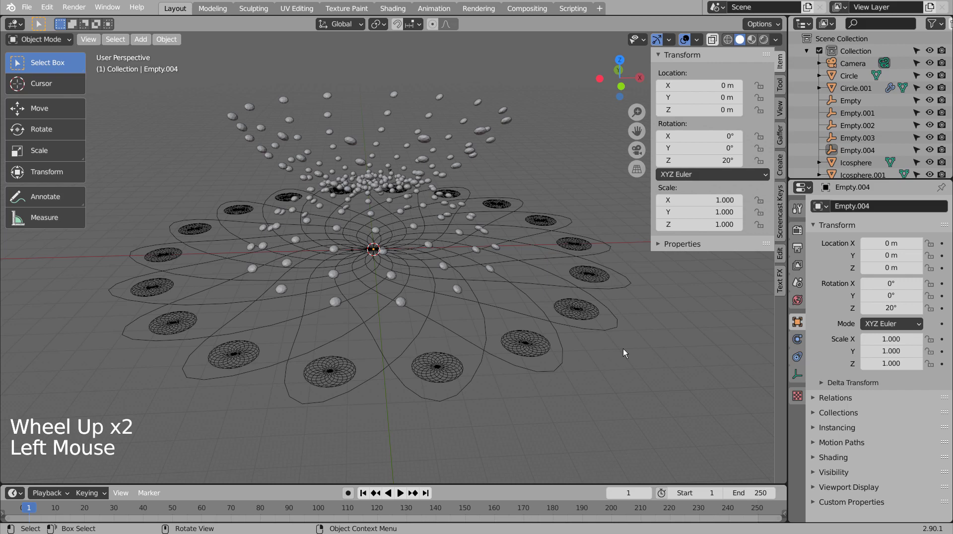
middle_click(473, 265)
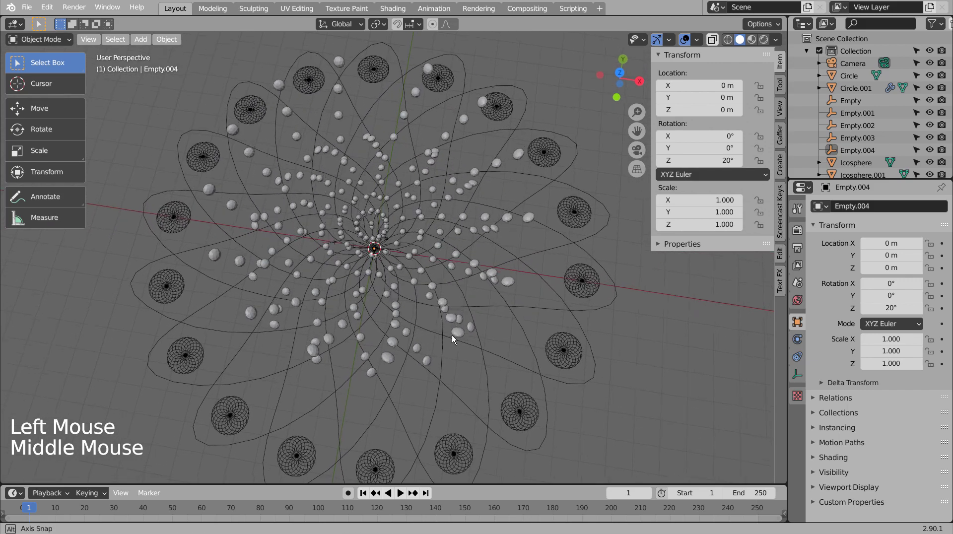
scroll(down, 3)
middle_click(467, 338)
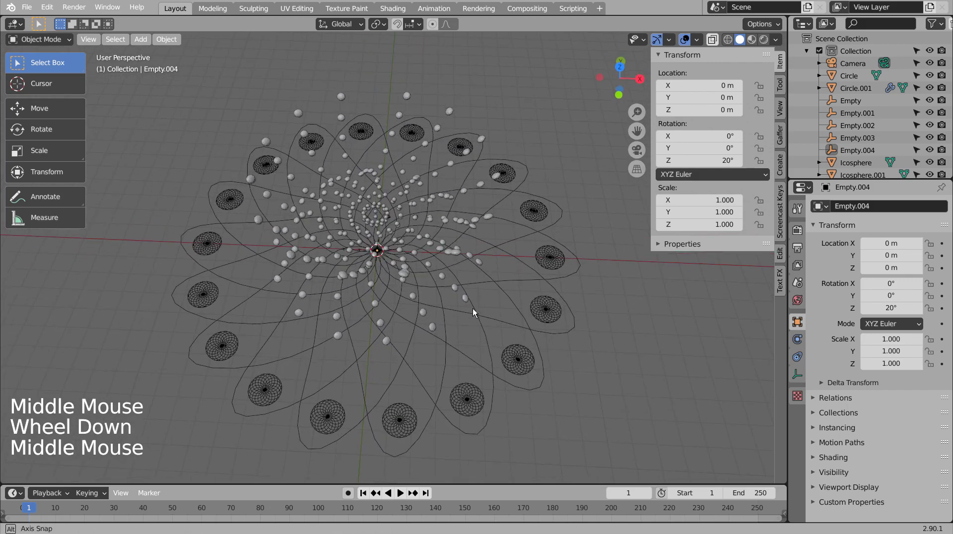
scroll(down, 3)
Step: Add a ground plane and scale it up to roughly 483 so it covers the pattern
click(572, 352)
key(shift+a)
key(s)
key(s)
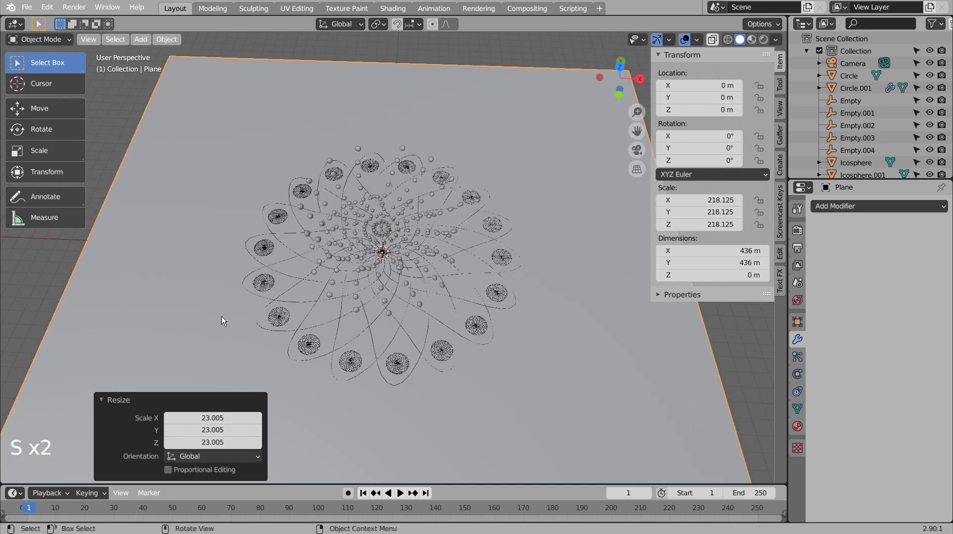
Step: From the side view, lower the plane about 0.35 m so it sits just beneath the dots
key(KP_3)
scroll(up, 3)
key(g)
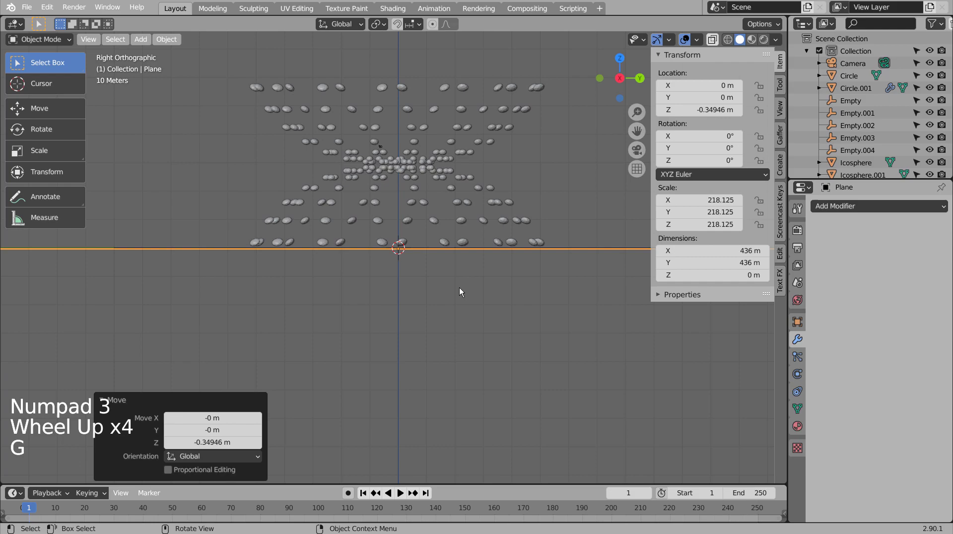
middle_click(322, 282)
middle_click(455, 362)
key(KP_0)
key(KP_0)
scroll(down, 3)
Step: Tidy both icosphere dot layers in Edit Mode, selecting all vertices and merging overlaps
click(387, 228)
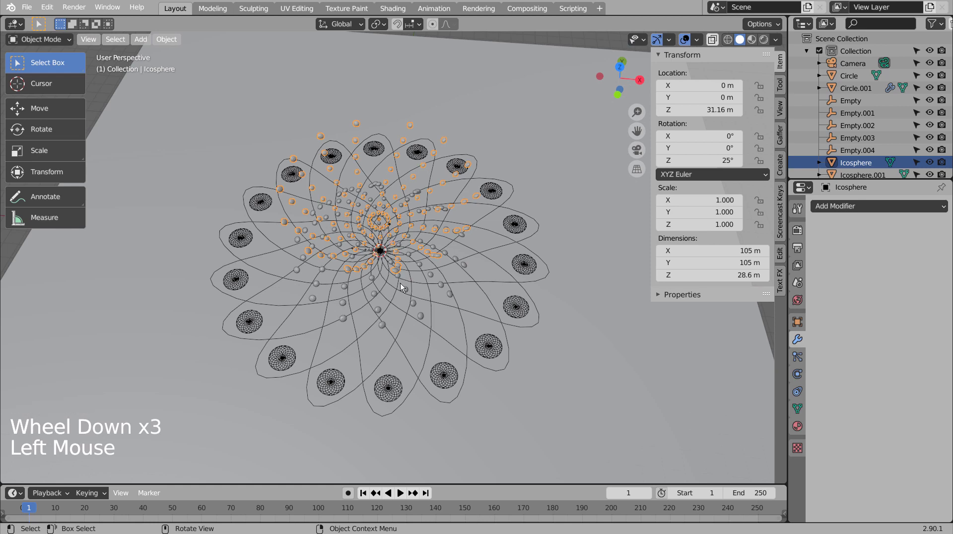
key(Tab)
key(a)
click(202, 43)
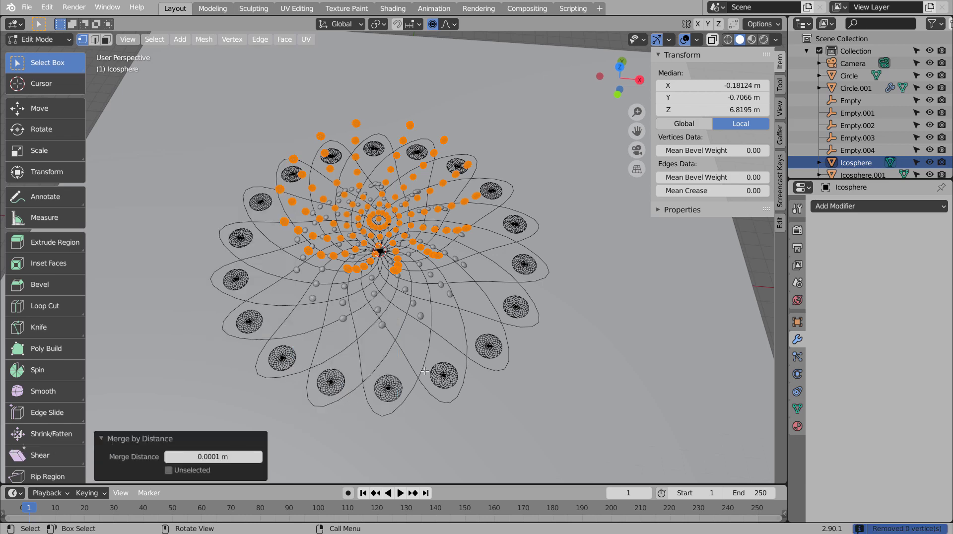
key(Tab)
scroll(up, 3)
click(391, 276)
scroll(up, 3)
key(Tab)
key(a)
click(205, 43)
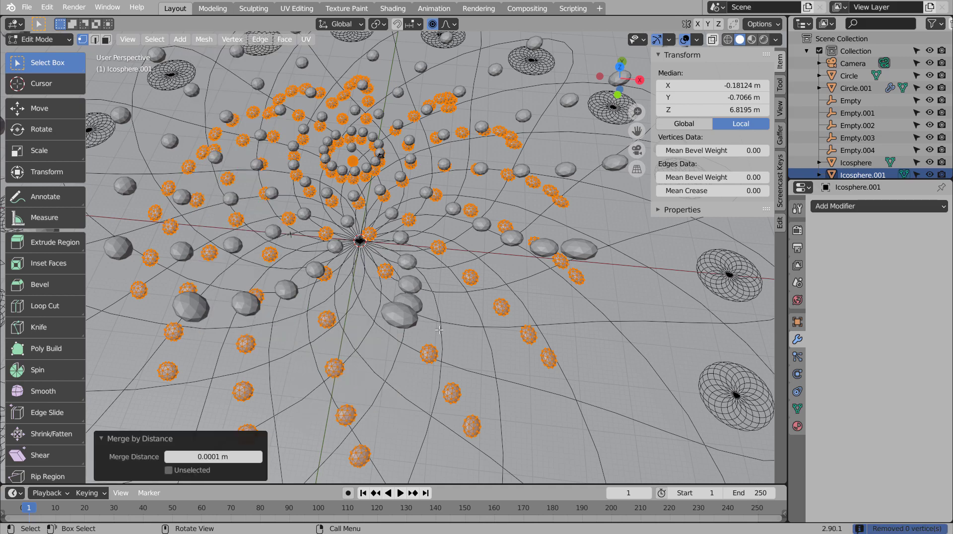
key(Tab)
Step: Orbit around the scene to check the plane sits under the whole spirograph
scroll(down, 3)
click(767, 344)
scroll(down, 3)
scroll(up, 3)
middle_click(479, 304)
middle_click(458, 275)
middle_click(470, 281)
middle_click(447, 242)
middle_click(448, 260)
middle_click(415, 305)
middle_click(420, 320)
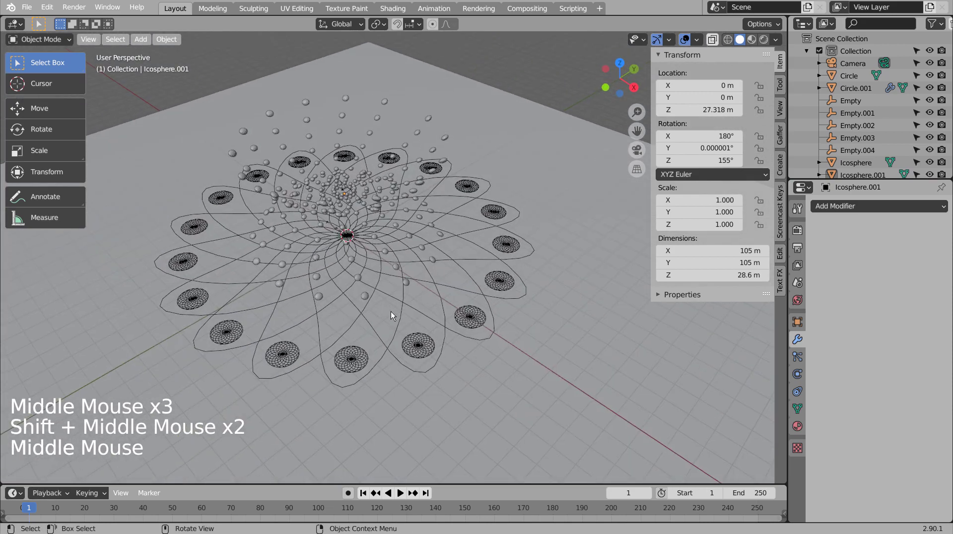
middle_click(414, 319)
Step: Enlarge the plane further and give Circle.001's ring of circles a new material
click(523, 170)
key(s)
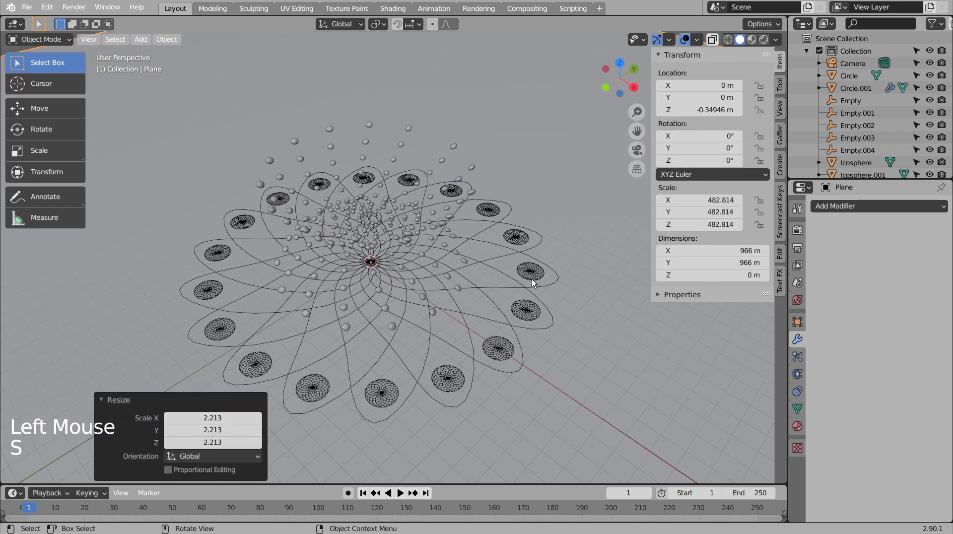
click(455, 383)
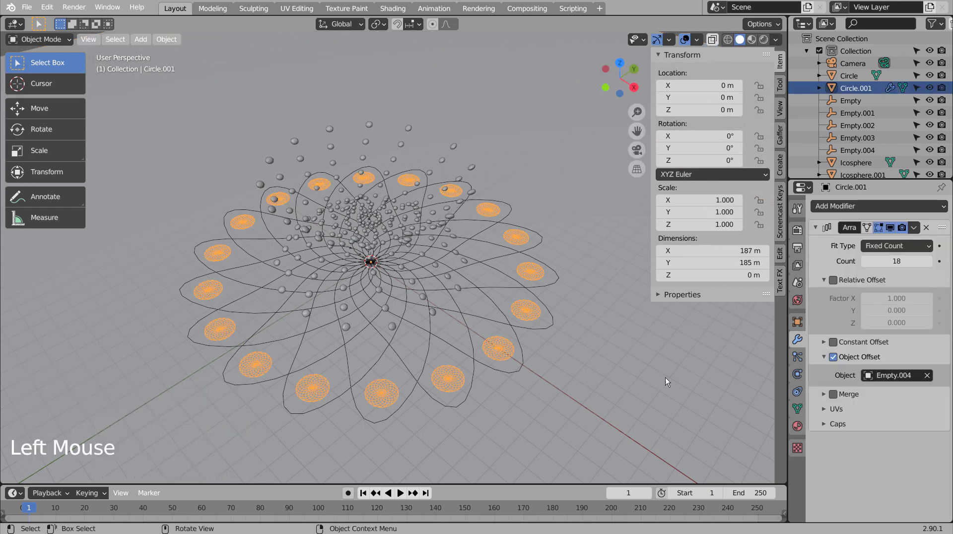
click(807, 434)
click(870, 245)
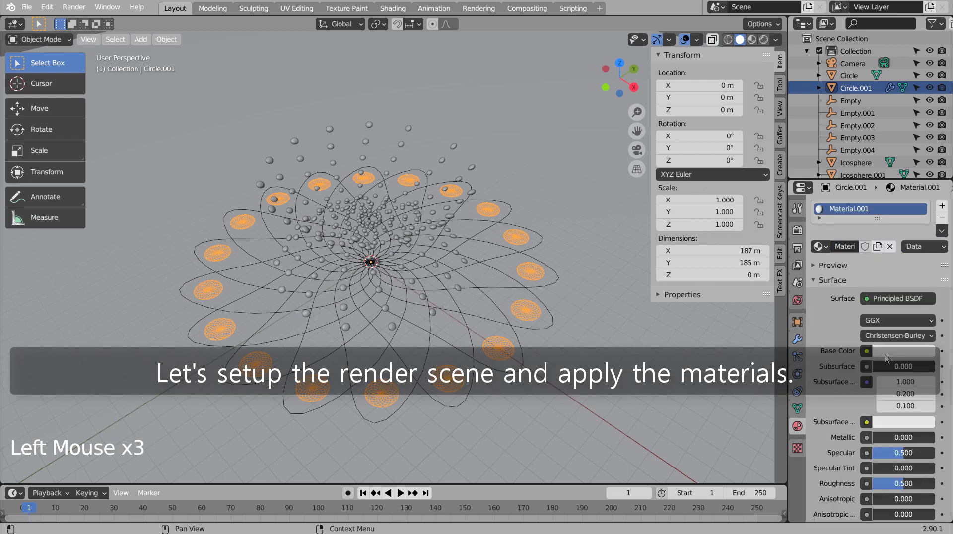
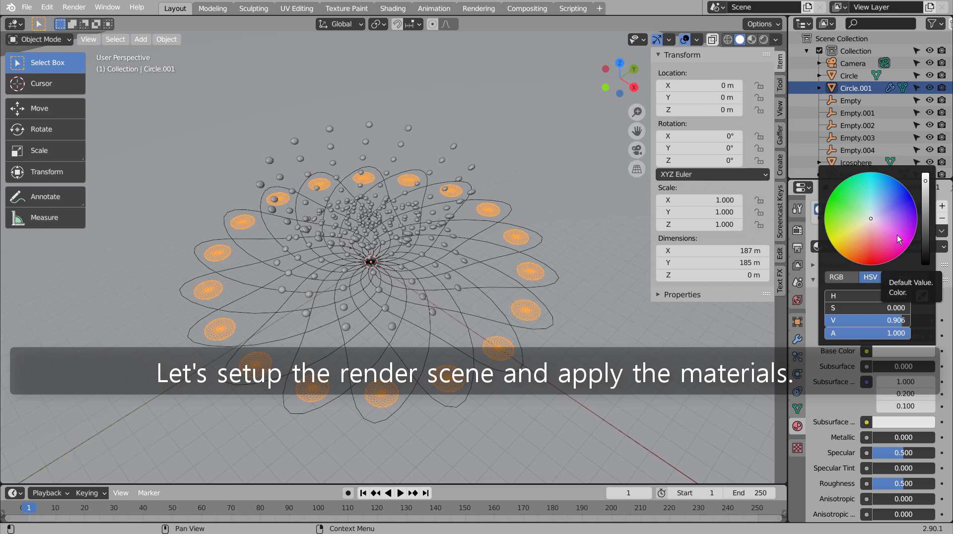
click(555, 316)
Step: Give the spirograph Circle curves a purple base colour material
click(891, 255)
click(901, 354)
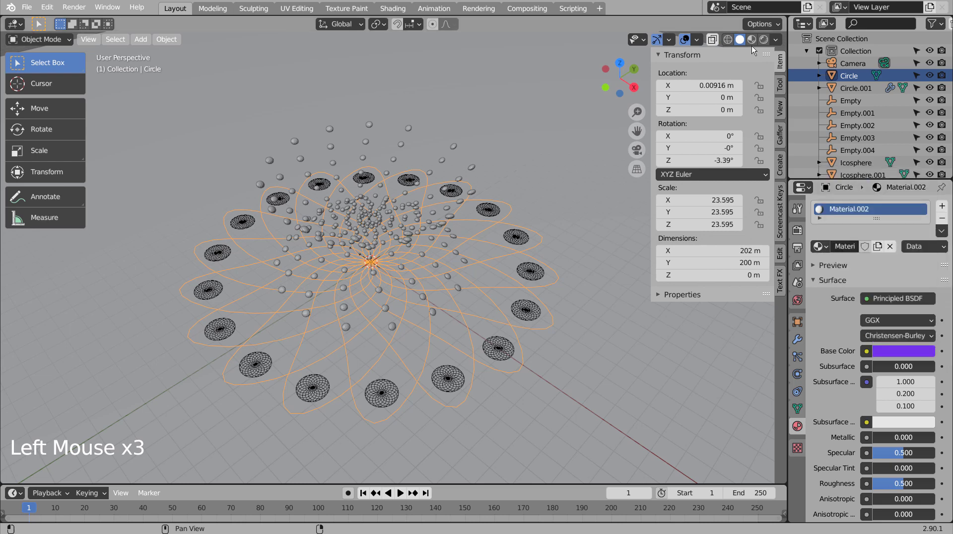
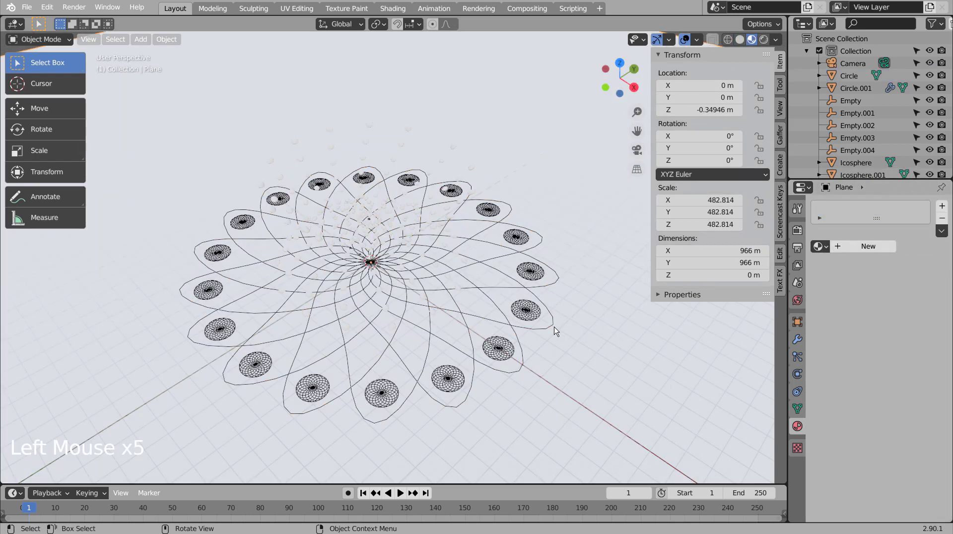
scroll(up, 3)
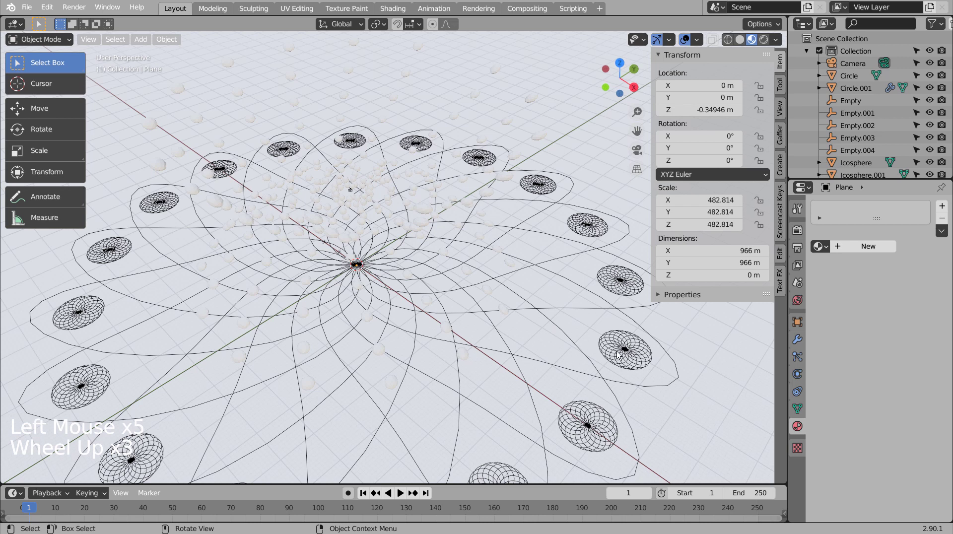
Step: Try a Solidify modifier on the Circle mesh, then undo and remove it and save
click(612, 390)
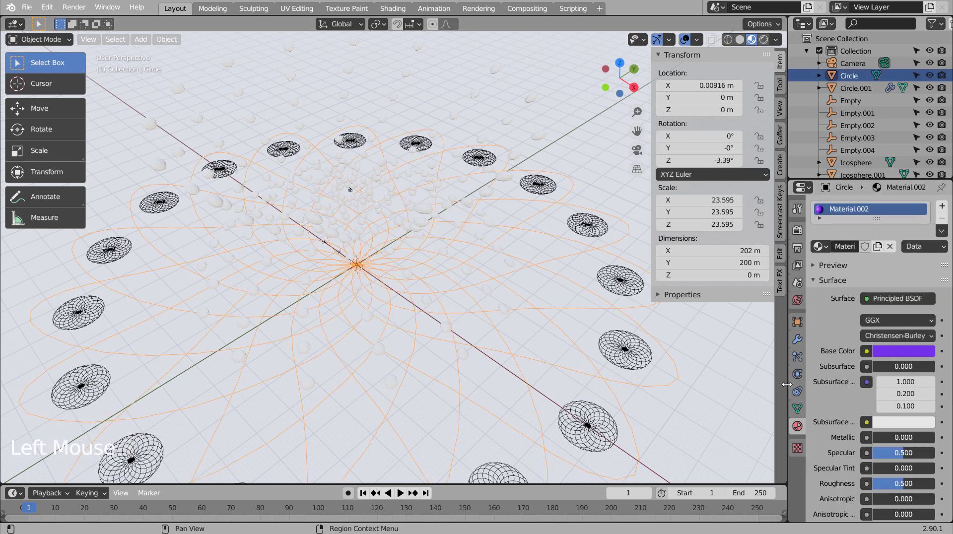
click(801, 348)
click(869, 210)
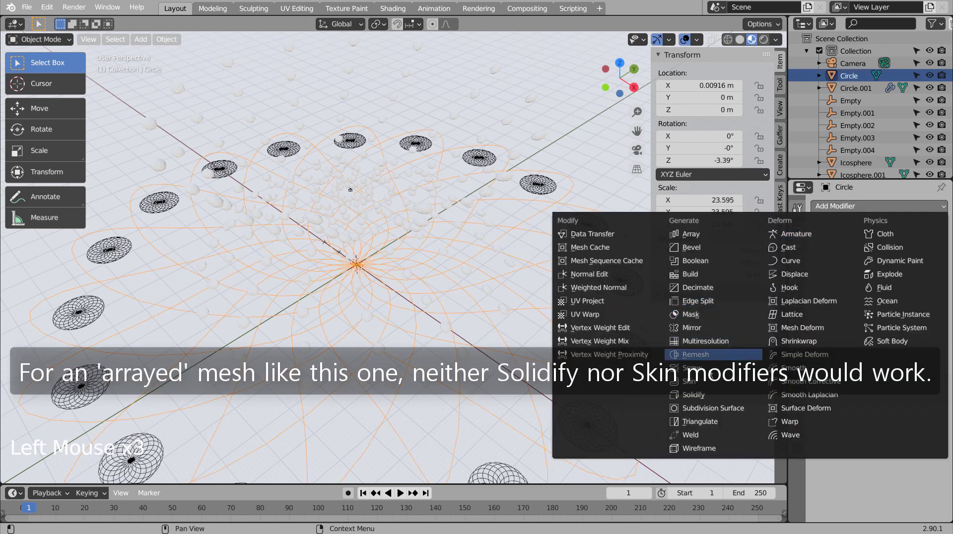
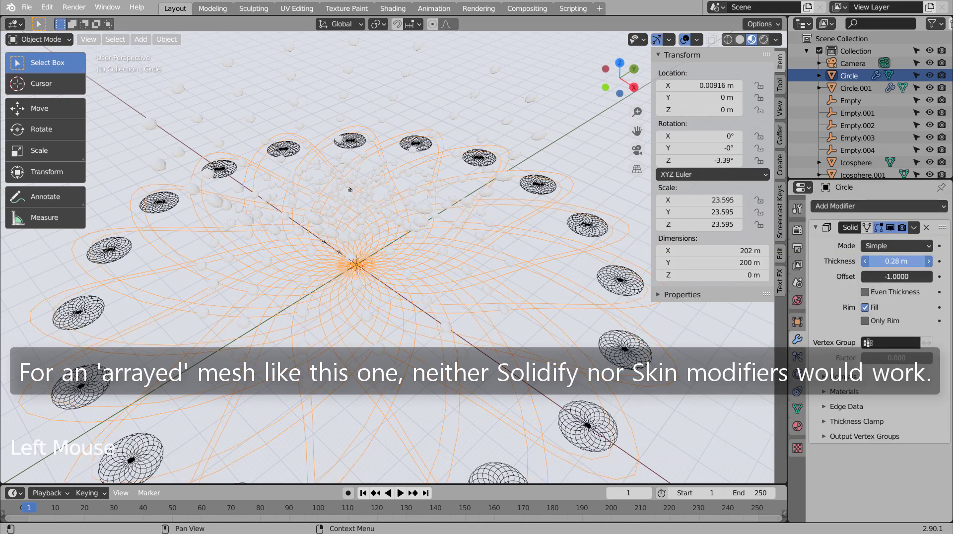
key(ctrl+z)
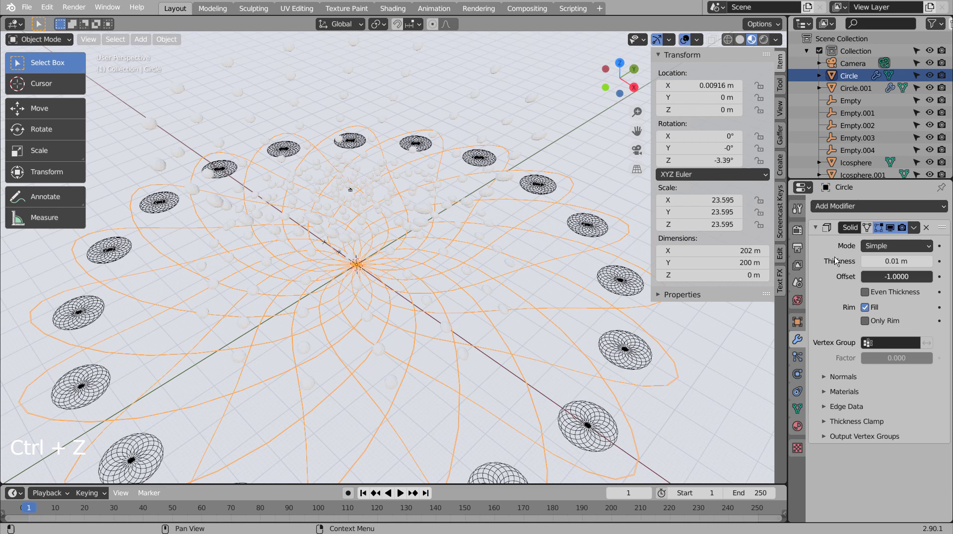
click(926, 227)
key(ctrl+s)
Step: Try a Skin modifier on the Circle mesh, remove it and reselect the plain curves
click(865, 212)
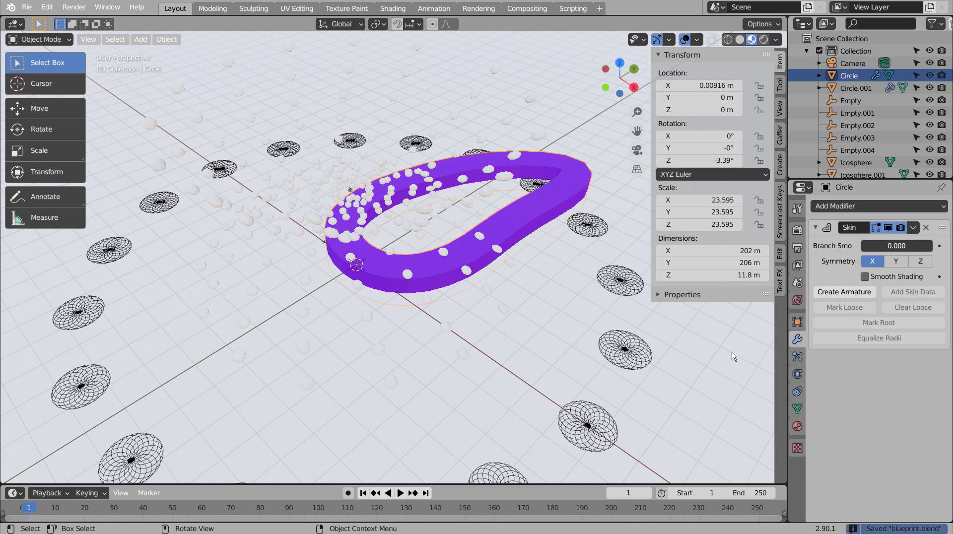
click(928, 229)
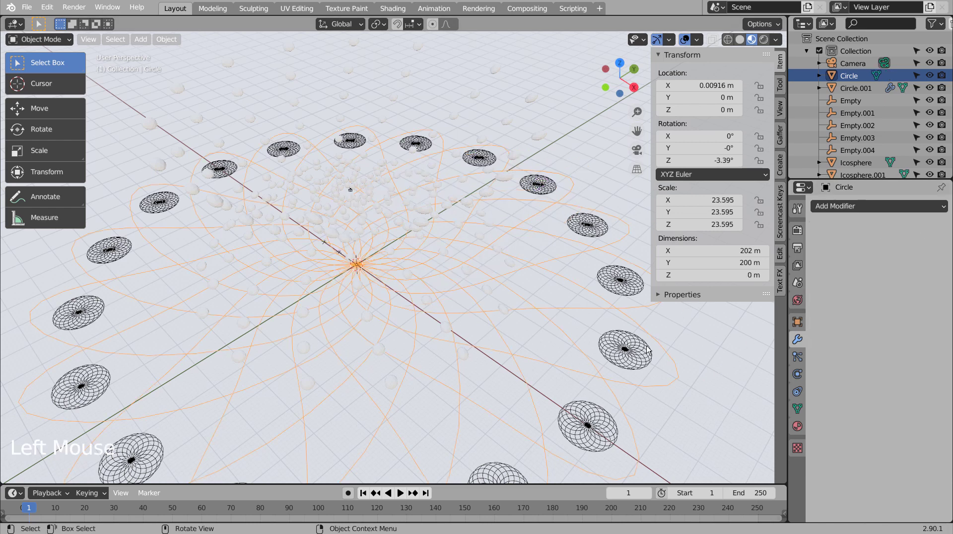
click(668, 355)
click(673, 355)
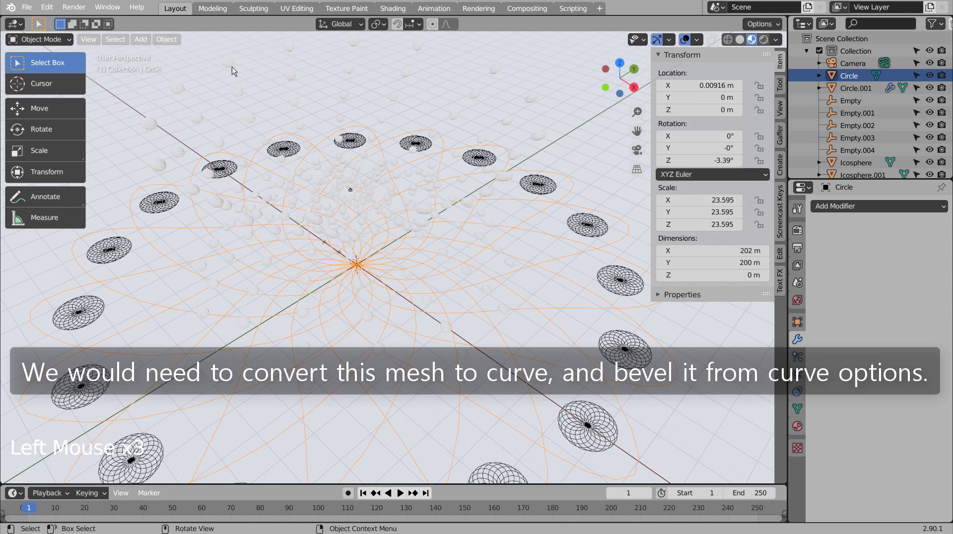
Step: Convert the Circle spirograph mesh into a curve and show its curve data settings
click(176, 37)
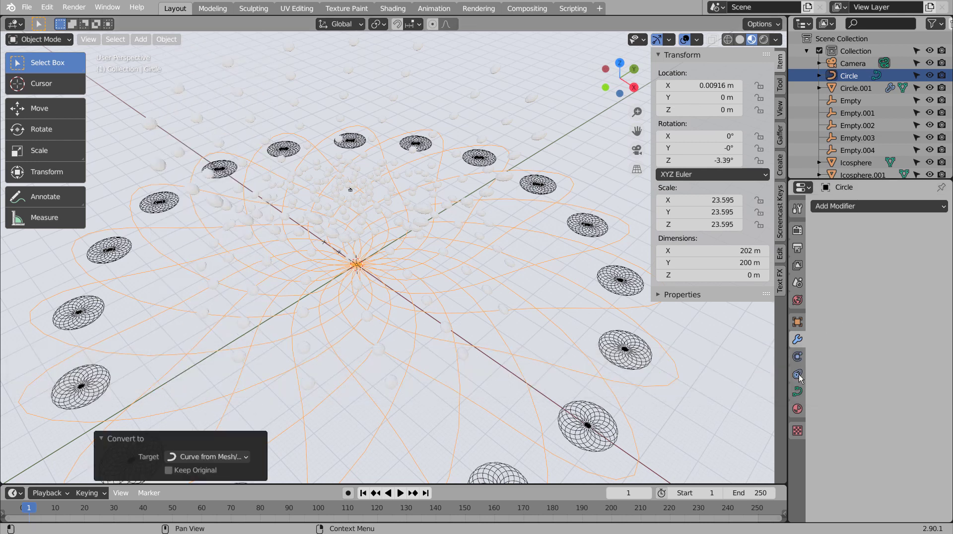
click(796, 401)
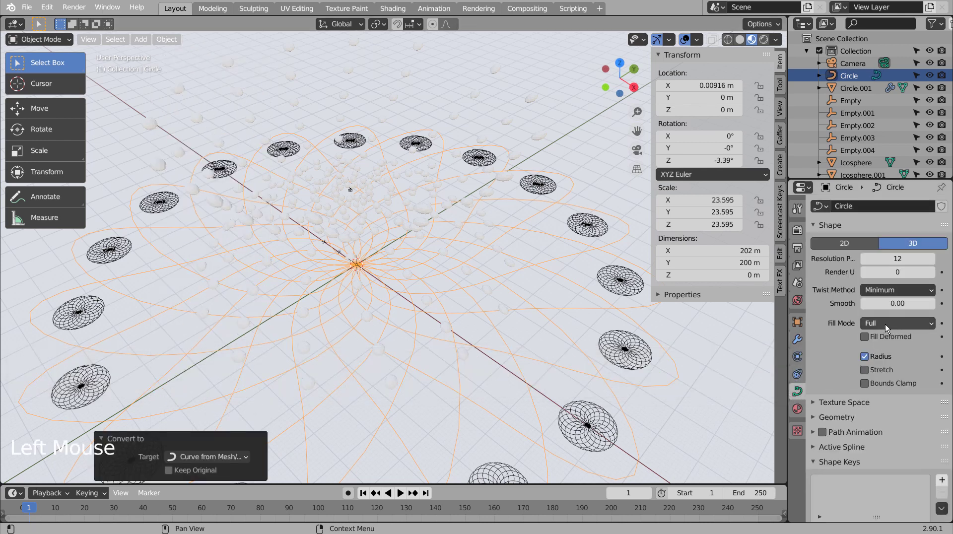
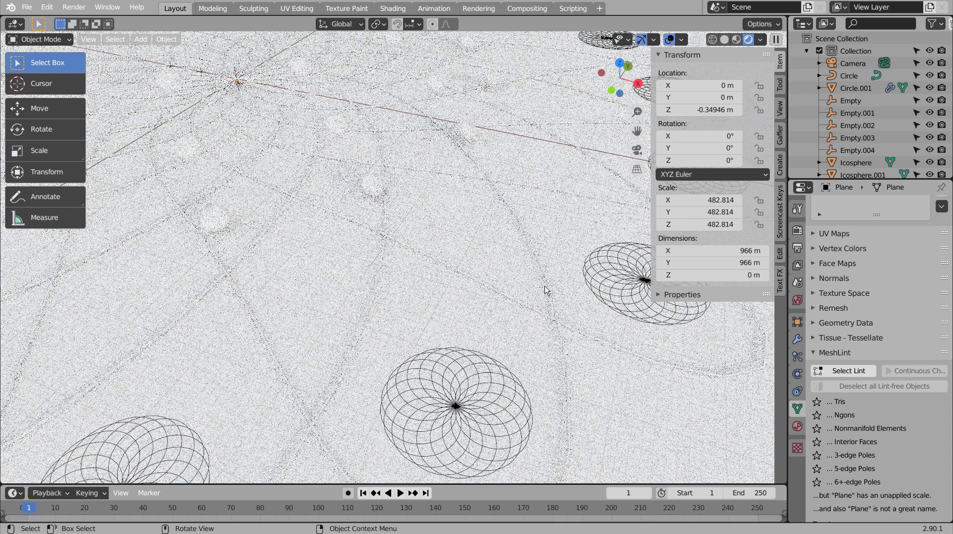
Step: Give the bevelled Circle curve a material so its thin purple lines show up
click(557, 322)
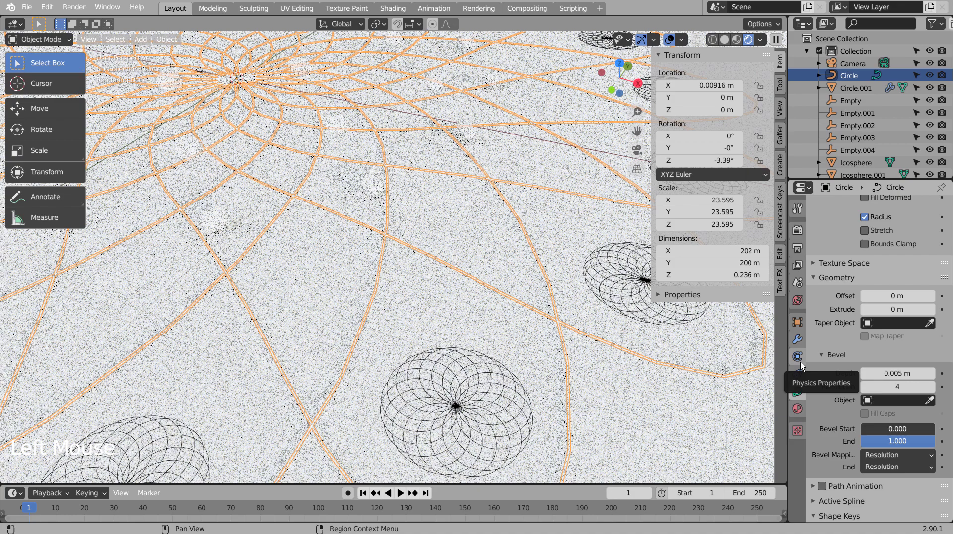
click(802, 410)
click(878, 252)
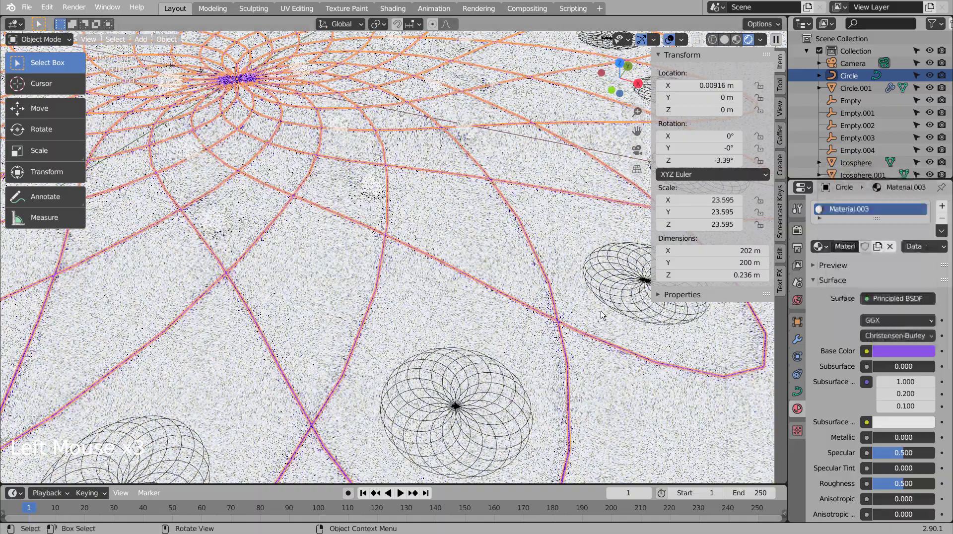
key(Tab)
key(Tab)
key(Tab)
scroll(down, 3)
Step: Select the Circle.001 ring of circles and convert it to a curve via the Object menu
middle_click(516, 310)
middle_click(513, 315)
middle_click(511, 319)
click(501, 296)
scroll(up, 3)
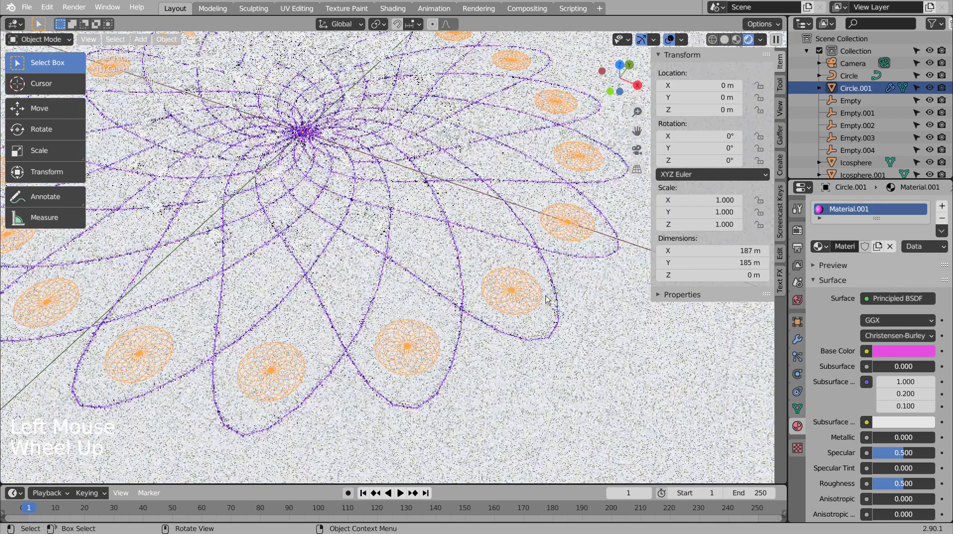
click(177, 43)
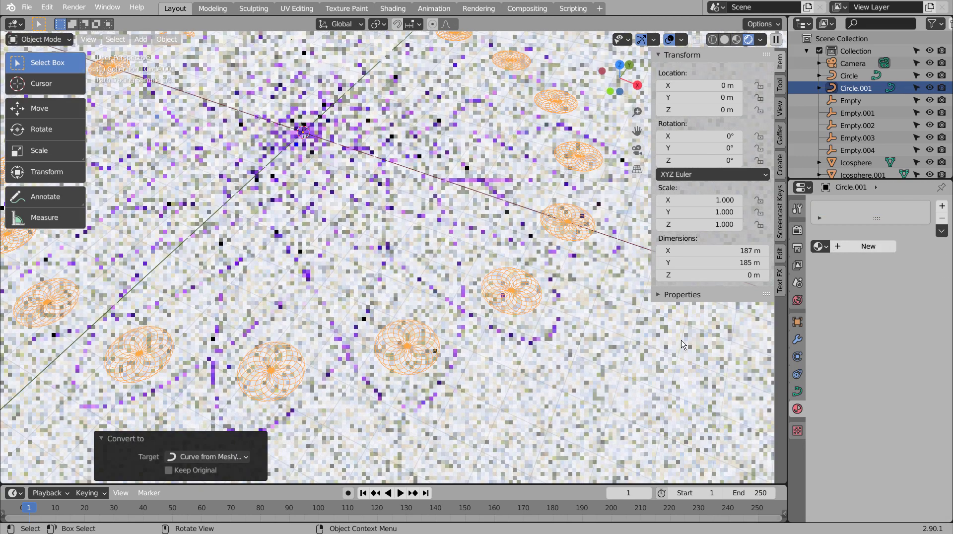
Step: Set Circle.001's bevel depth to 0.005 m and give it a new pink material
click(802, 397)
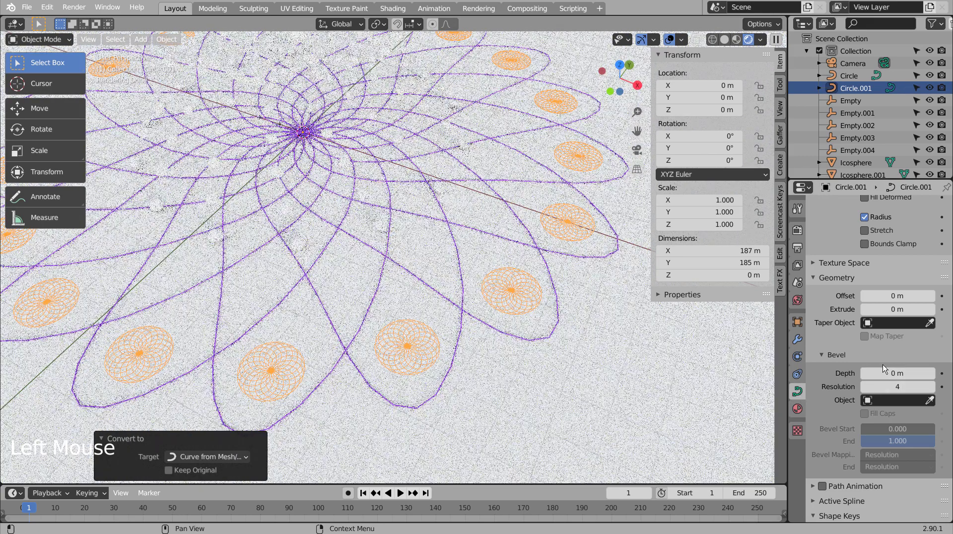
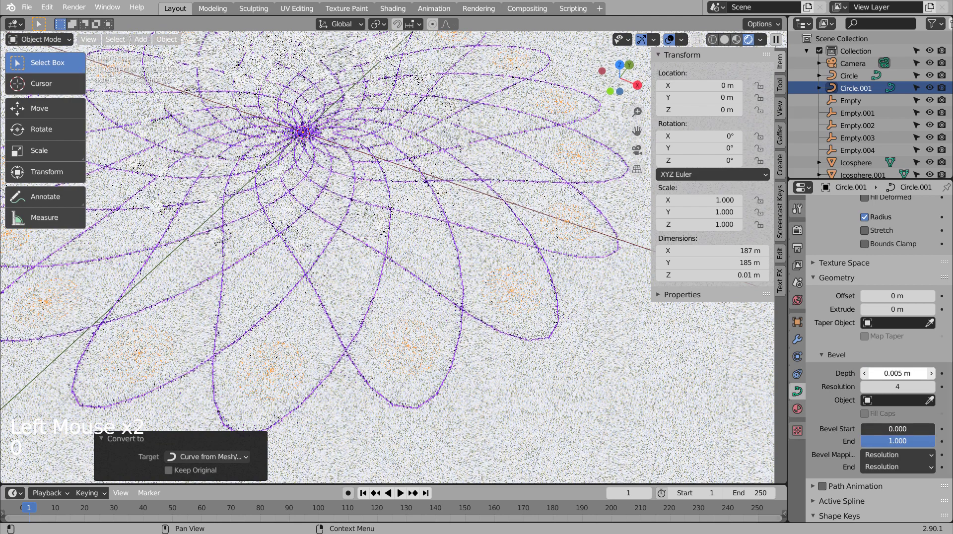
click(806, 413)
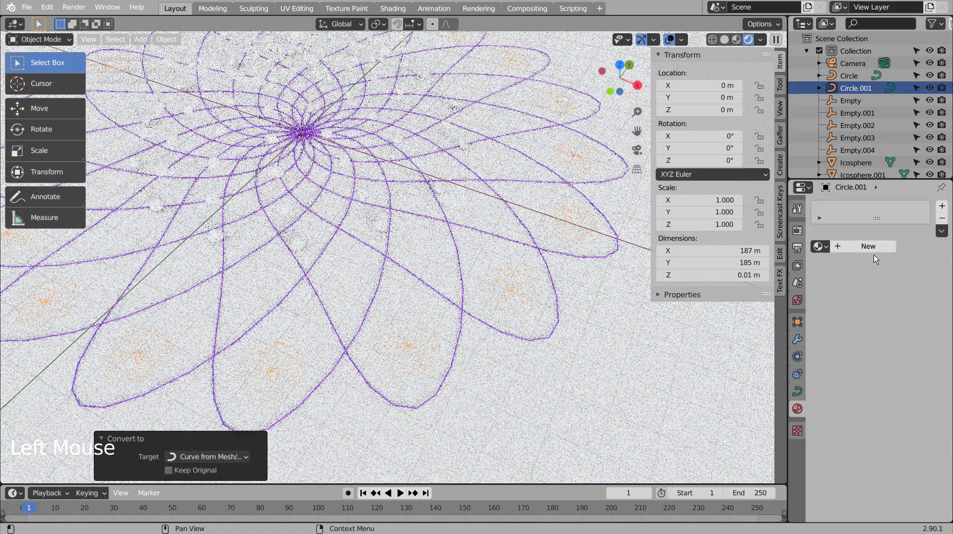
click(881, 253)
click(906, 360)
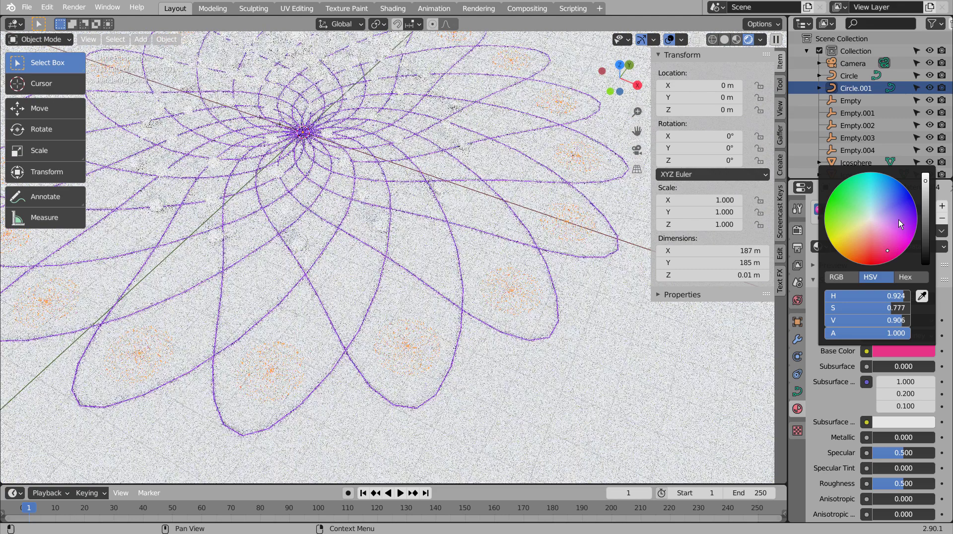
scroll(up, 3)
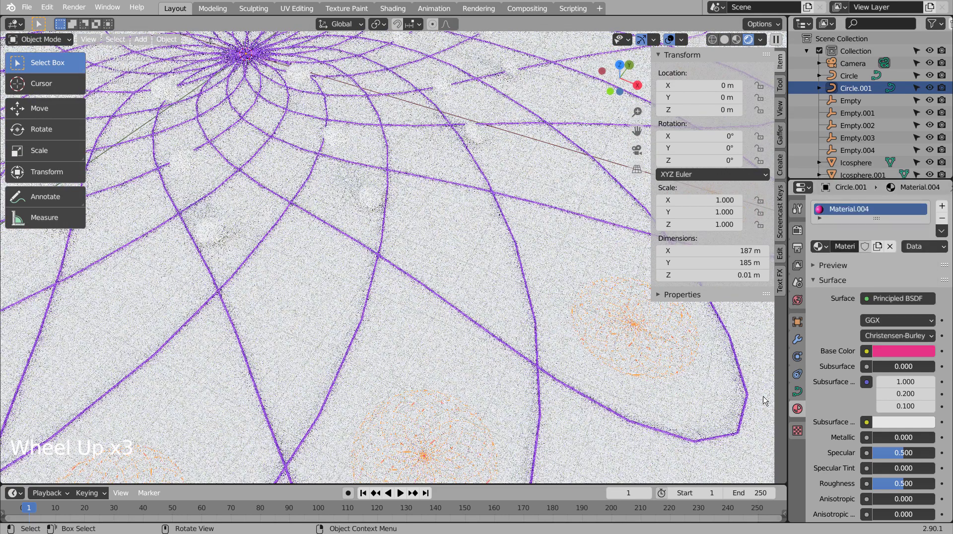
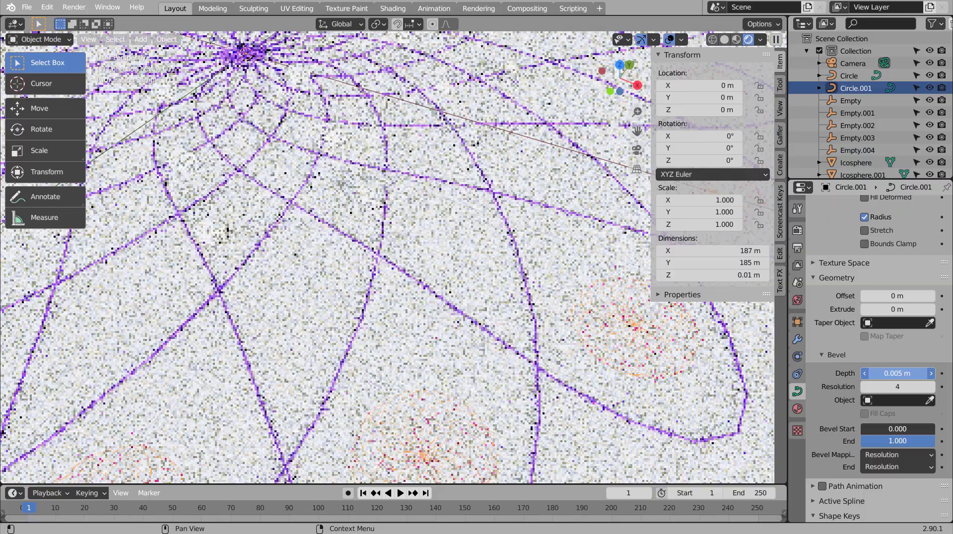
Step: Select the ground plane and zoom out to view the pink rings around the purple curve
click(706, 404)
scroll(down, 3)
scroll(down, 3)
Step: In solid shading, select the raised Icosphere.001 dots and give them a blue material
middle_click(566, 286)
middle_click(582, 327)
middle_click(586, 336)
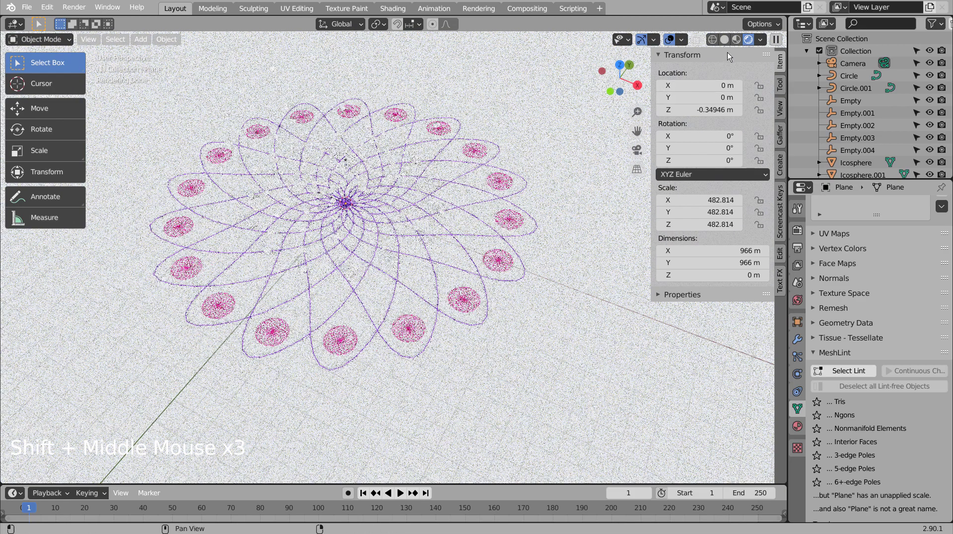
click(737, 44)
scroll(up, 3)
click(382, 239)
middle_click(373, 269)
middle_click(384, 338)
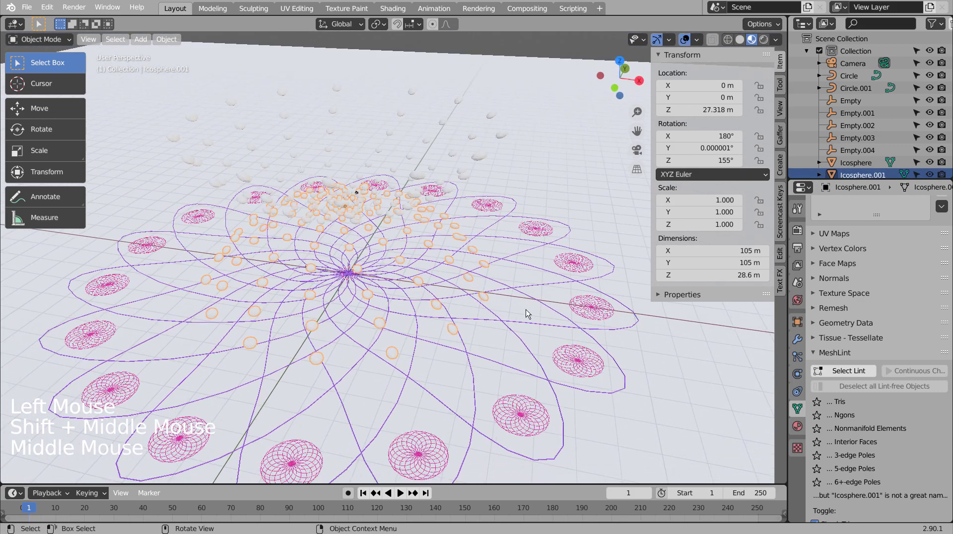
Step: Give the original Icosphere dot swirl a new green base colour material
click(809, 434)
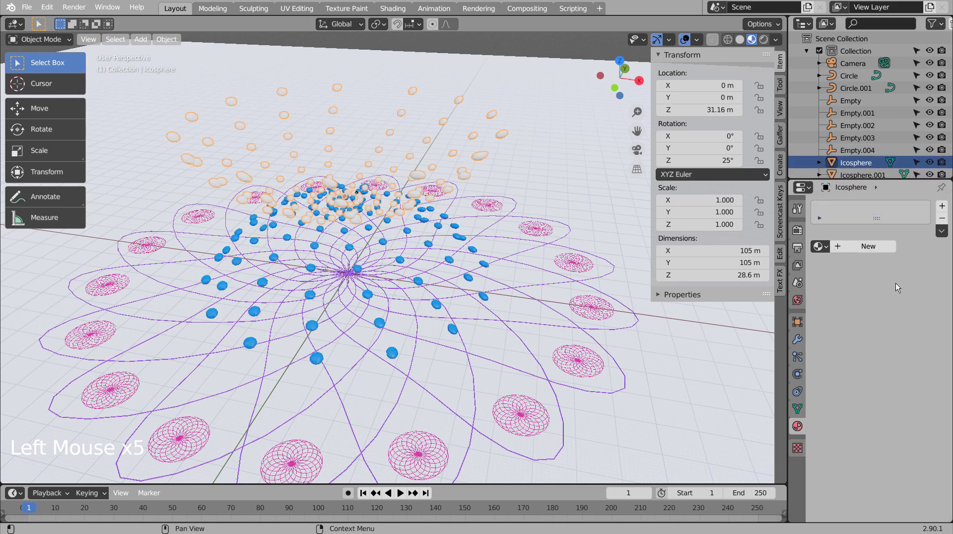
click(876, 248)
click(907, 351)
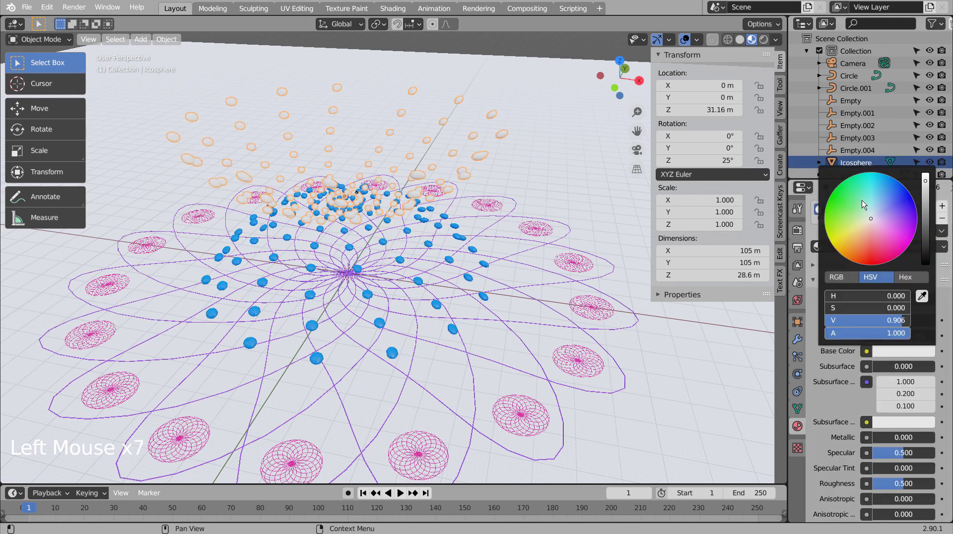
middle_click(577, 198)
middle_click(561, 215)
scroll(down, 3)
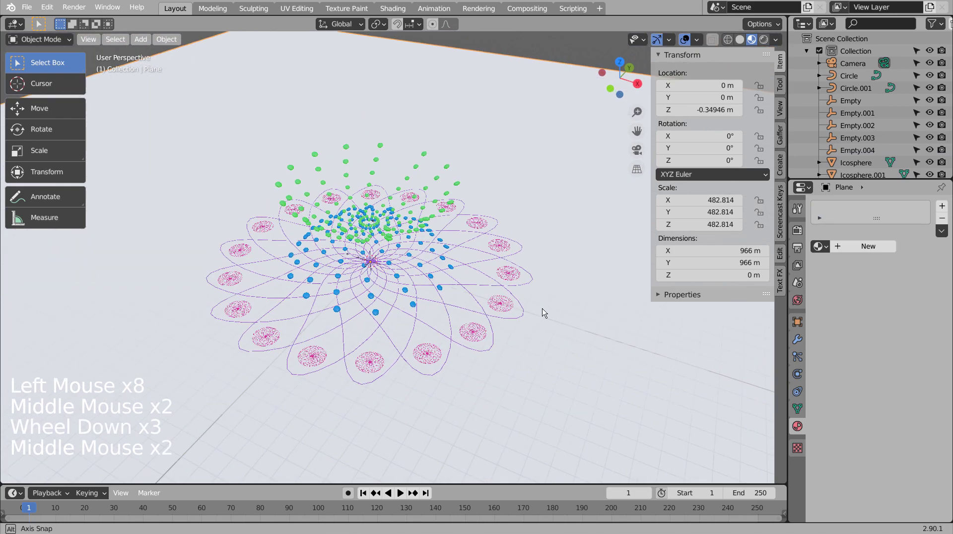
Step: Align the scene camera to the current viewport angle and look through it
scroll(up, 3)
middle_click(545, 332)
middle_click(516, 348)
middle_click(517, 349)
middle_click(551, 338)
key(ctrl+alt+KP_0)
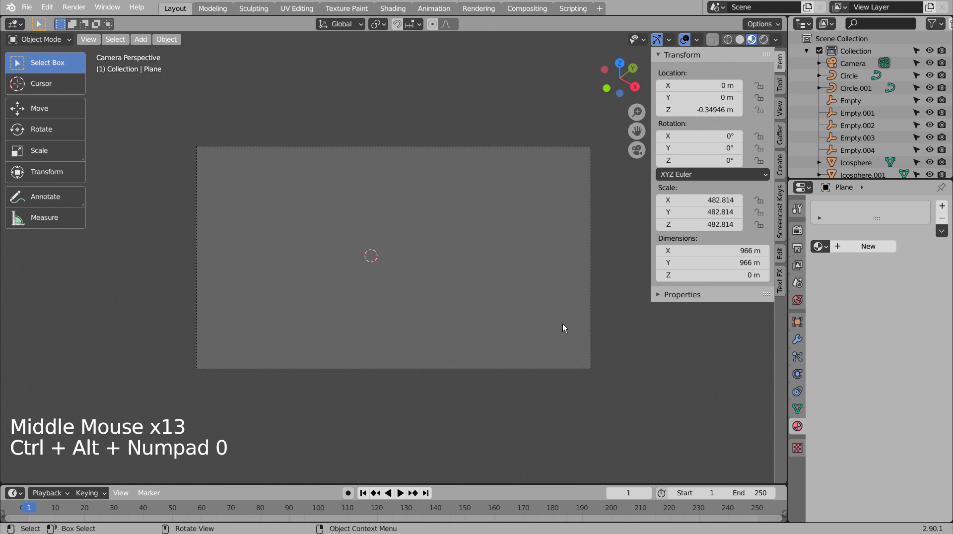
Step: Switch shading, try fly navigation, and select the Camera object to show its lens settings
click(750, 41)
click(733, 43)
key(shift+`)
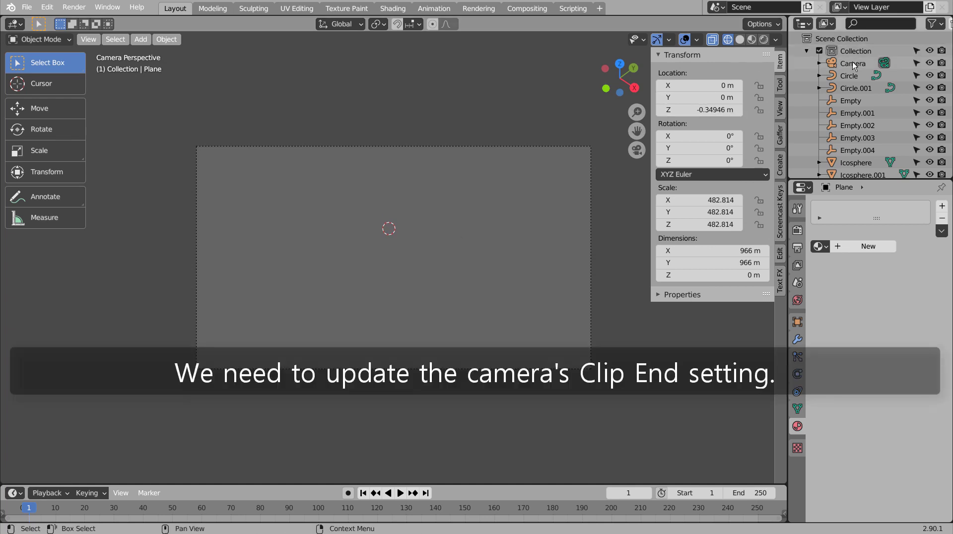
click(856, 66)
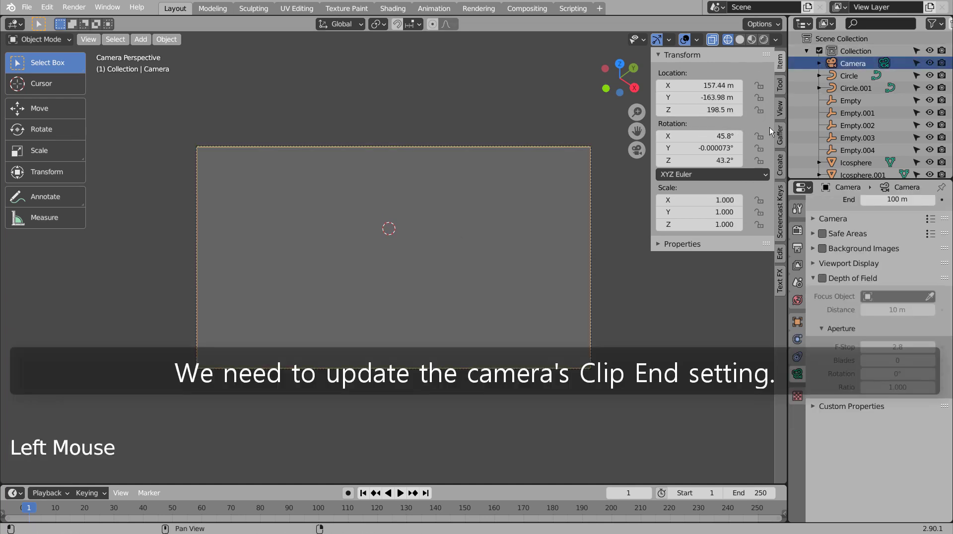
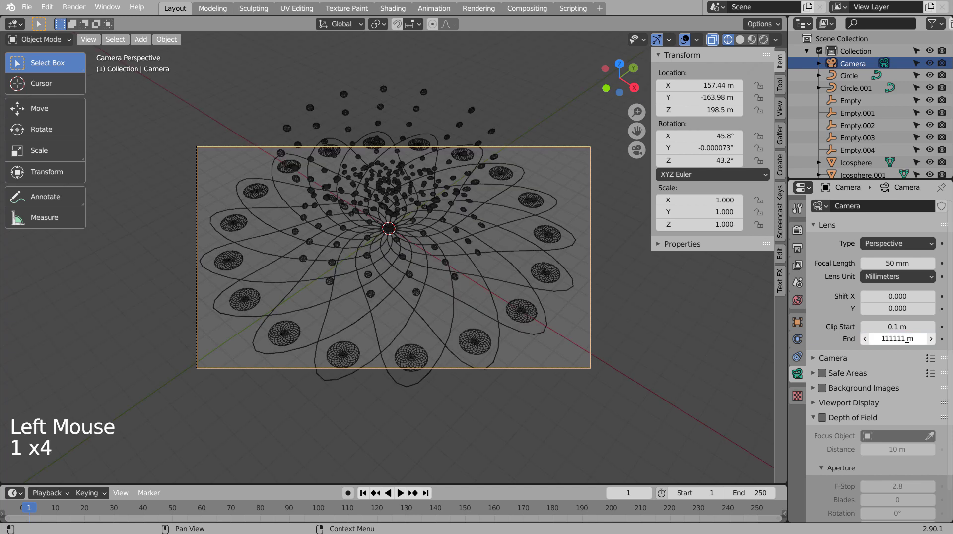
Step: Fly the camera back to about 217, -226, 276 m so the whole spirograph fits the frame
key(shift+`)
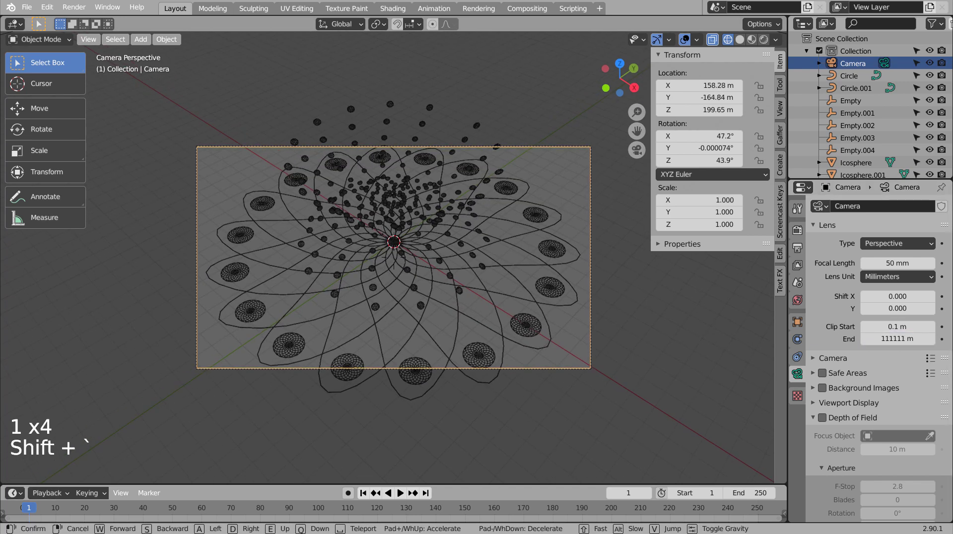
key(shift+`)
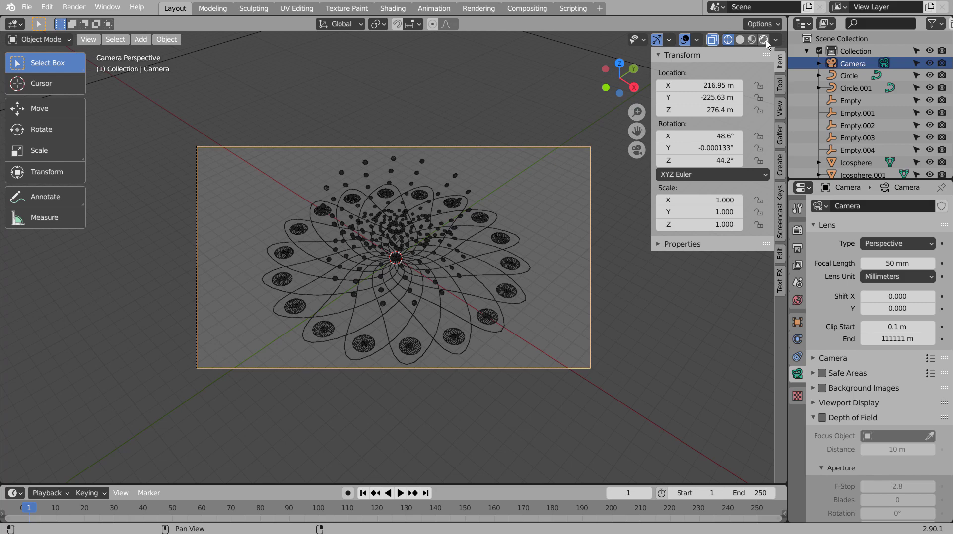
Step: In rendered preview, give the ground plane a new material with a near-white base colour
click(771, 42)
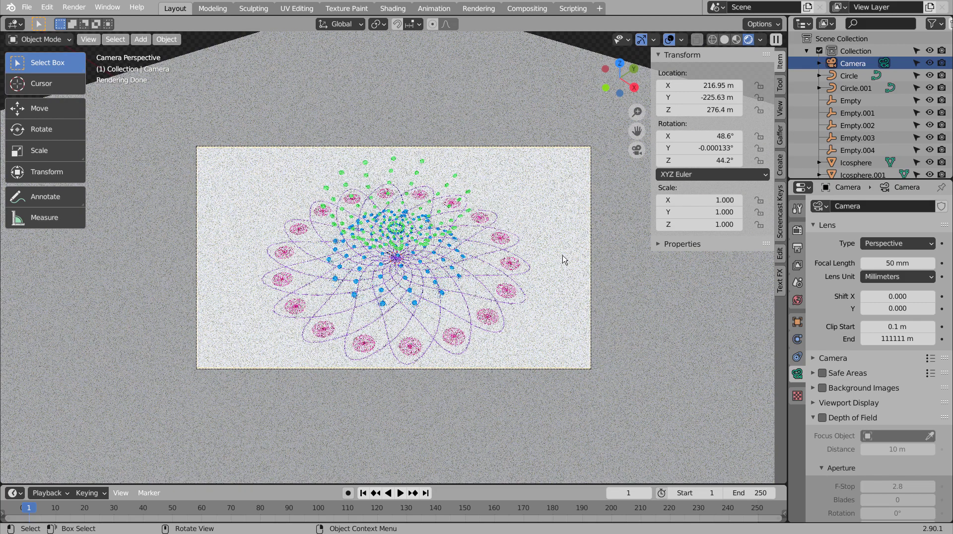
click(714, 354)
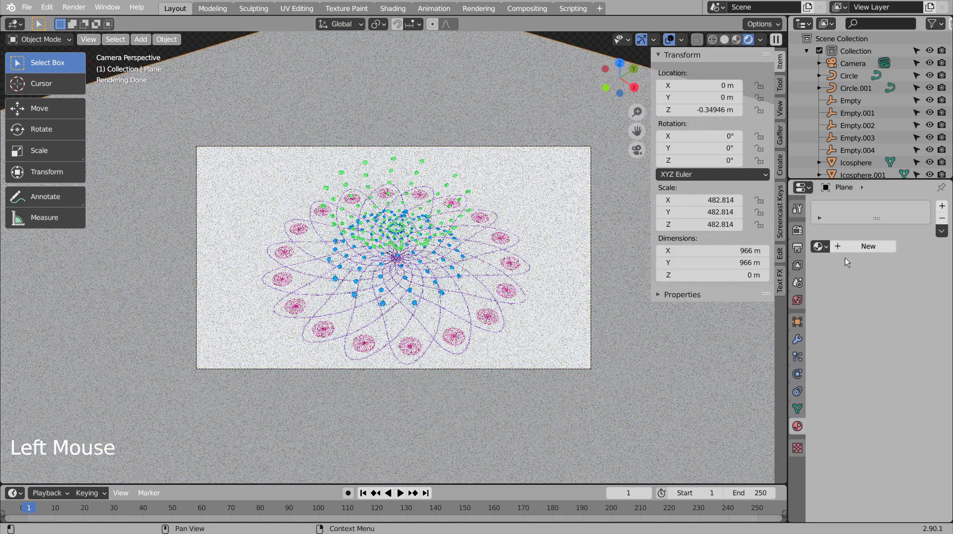
click(858, 253)
click(911, 352)
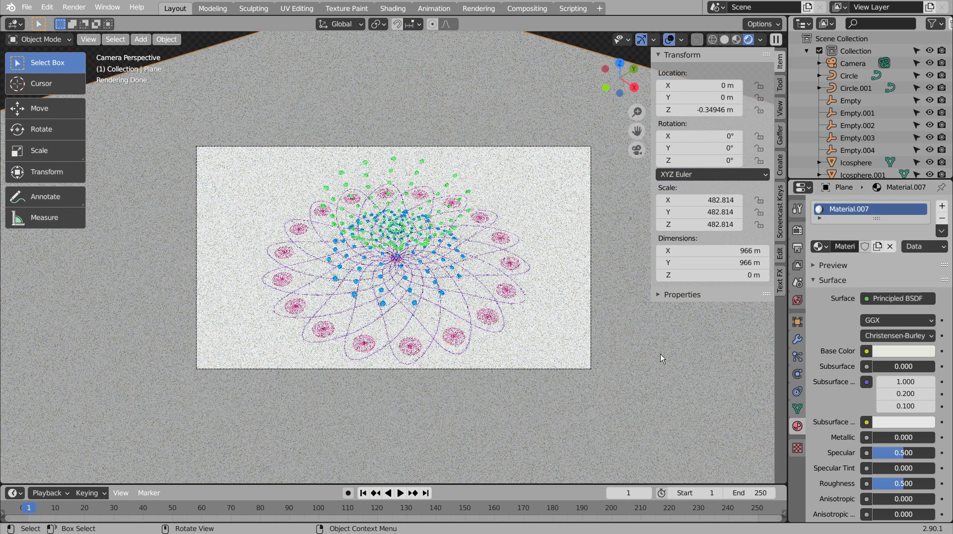
click(665, 356)
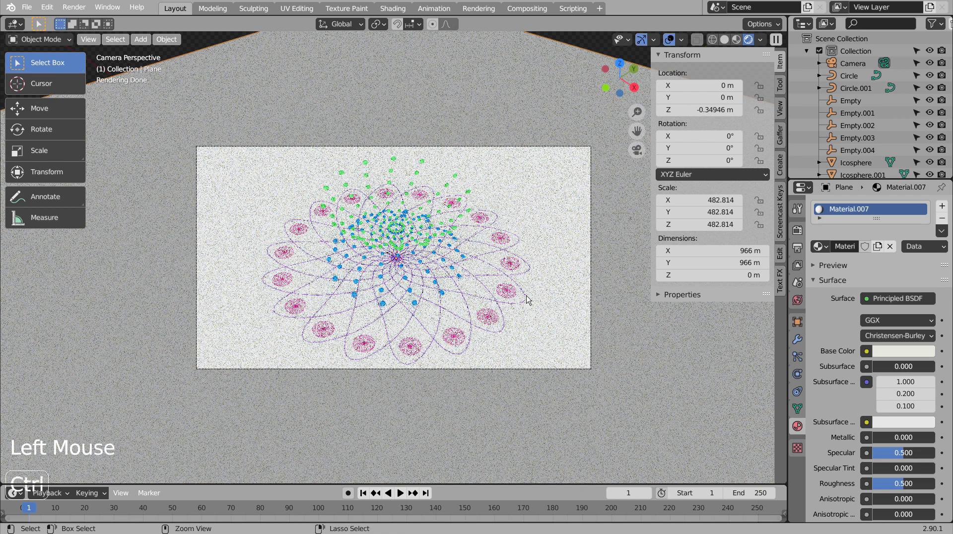
Step: Save the scene as blueprint.blend and restart the rendered viewport preview
key(ctrl+s)
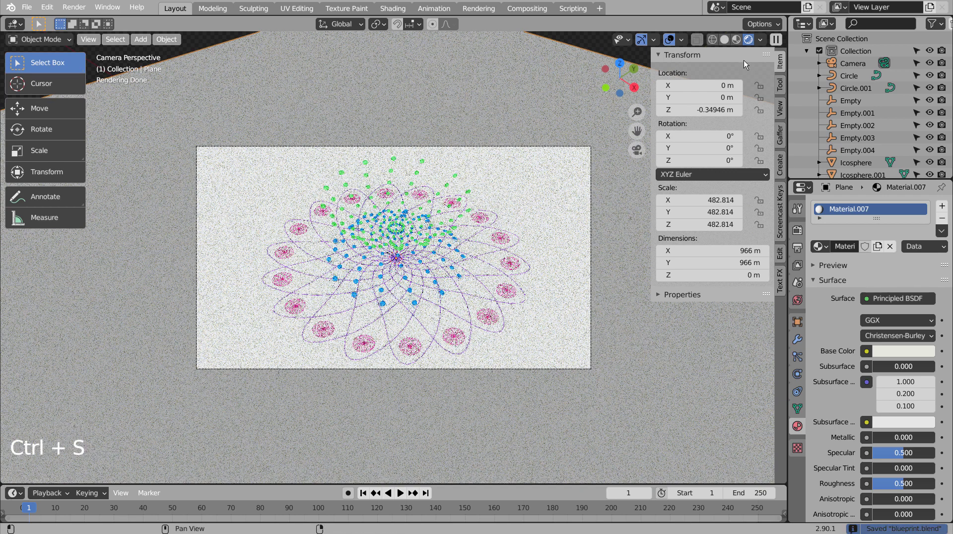
click(720, 46)
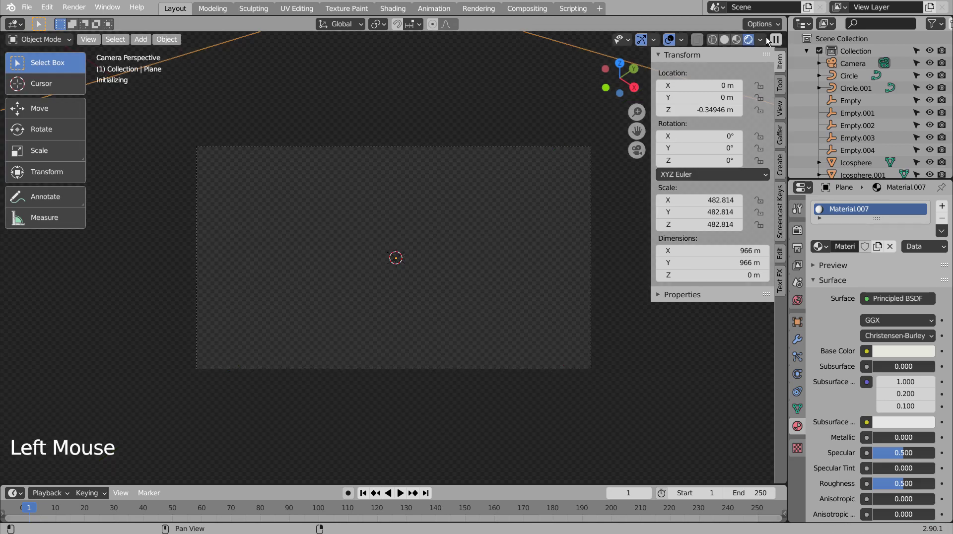
Step: Lower the ground plane's Base Color value to about 0.26 for a deep grey floor
click(478, 255)
scroll(up, 3)
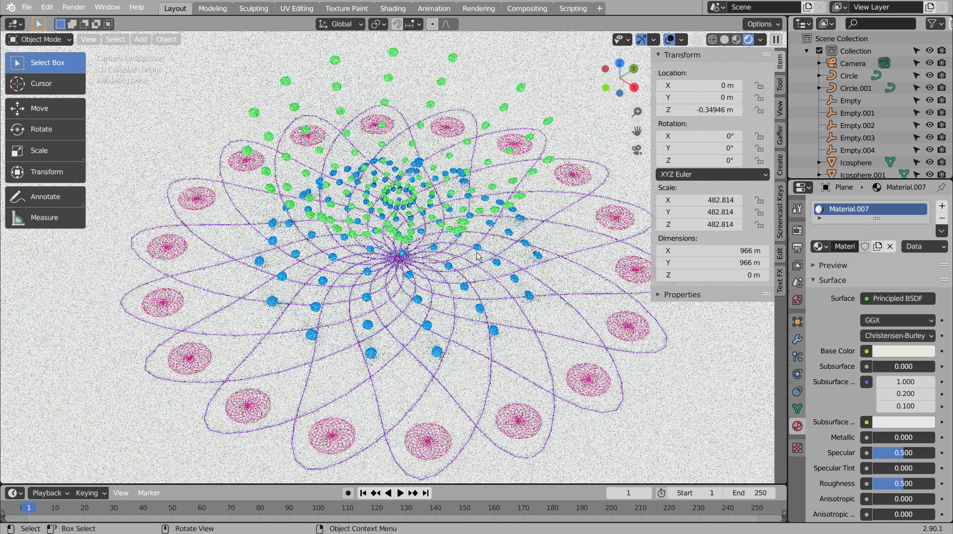
scroll(down, 3)
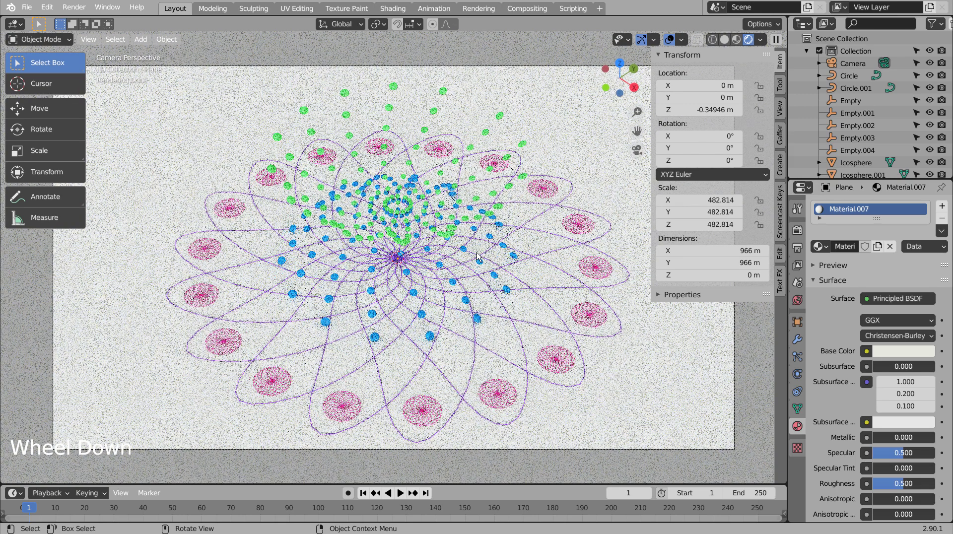
scroll(down, 3)
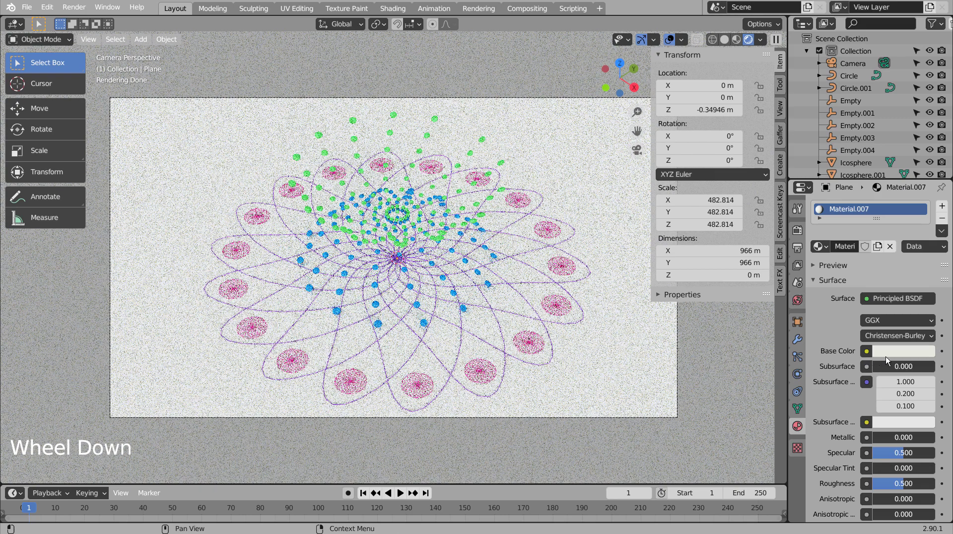
click(602, 323)
click(914, 355)
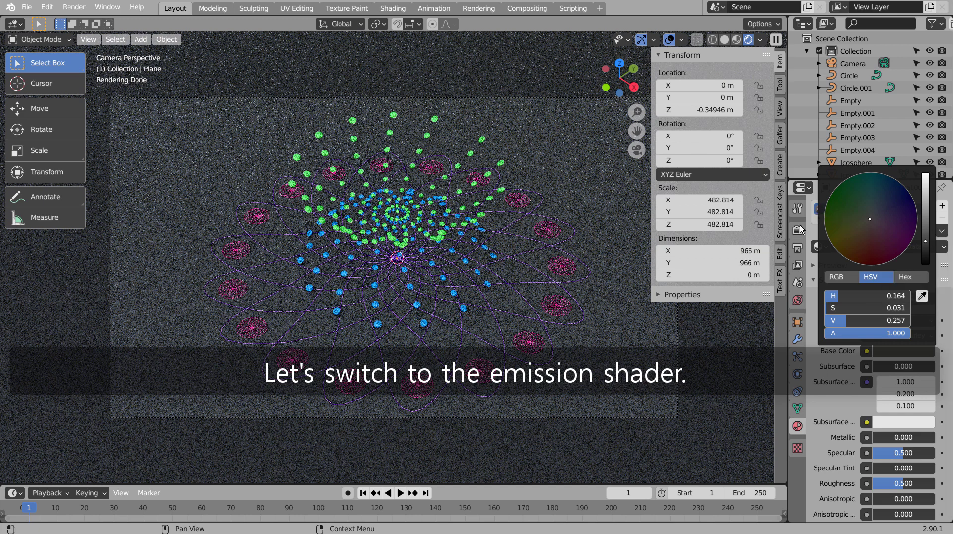
click(793, 236)
Step: Switch the render engine to Eevee and give the Circle curve a purple Emission colour
click(911, 210)
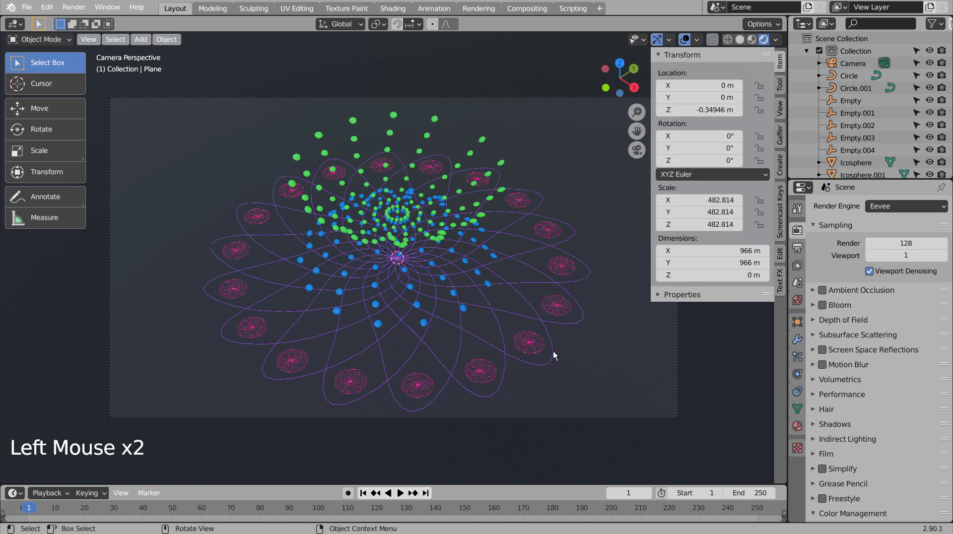
click(556, 354)
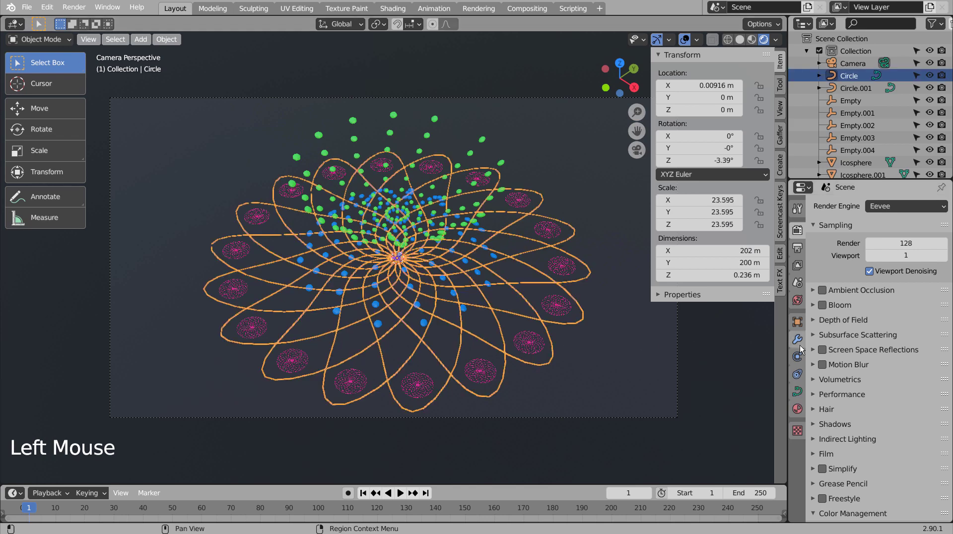
click(798, 414)
click(911, 342)
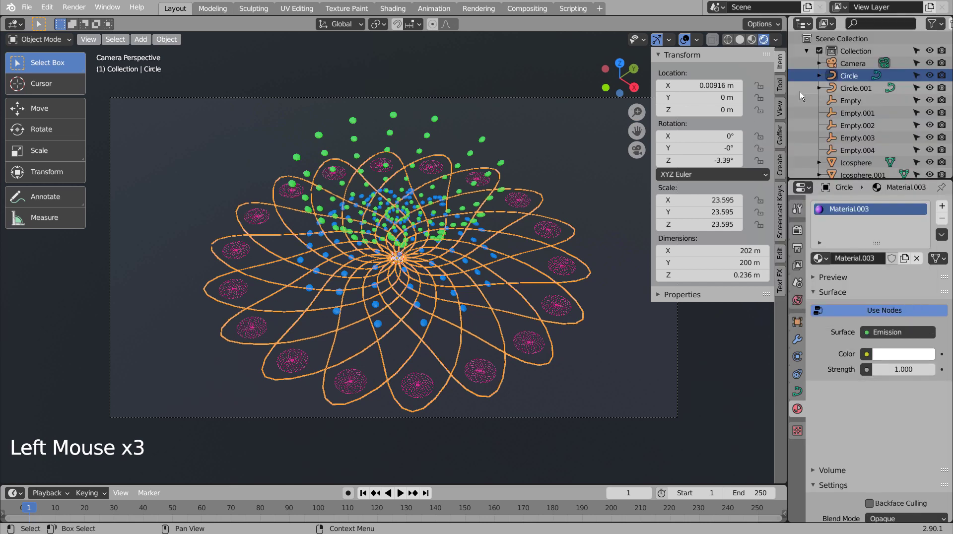
click(903, 356)
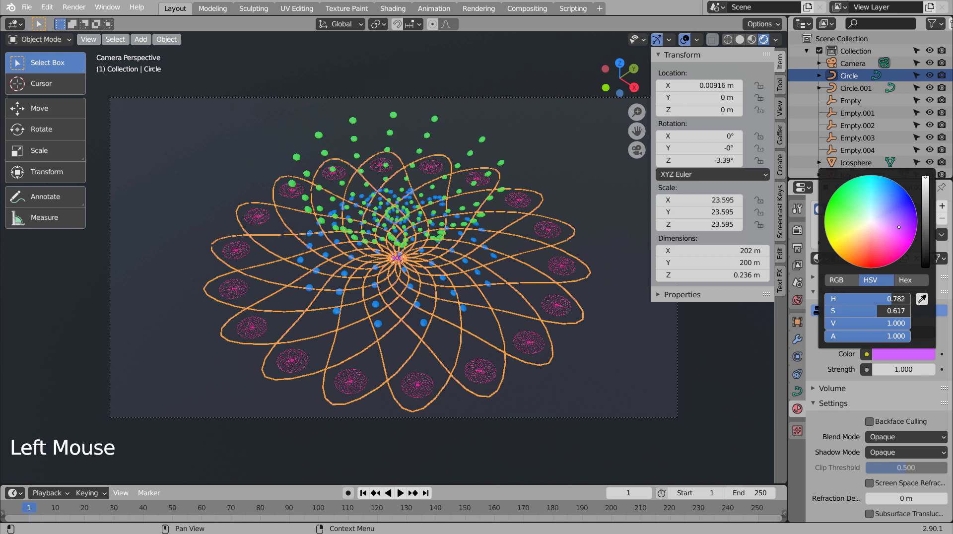
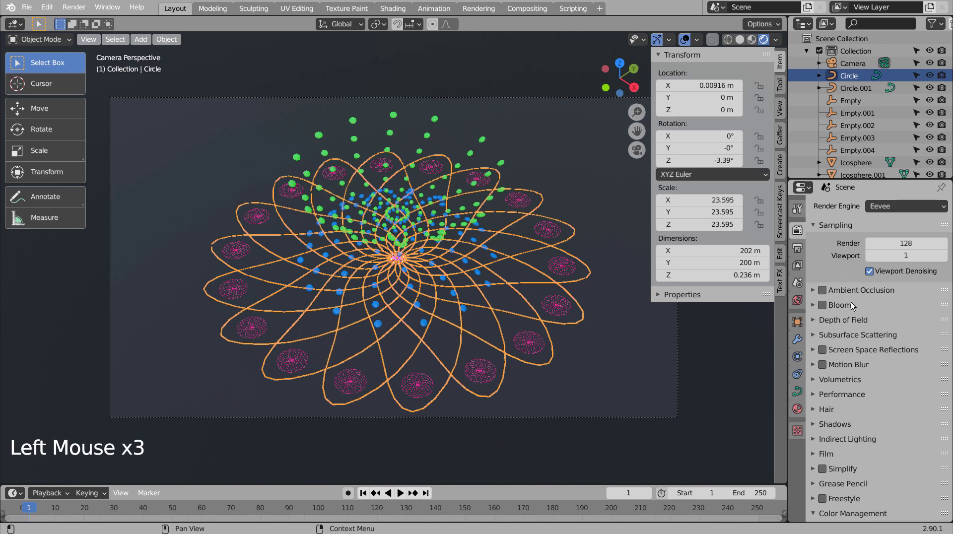
Step: Enable Eevee Bloom and raise the curve's emission strength
click(842, 304)
click(825, 304)
click(815, 304)
click(648, 346)
click(585, 320)
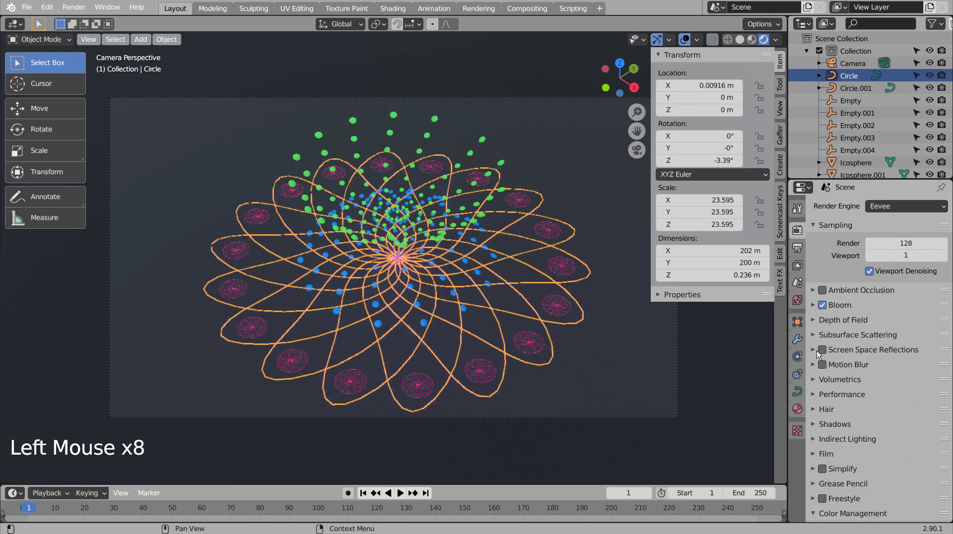
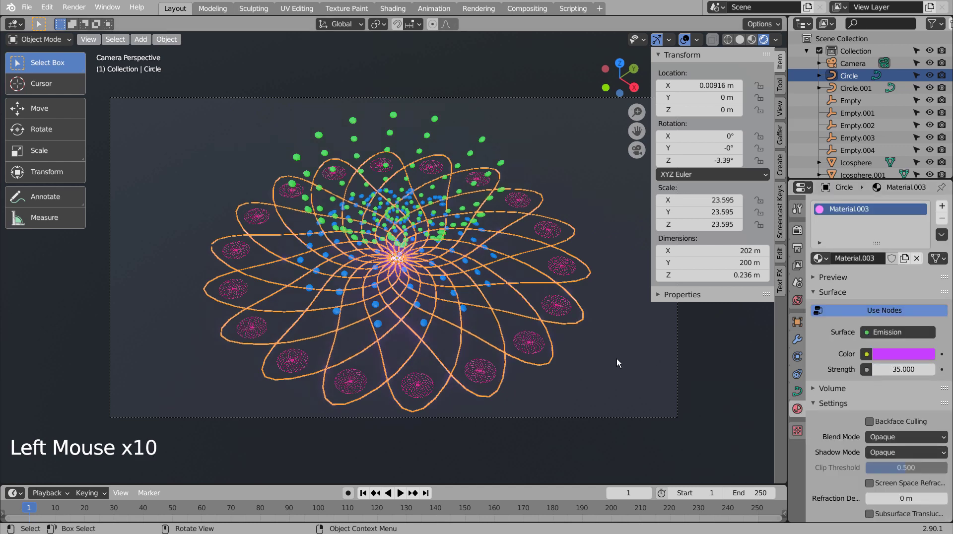
Step: Set the Circle curve's Emission Strength to 155 so the purple lines glow brightly
click(619, 361)
scroll(up, 3)
scroll(up, 3)
scroll(down, 3)
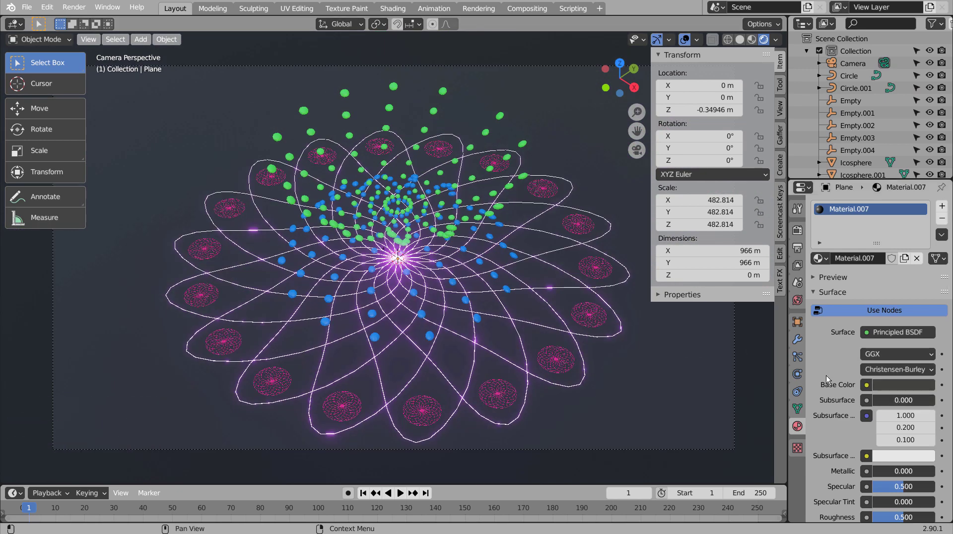
click(625, 333)
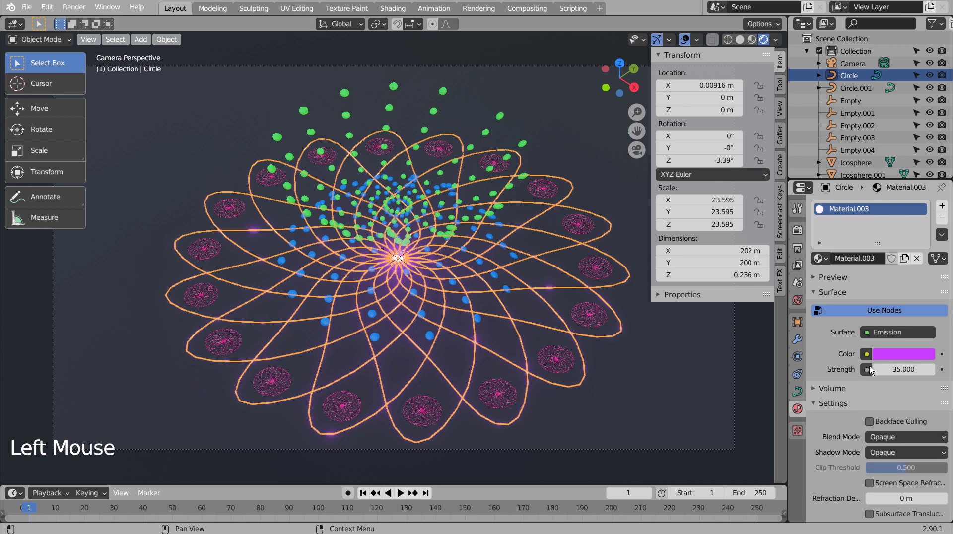
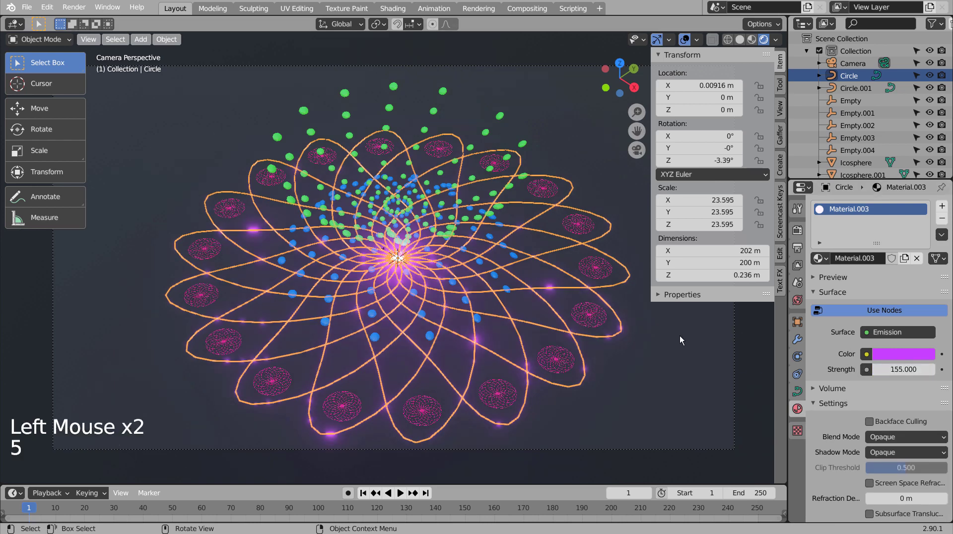
click(682, 339)
key(Tab)
key(Tab)
scroll(up, 3)
scroll(up, 3)
scroll(down, 3)
scroll(up, 3)
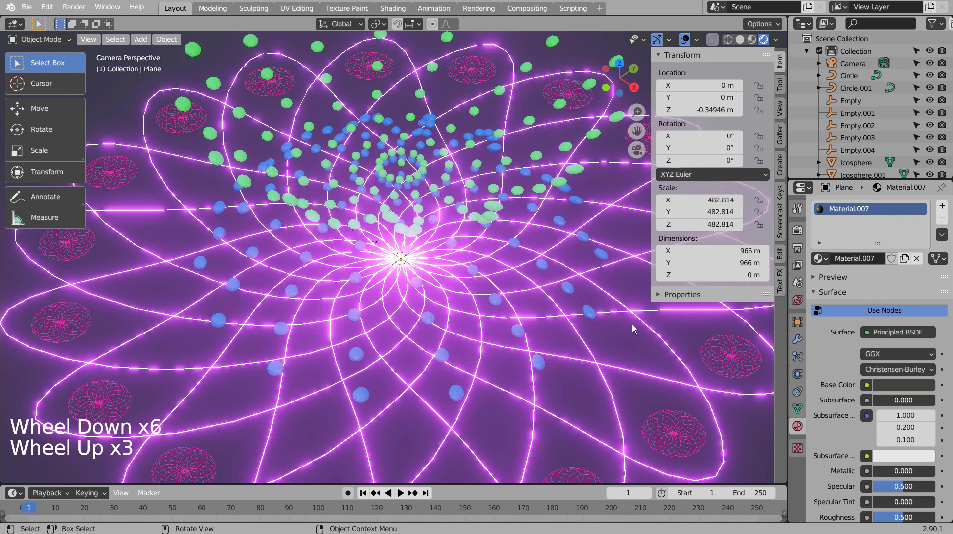
click(683, 362)
Step: Save the file and check the glow from camera and side views
key(ctrl+s)
key(ctrl+1)
key(ctrl+3)
scroll(down, 3)
click(675, 358)
scroll(up, 3)
scroll(down, 3)
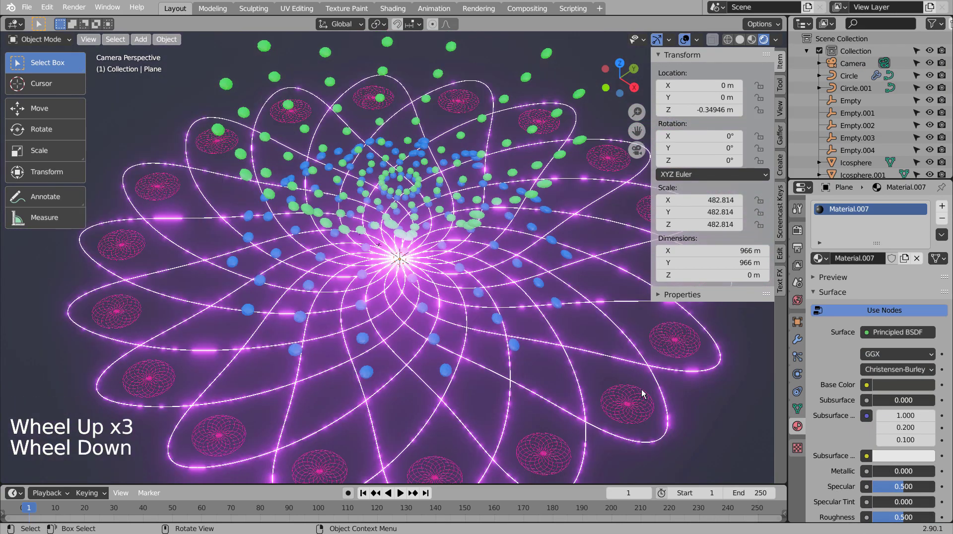
Step: Change Circle.001's surface shader to a pale pink Emission
click(643, 395)
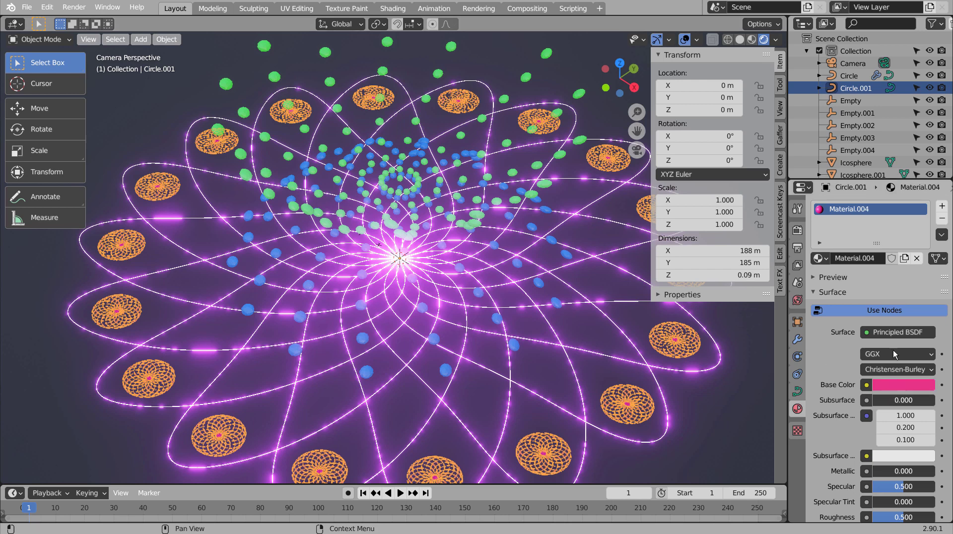
click(896, 336)
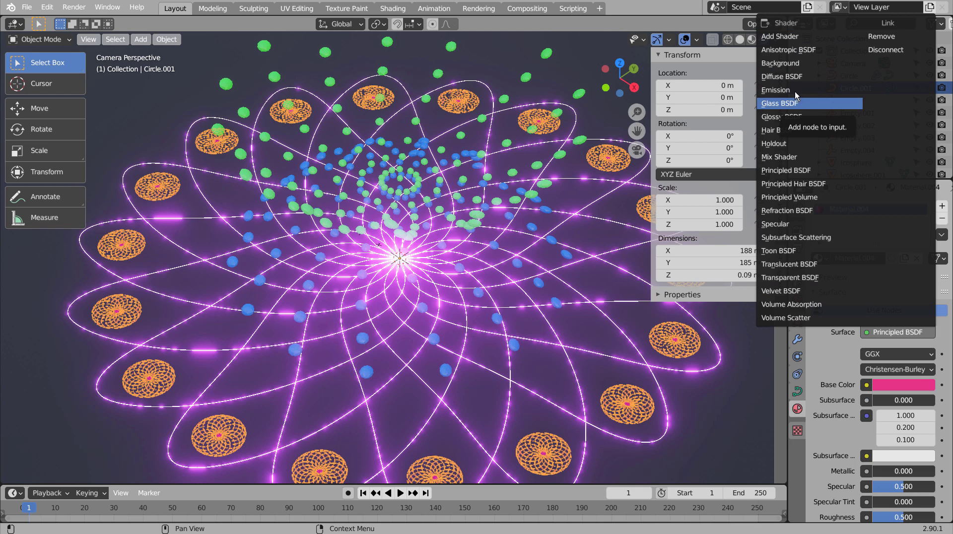
click(899, 353)
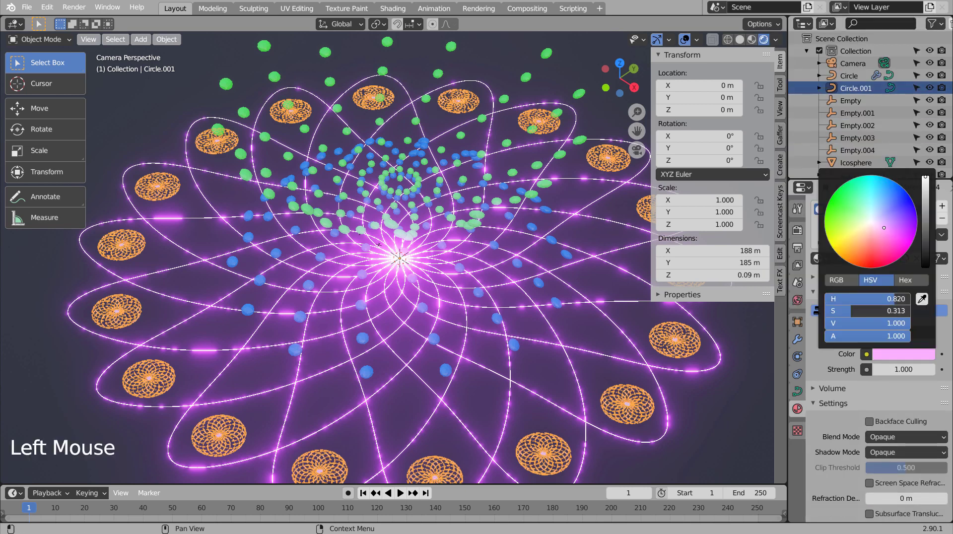
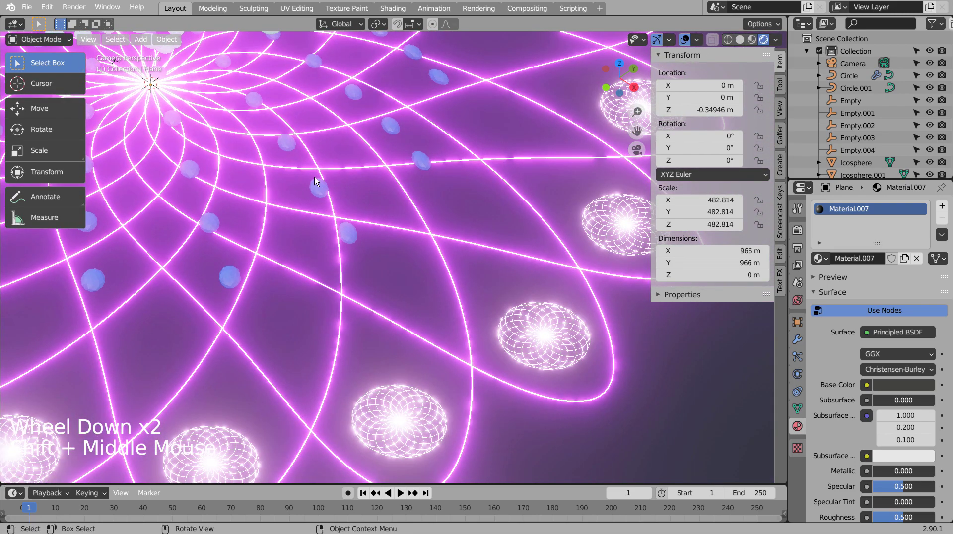
Step: Orbit and zoom around the glowing rings, toggling the camera view to inspect them
scroll(down, 3)
middle_click(331, 188)
middle_click(333, 245)
middle_click(354, 266)
scroll(up, 3)
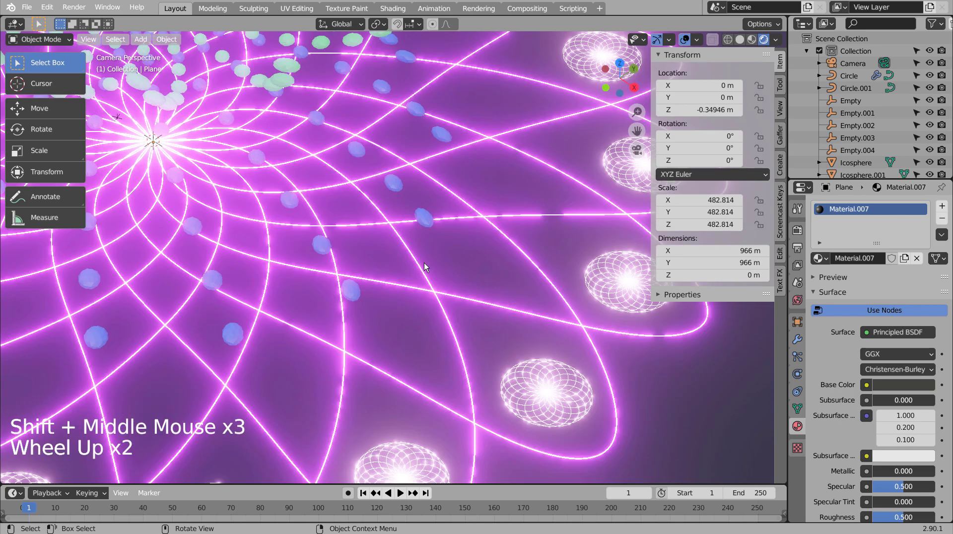
scroll(down, 3)
middle_click(457, 266)
key(KP_0)
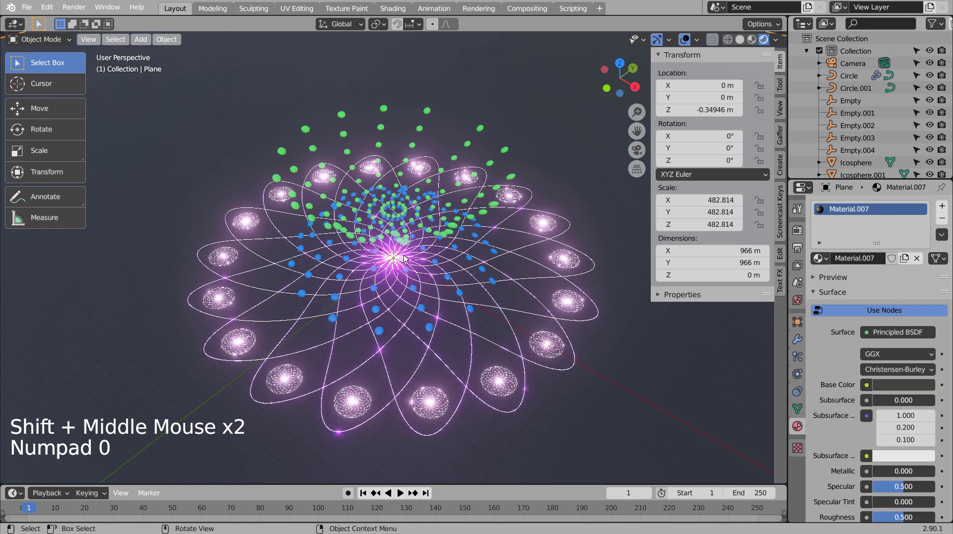
key(KP_0)
scroll(down, 3)
scroll(down, 3)
scroll(up, 3)
middle_click(311, 220)
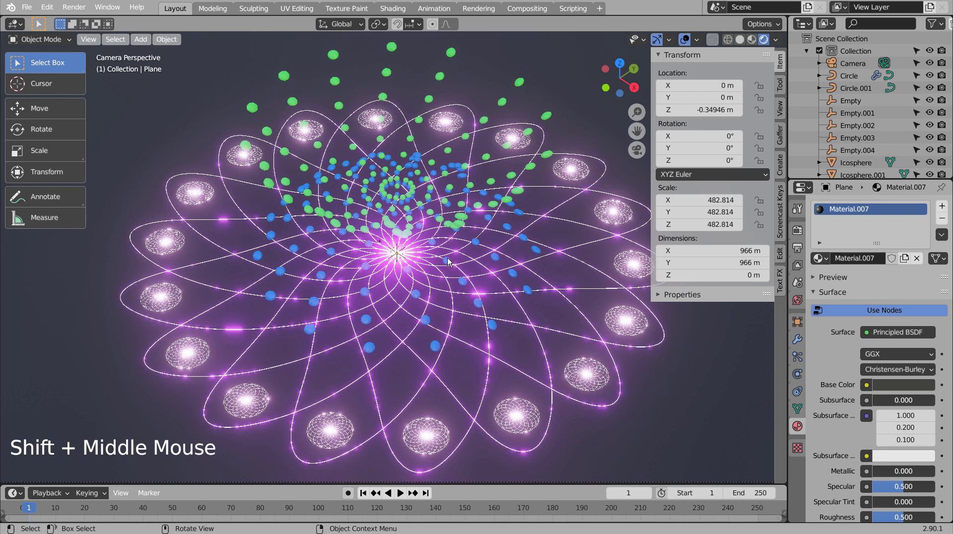
Step: Give Icosphere.001 a blue Emission shader with strength 55
click(449, 260)
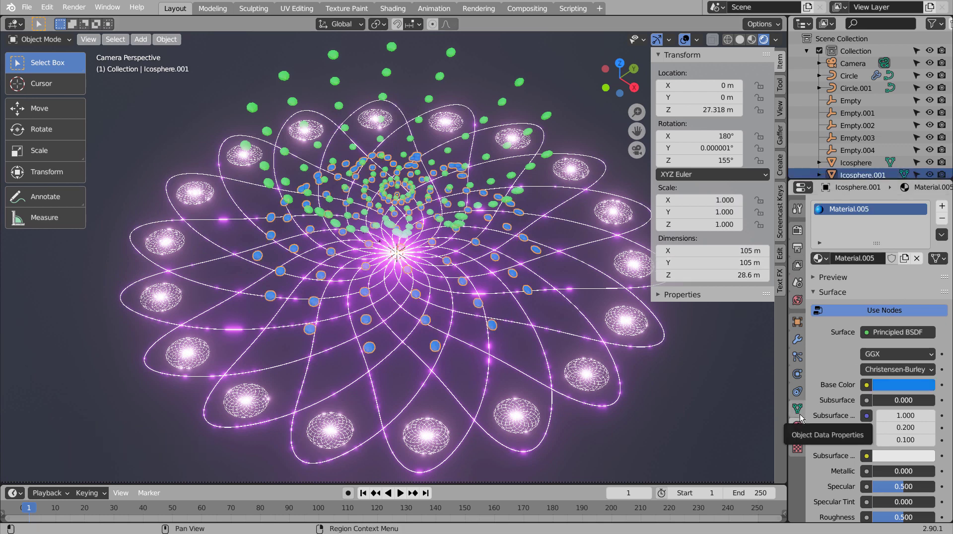
click(906, 337)
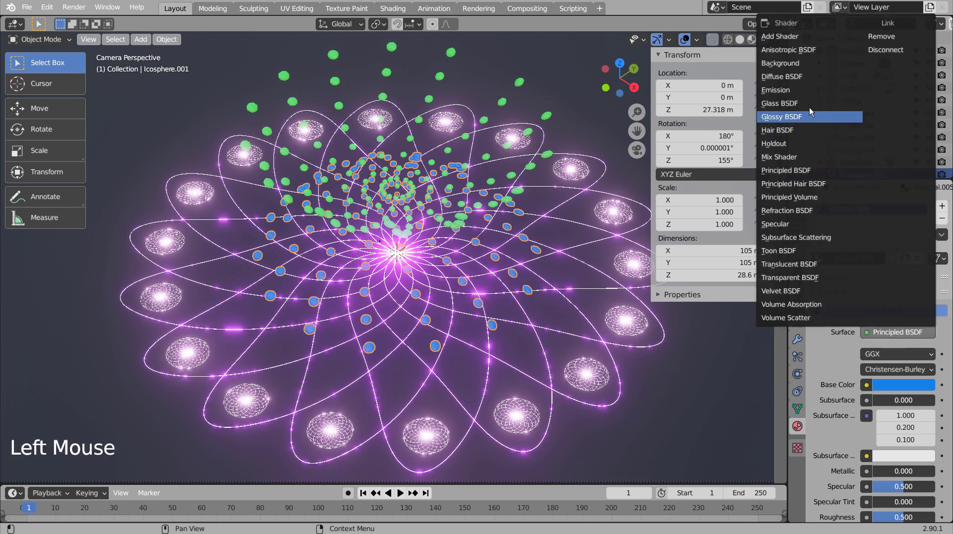
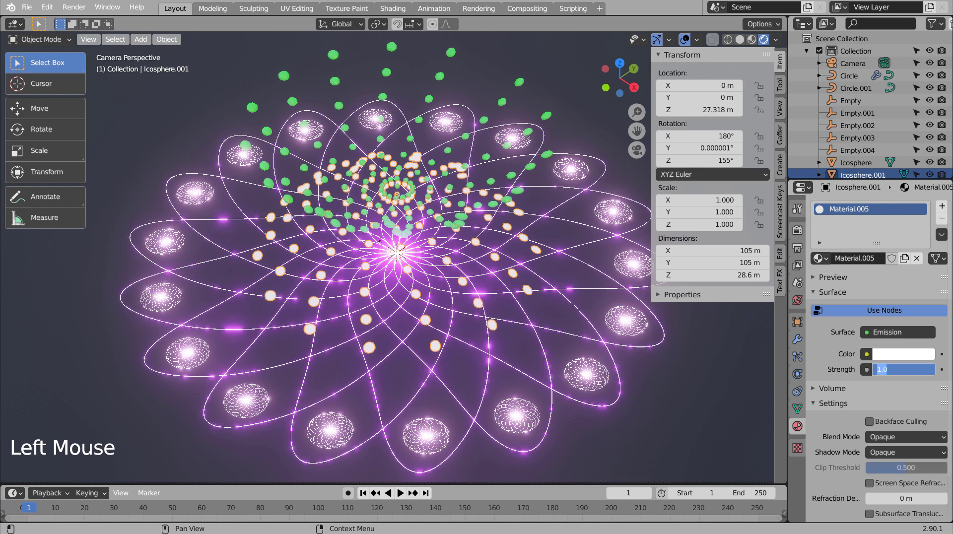
key(5)
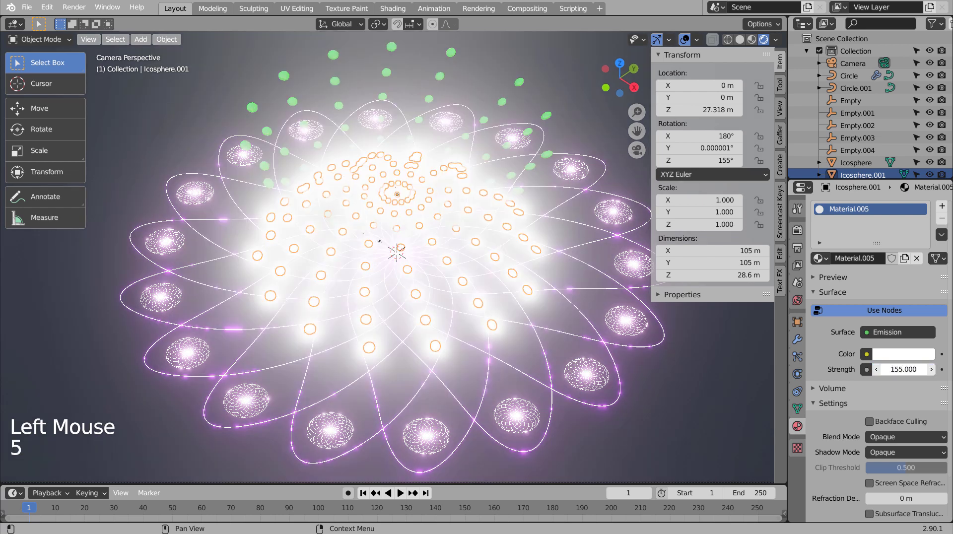
click(899, 356)
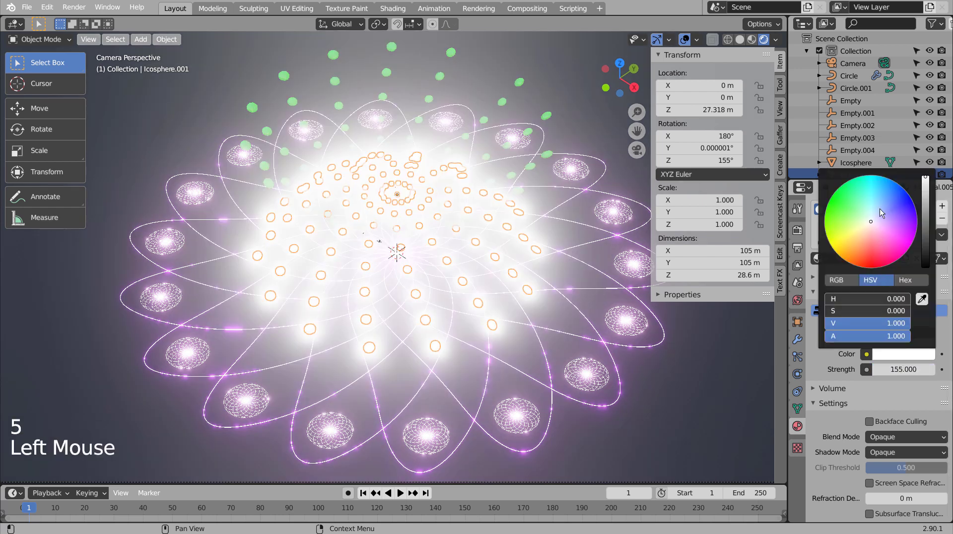